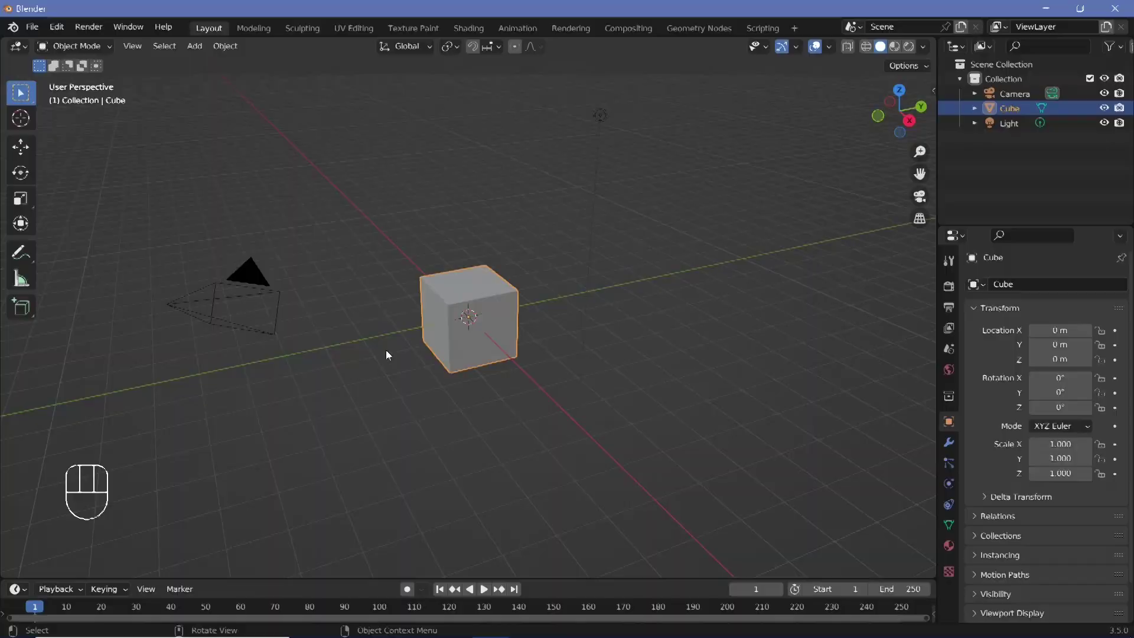
Delete the default cube and add a new sphere at the origin
left_click_drag(405, 364, 484, 345)
key("x")
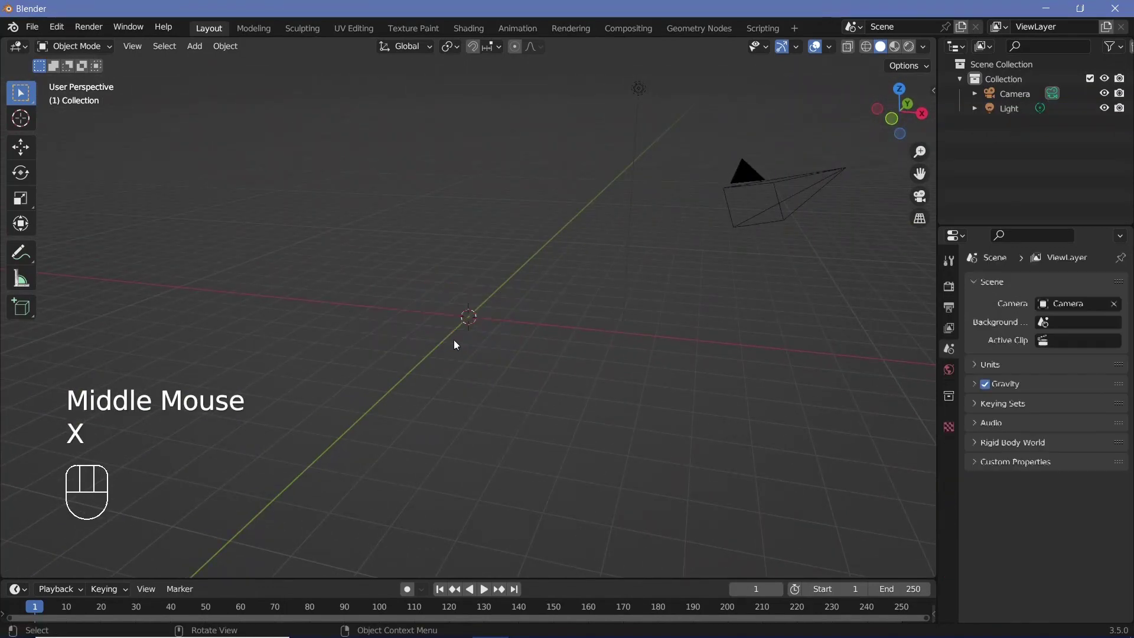
key("shift+a")
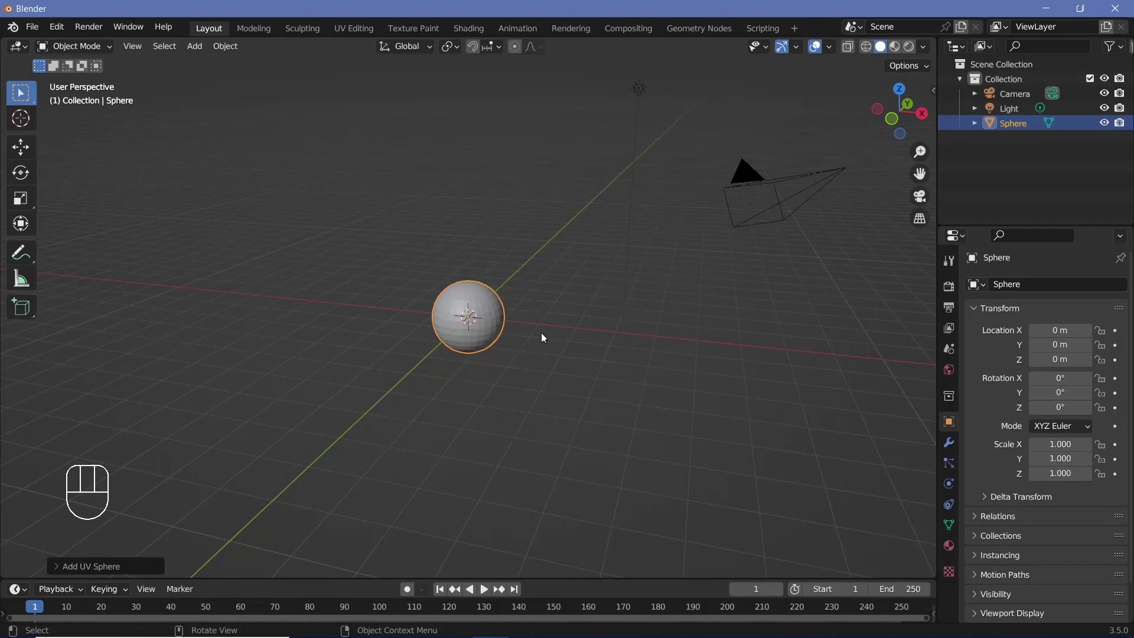
scroll("up", 3)
left_click_drag(508, 363, 512, 351)
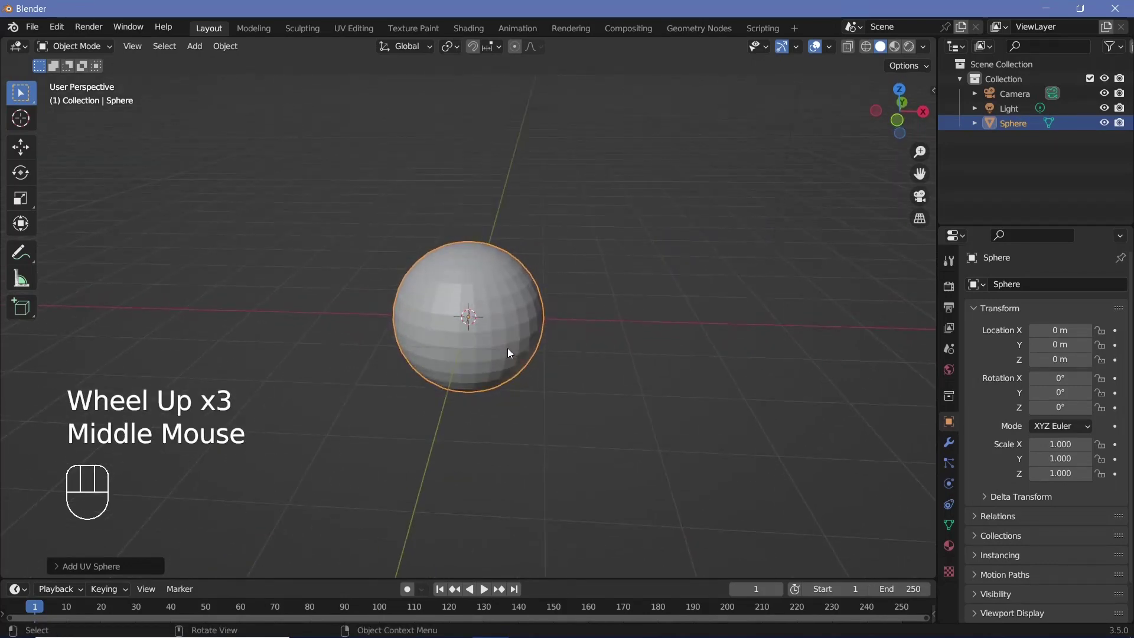
Give the sphere a level-2 Subdivision Surface so it looks smooth
key("ctrl+2")
scroll("up", 3)
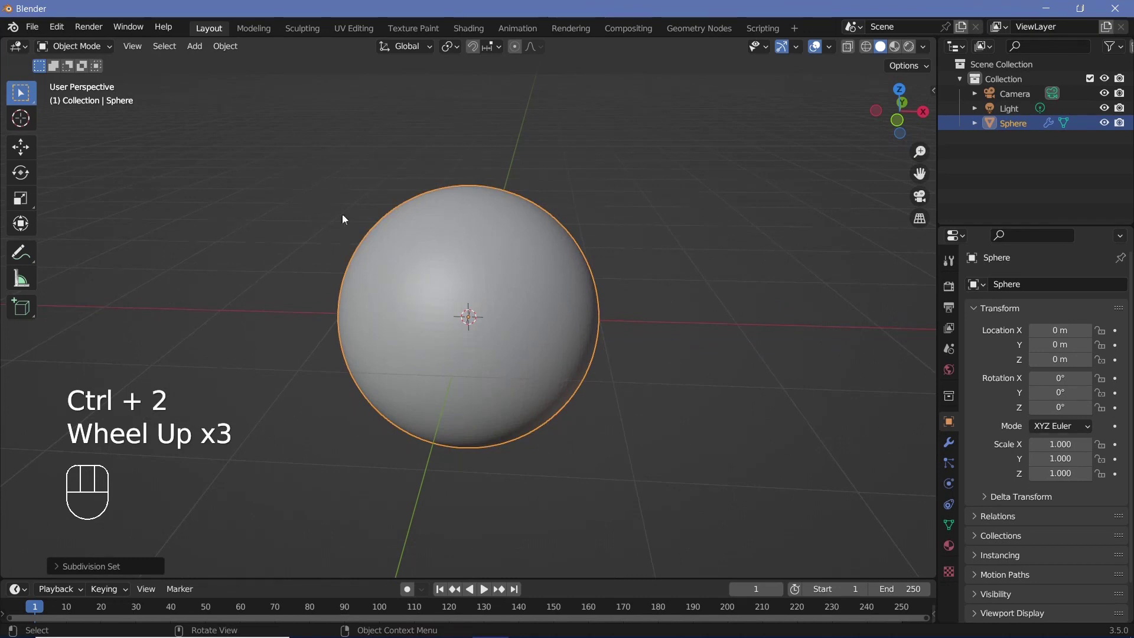
left_click_drag(231, 53, 288, 375)
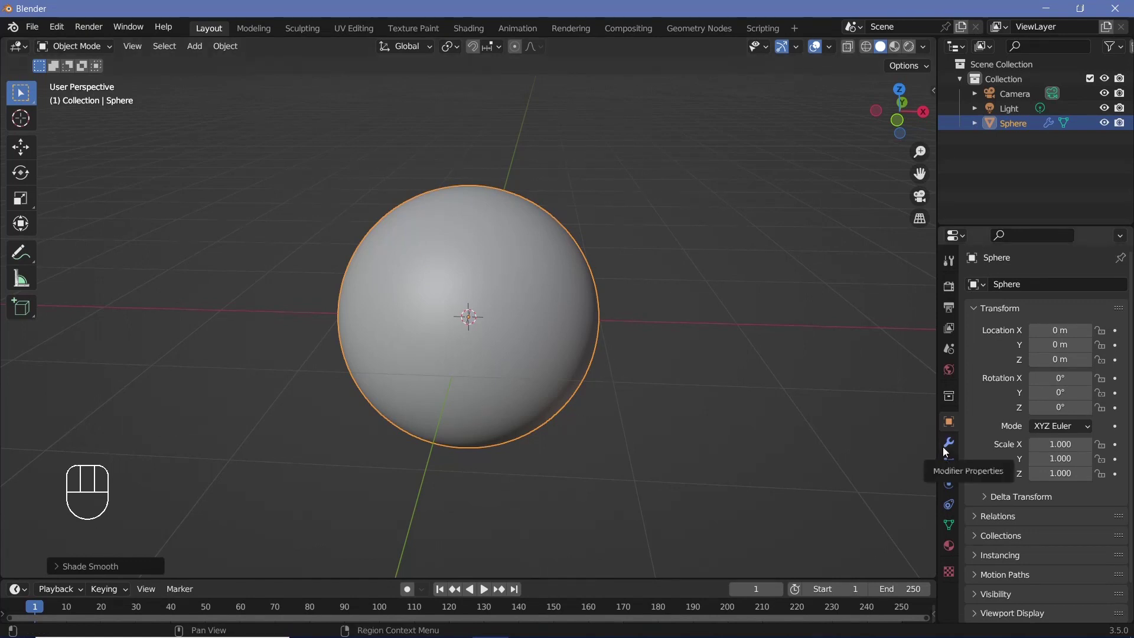
Add a Solidify modifier with 0.055 m thickness, offset -1, and enable X-Ray view
left_click(947, 452)
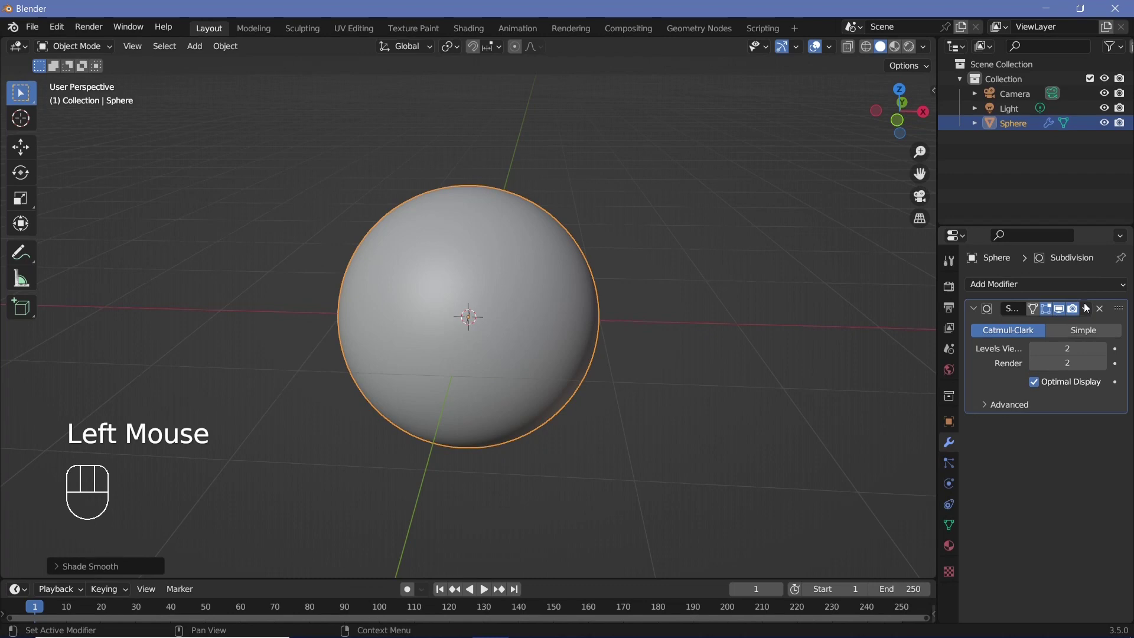
left_click_drag(1082, 290, 867, 543)
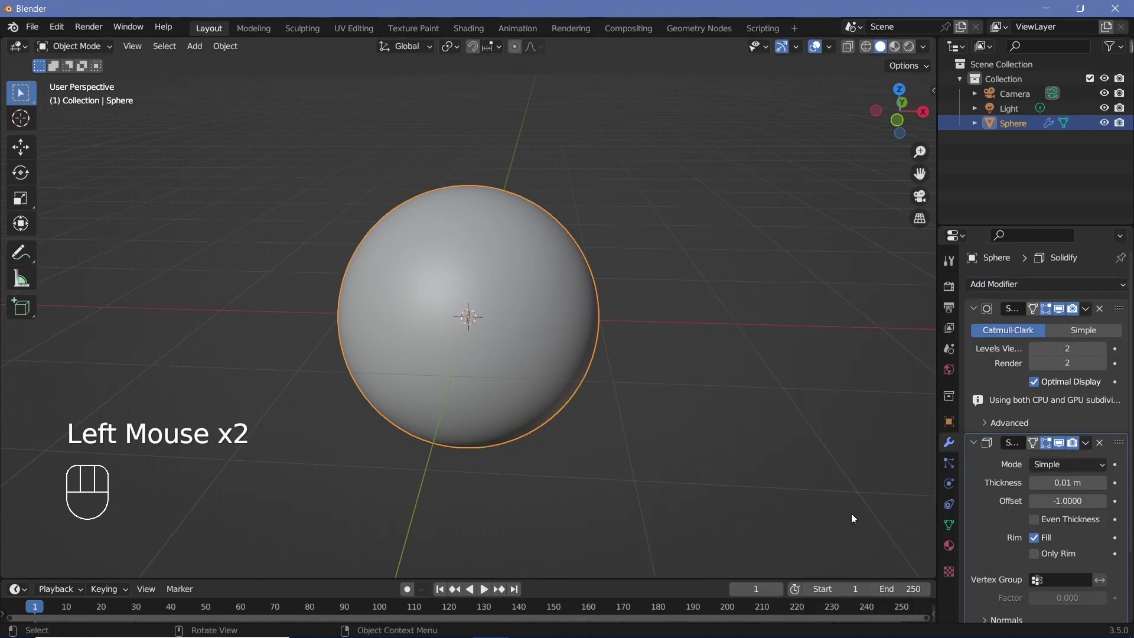
middle_click(620, 411)
scroll("up", 3)
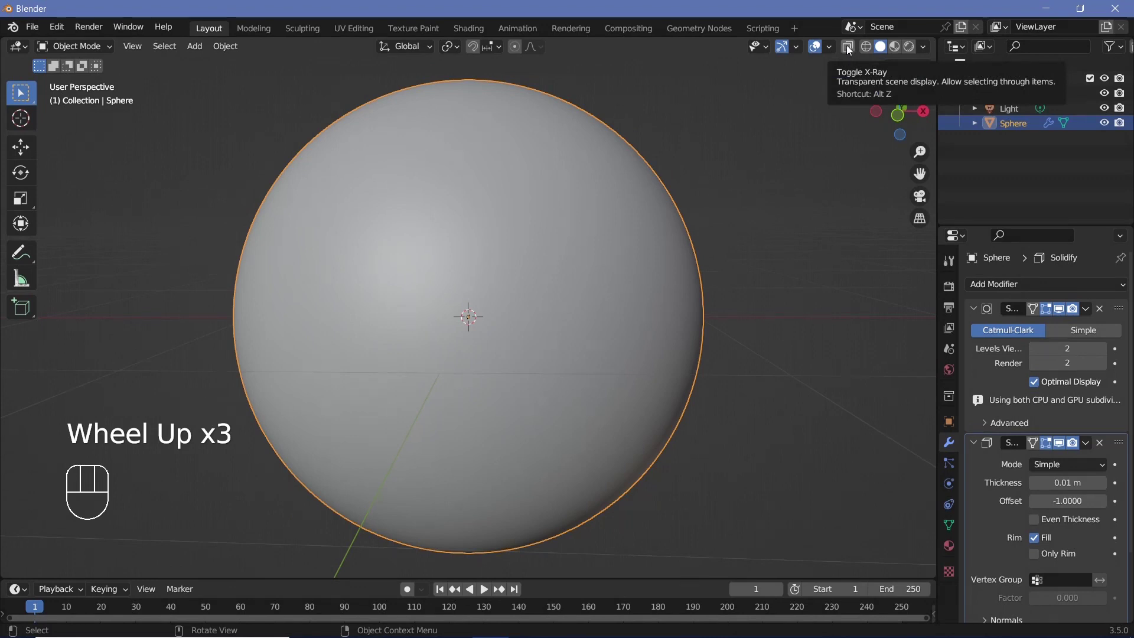
left_click(851, 49)
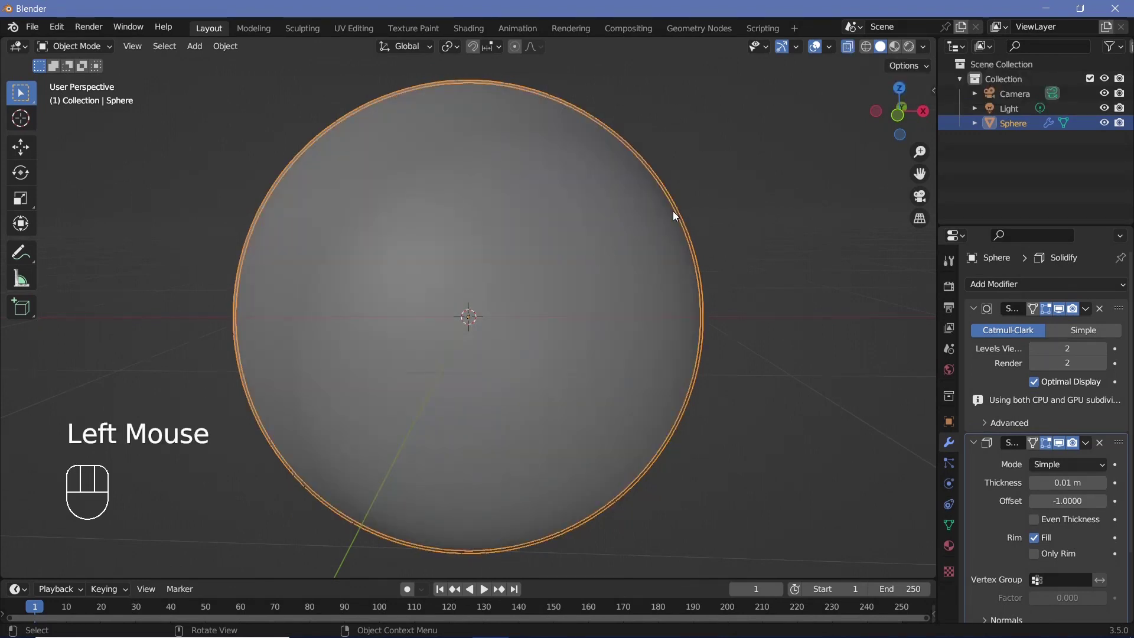
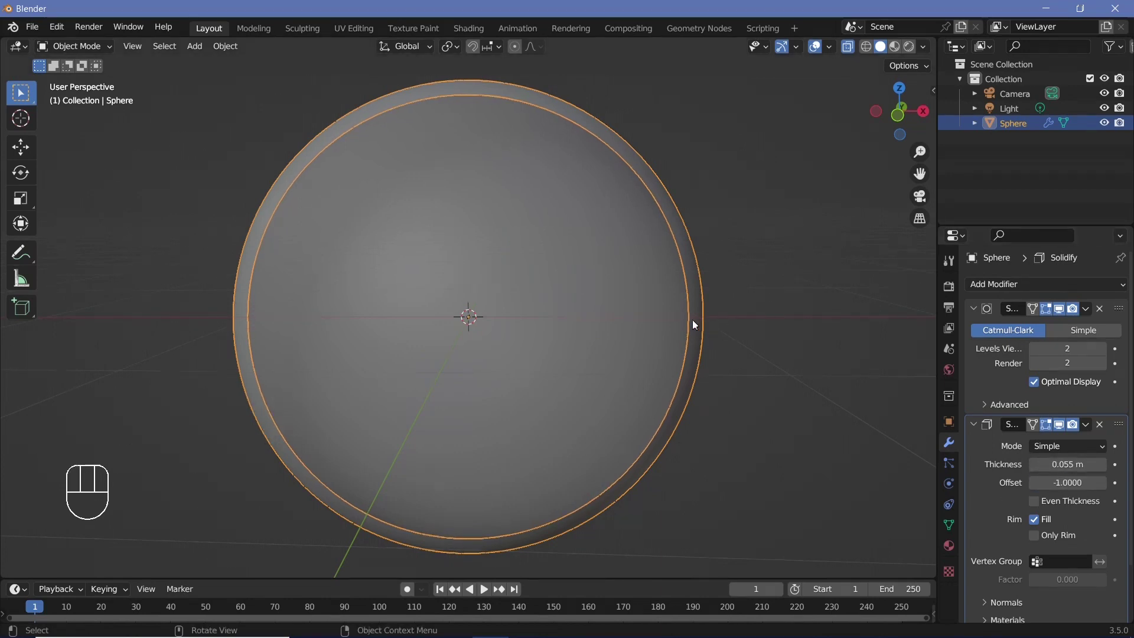
Orbit and zoom around the hollow sphere to inspect its inner shell
scroll("down", 3)
left_click_drag(566, 334, 614, 358)
scroll("up", 3)
left_click_drag(572, 353, 557, 333)
scroll("down", 3)
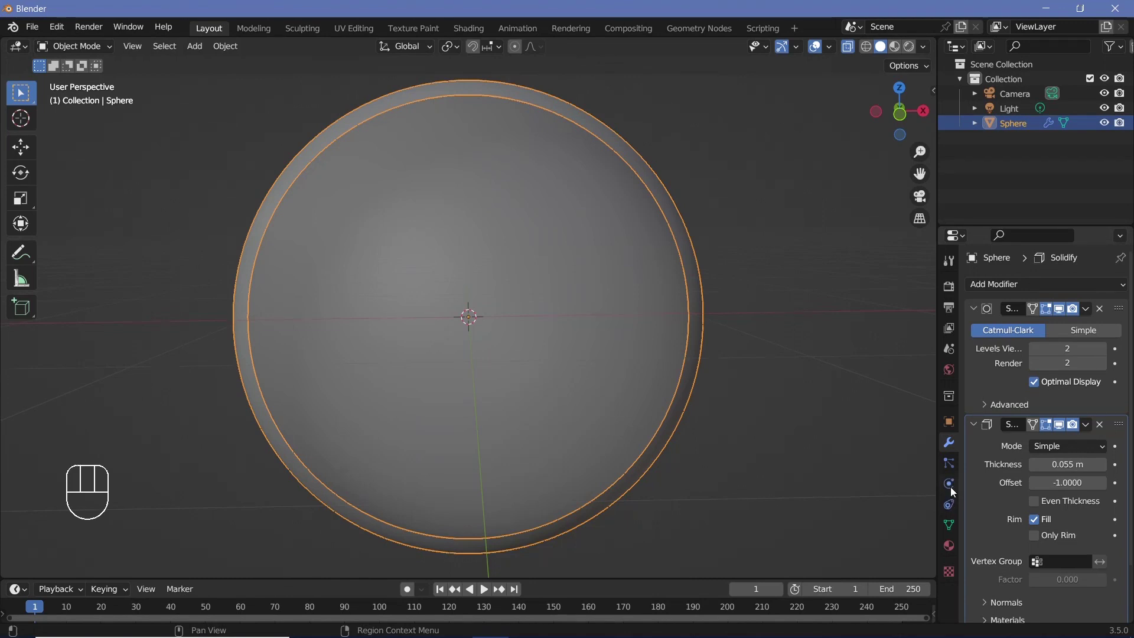
Enable Collision physics on the sphere and raise particle damping to 1.000
left_click(953, 487)
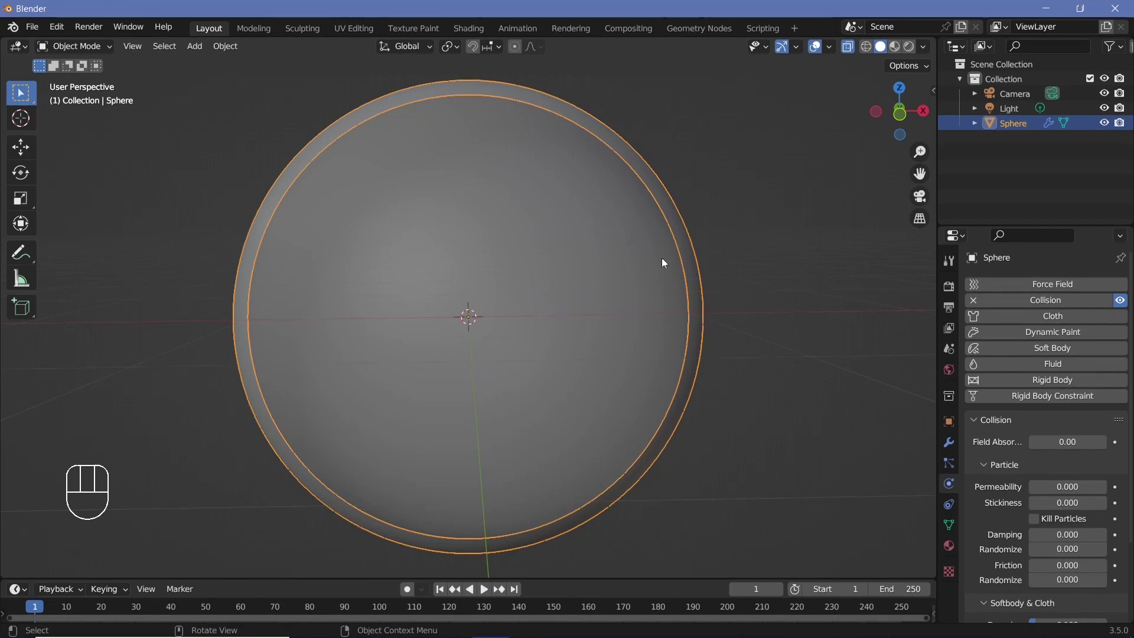
scroll("down", 3)
left_click_drag(1036, 531, 1066, 516)
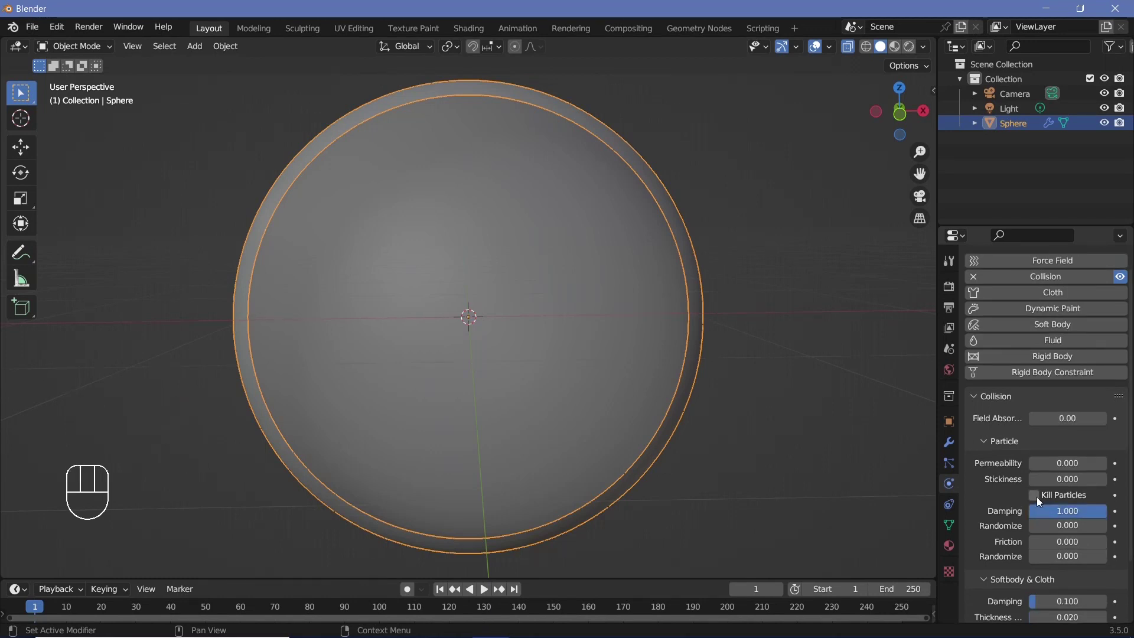
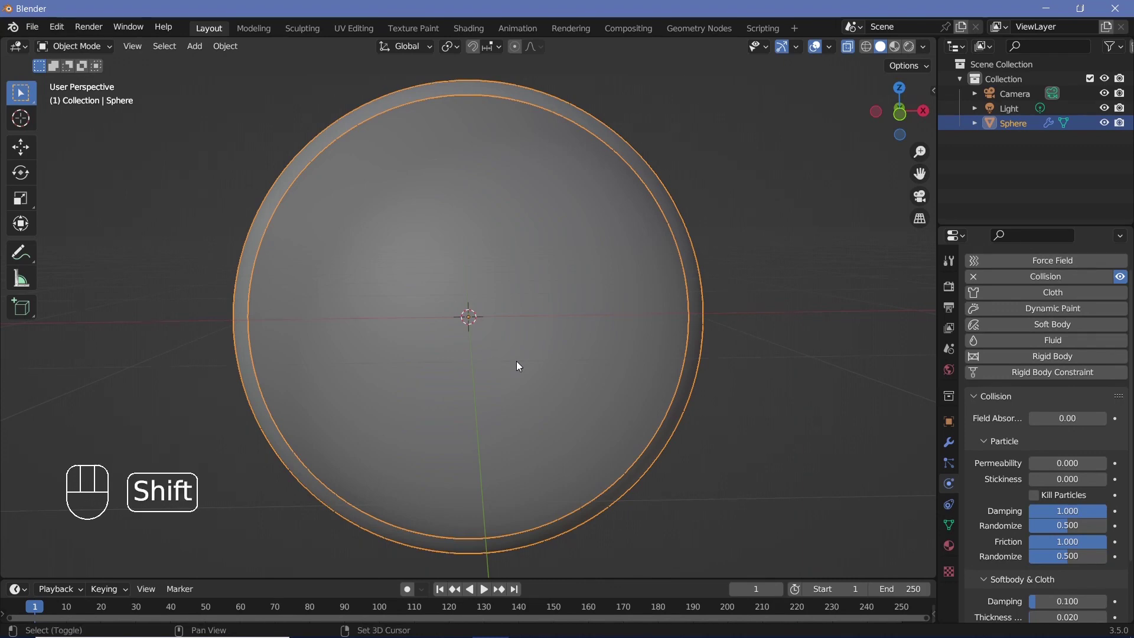
Add an ico sphere, scale it down inside the shell, and give it a particle system
key("shift+a")
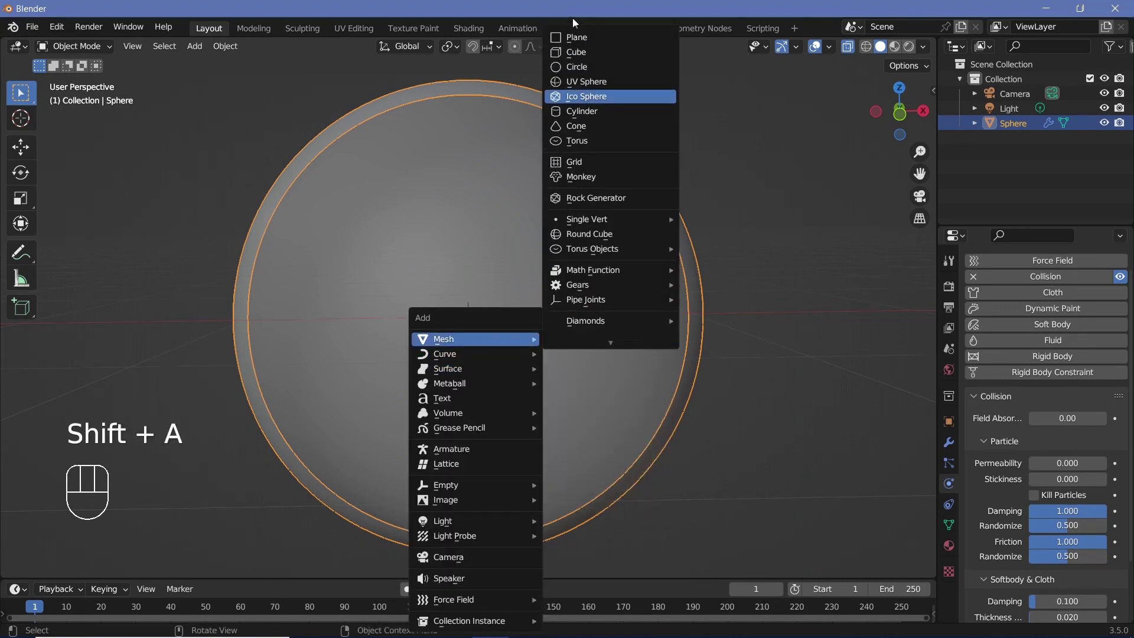
key("s")
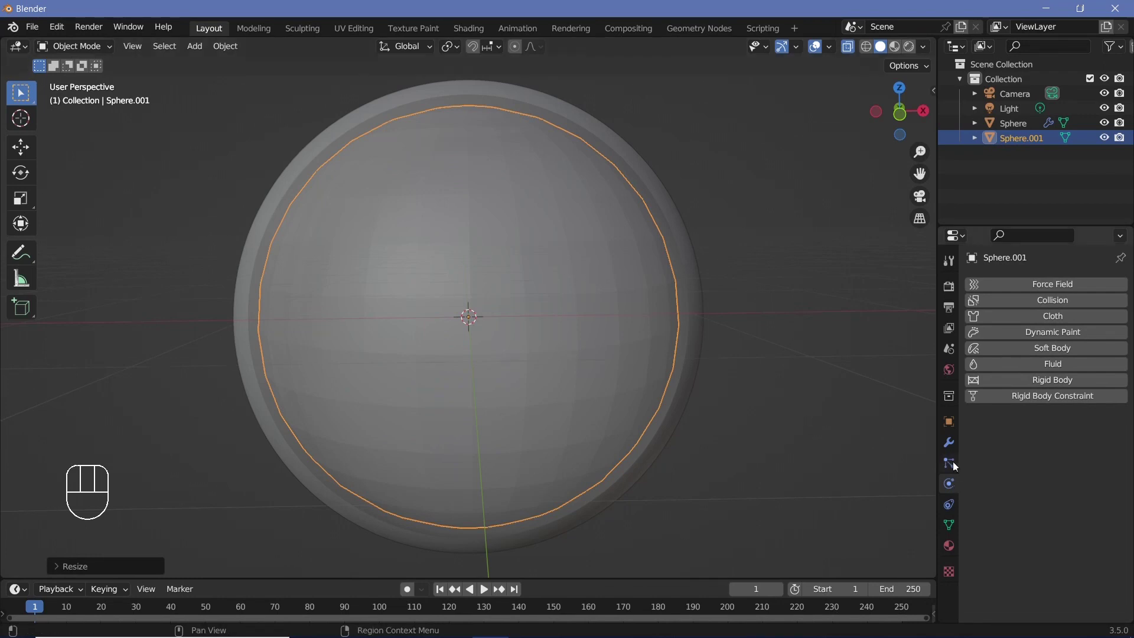
left_click(952, 467)
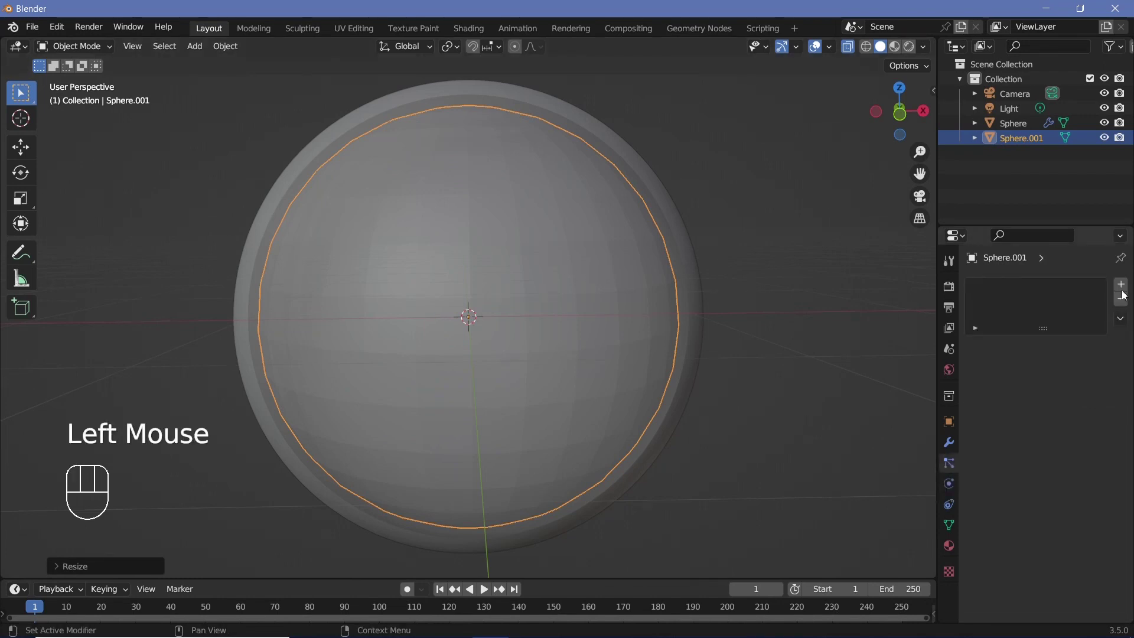
left_click(1121, 290)
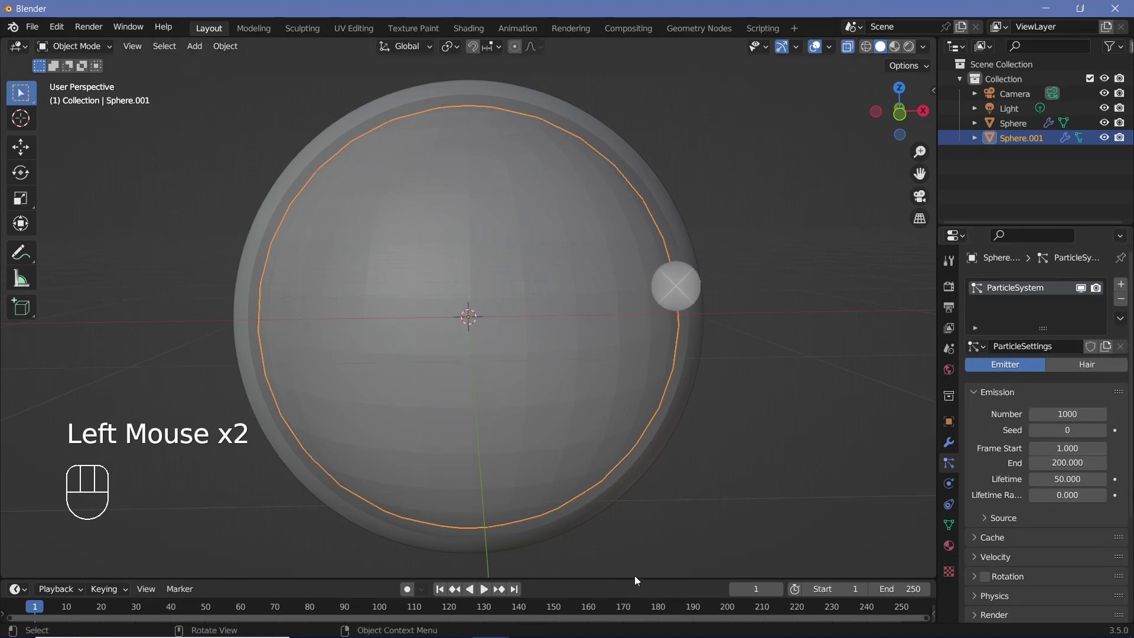
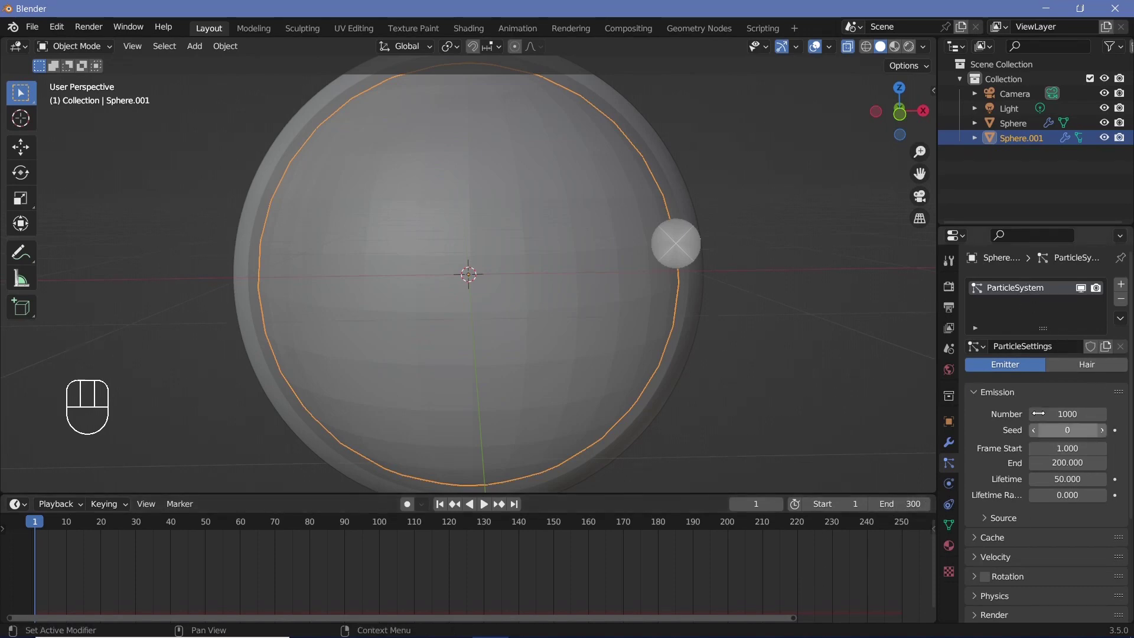
Set emission to 20000 particles, frames -150 to 150, lifetime 100, normal velocity -0.1, gravity weight 0
scroll("down", 3)
scroll("up", 3)
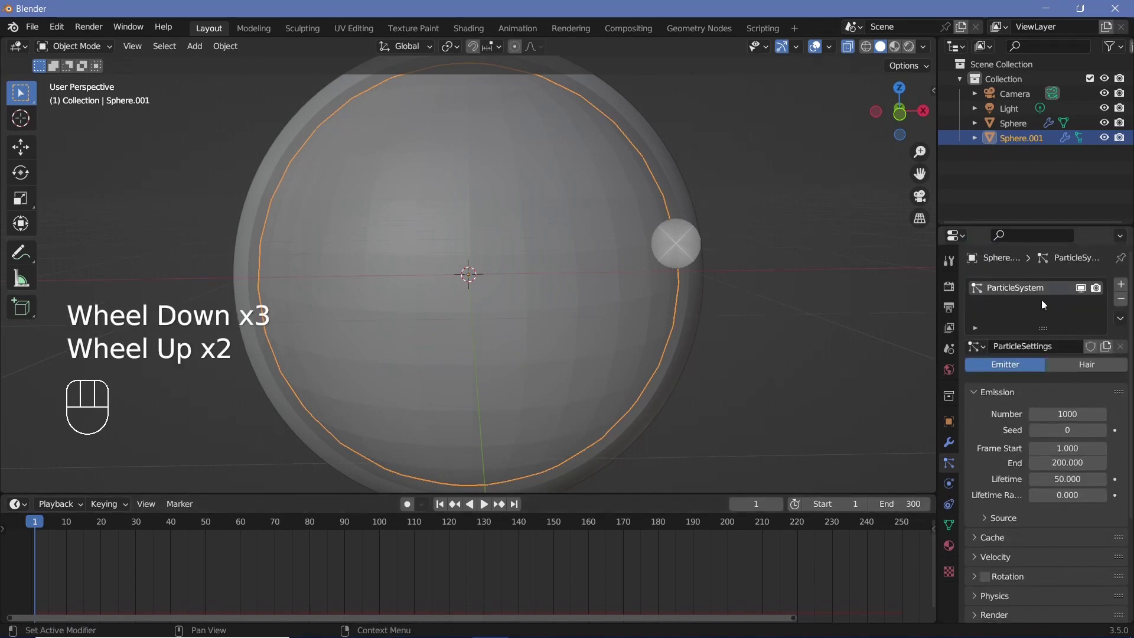
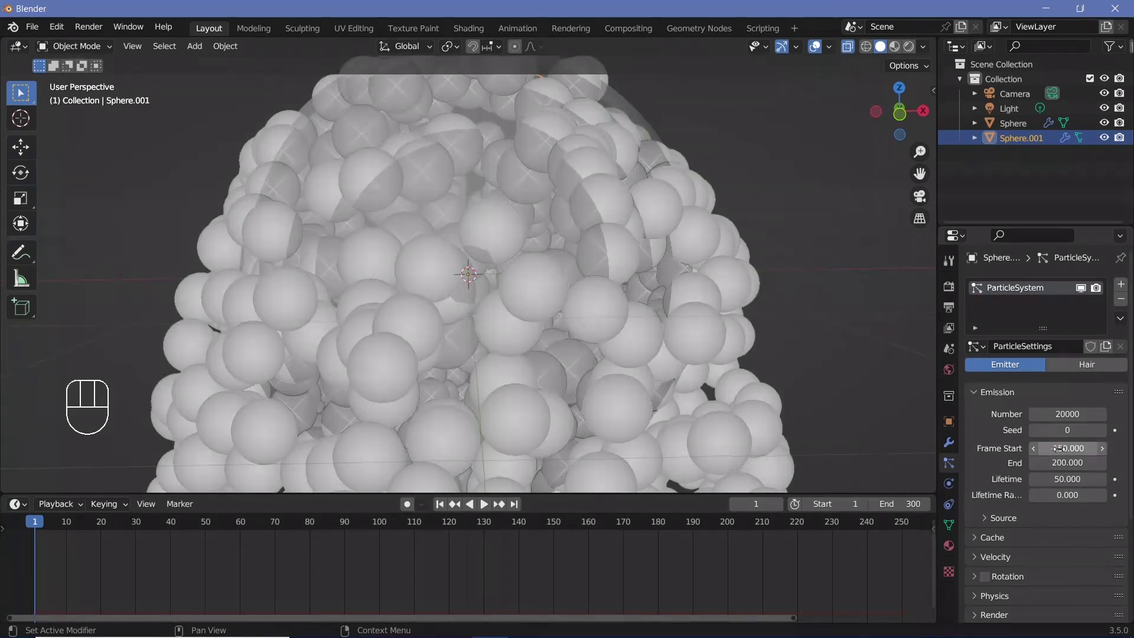
scroll("down", 3)
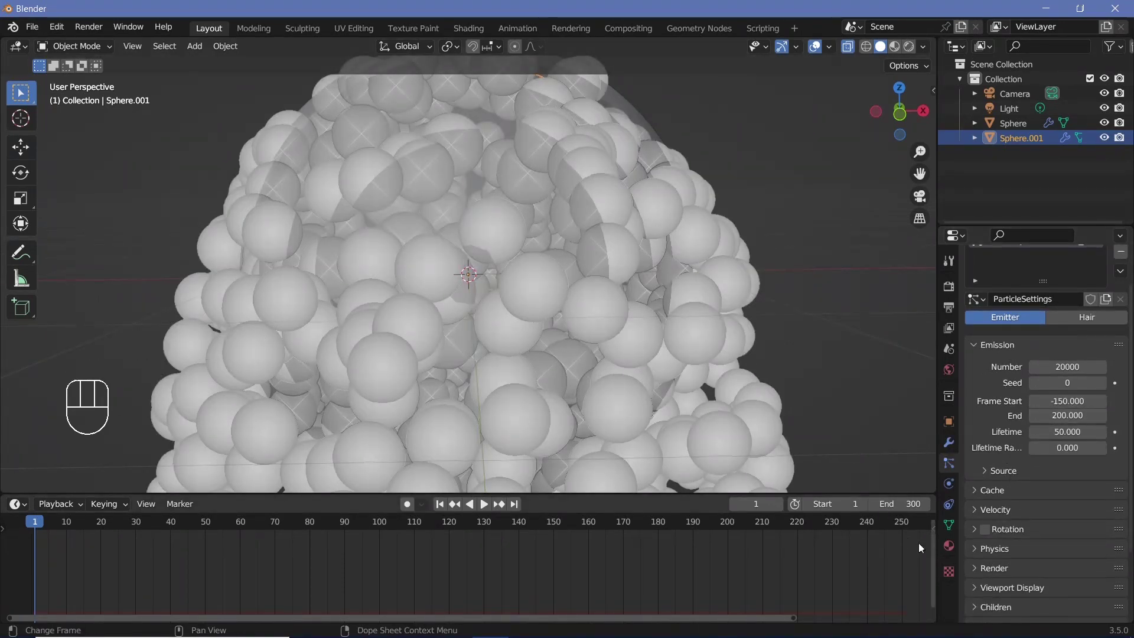
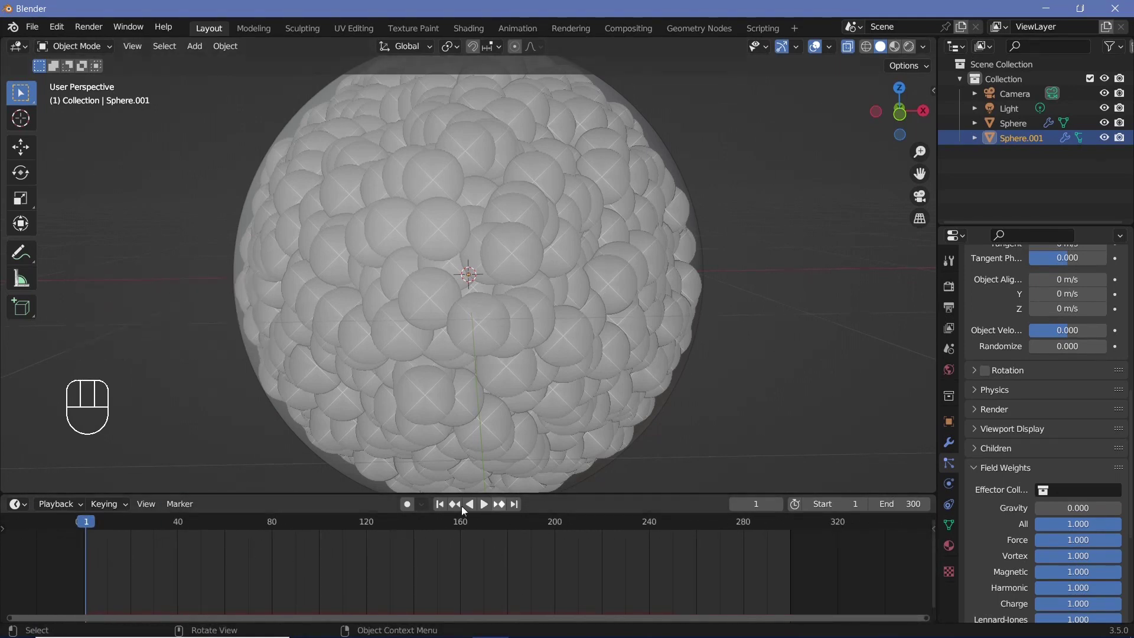
scroll("down", 3)
scroll("down", 3)
scroll("up", 3)
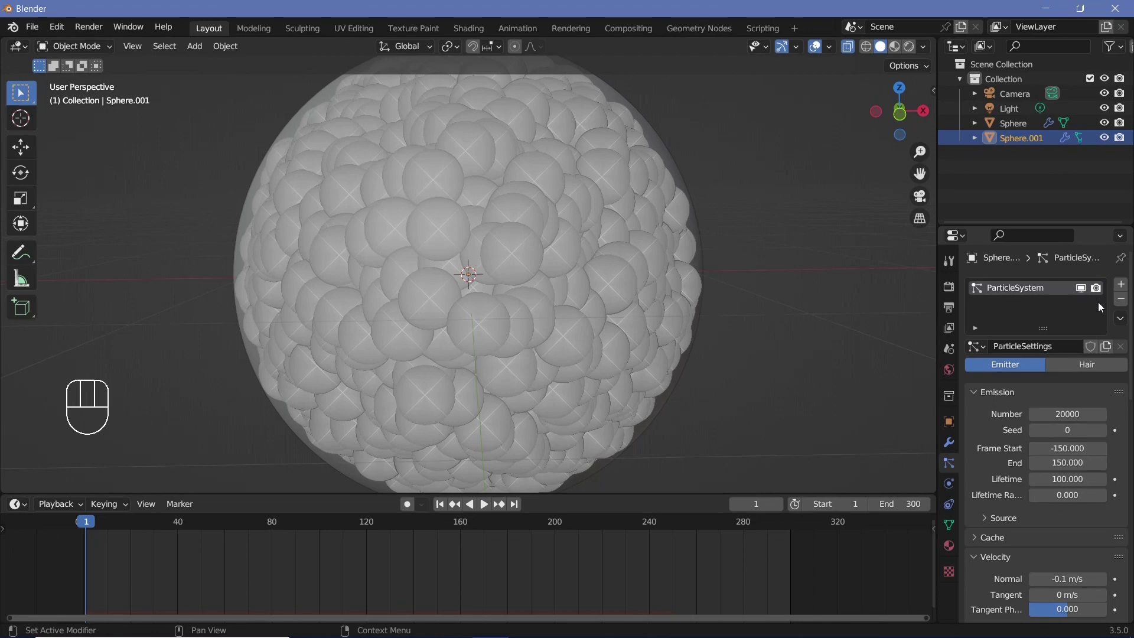
Add a second particle system to the emitter with its own separate settings
left_click(1124, 284)
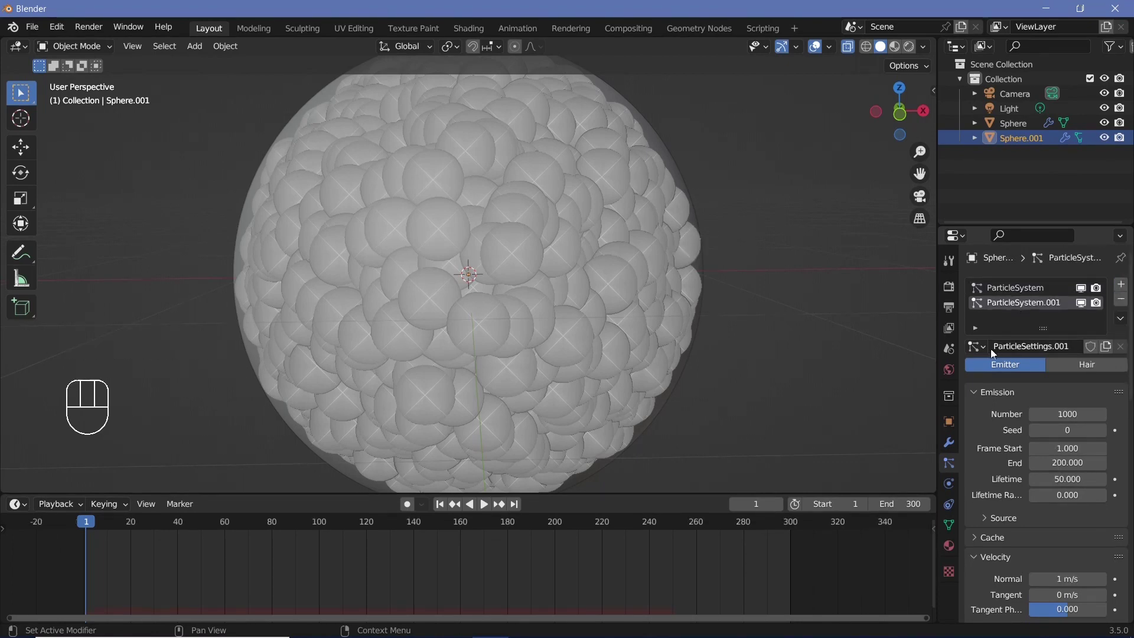
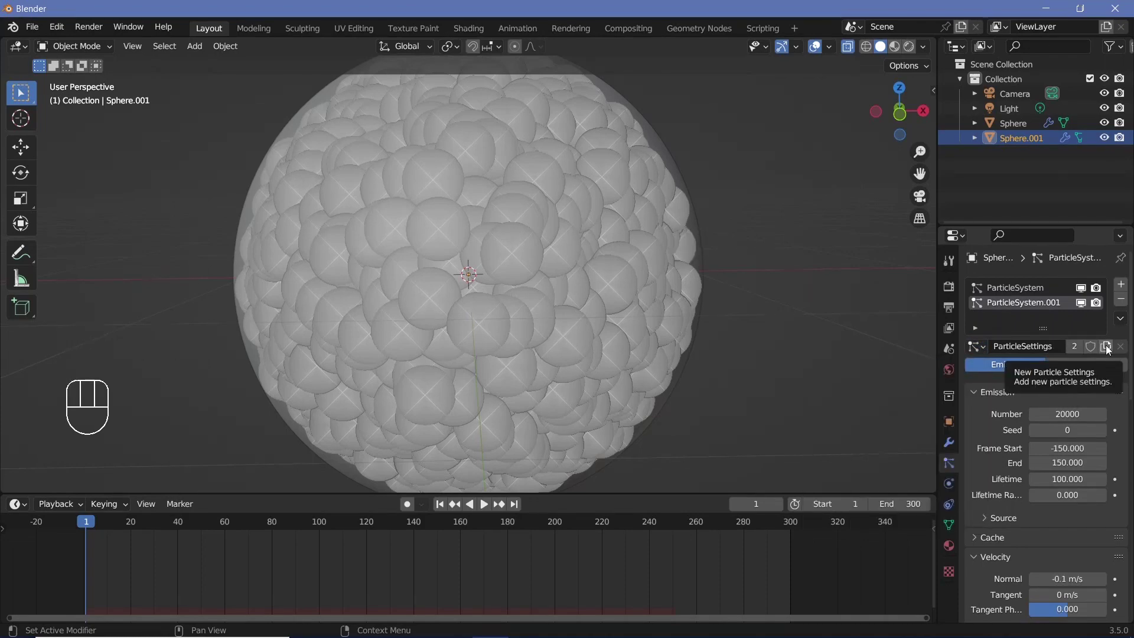
left_click(1110, 350)
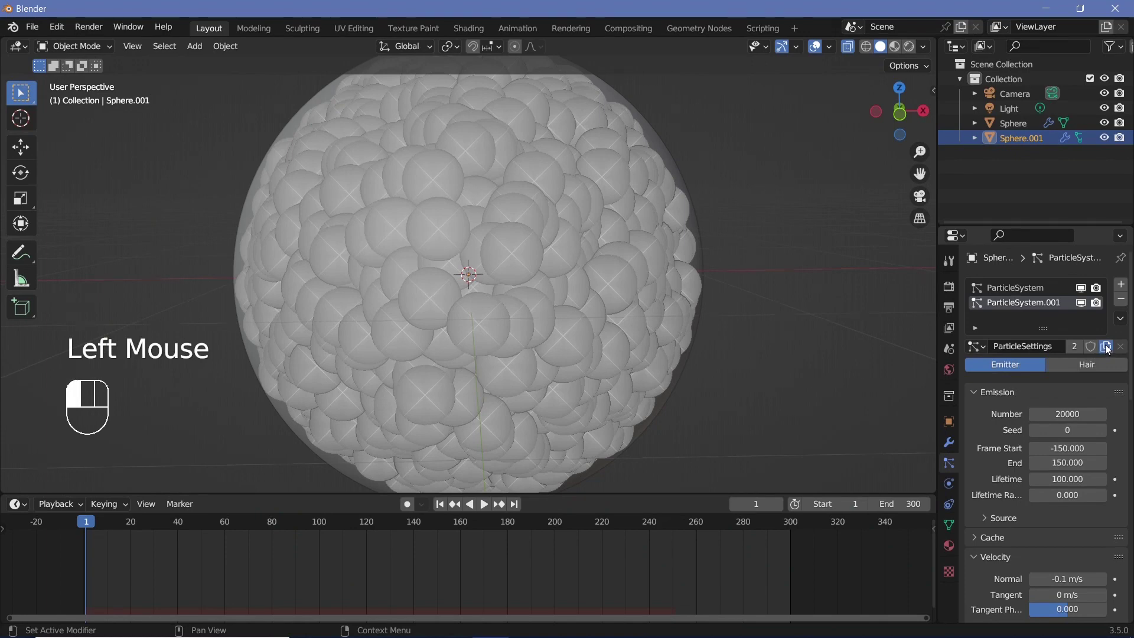
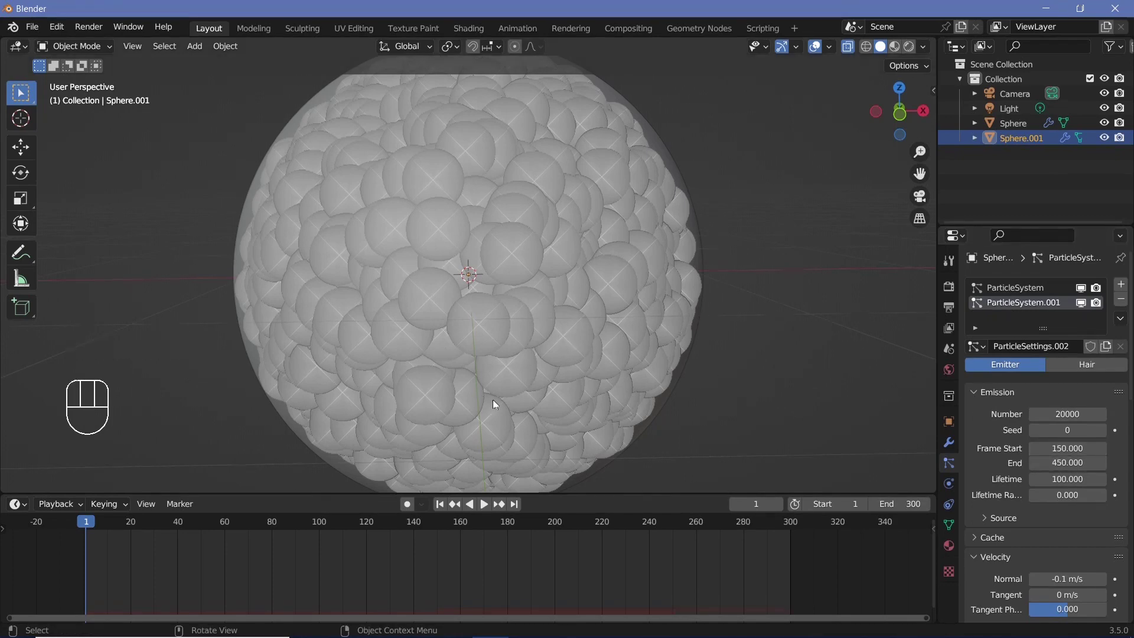
scroll("up", 3)
left_click(983, 493)
scroll("down", 3)
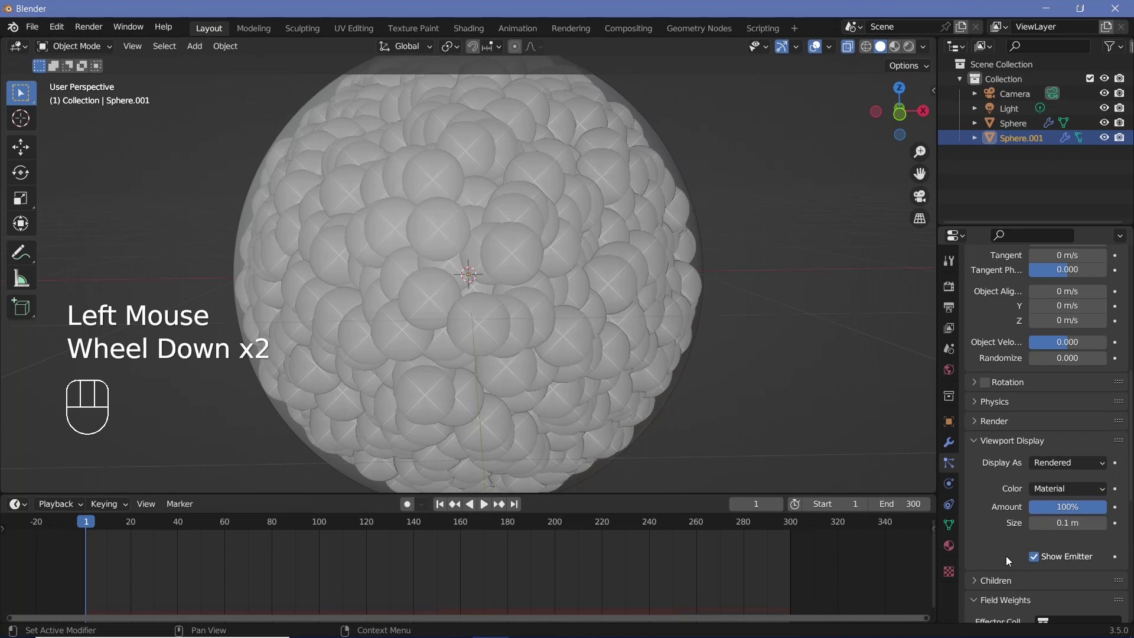
Render the second system's particles as objects and uncheck Show Emitter
left_click(987, 422)
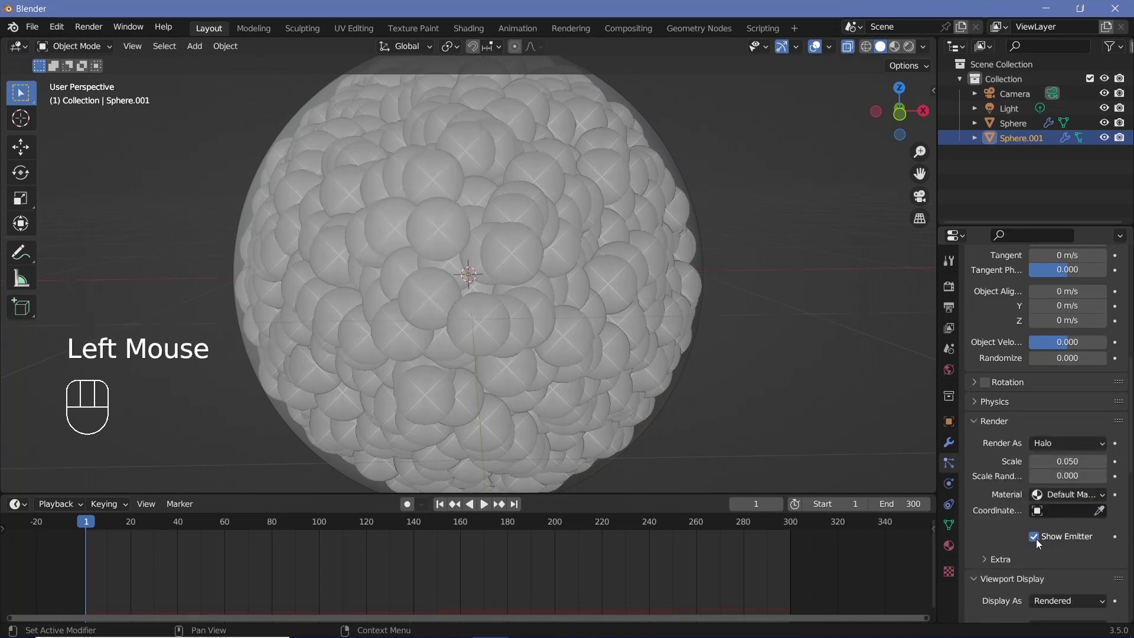
left_click(990, 533)
scroll("up", 3)
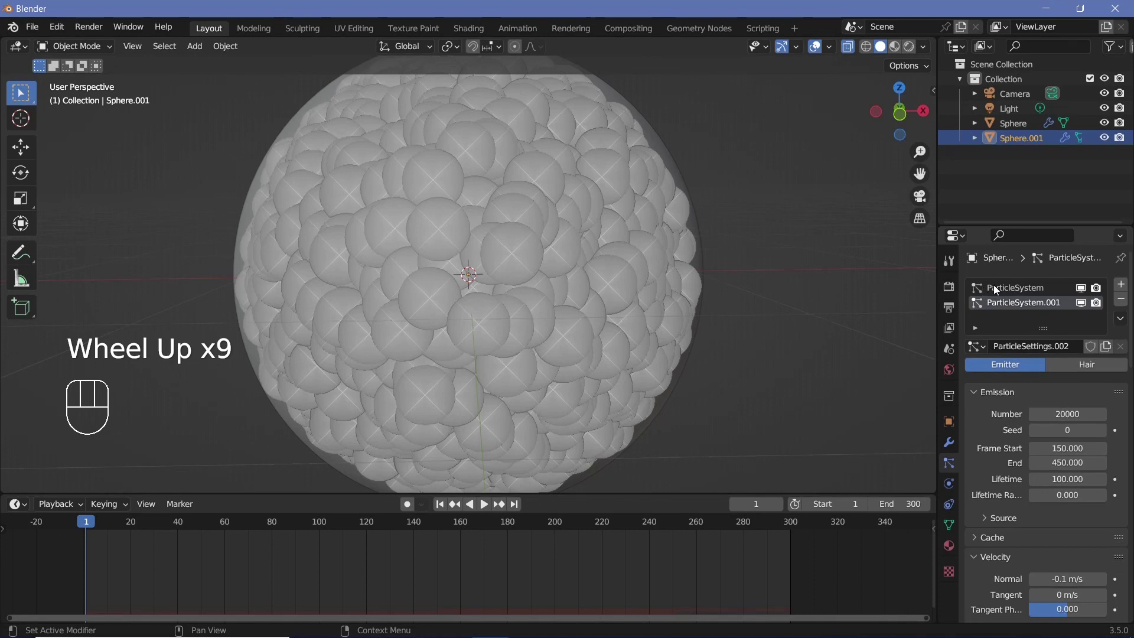
left_click(997, 291)
scroll("down", 3)
left_click_drag(1037, 313, 1021, 391)
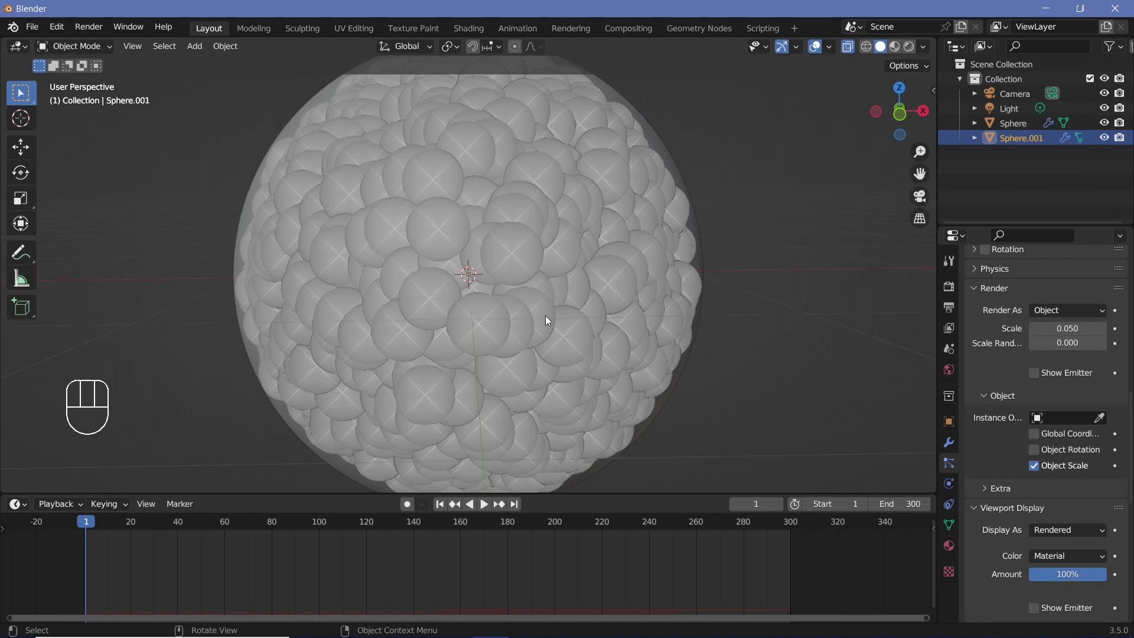
Add an Icosphere, slide it along X away from the orb, then reselect the emitter sphere
key("shift+a")
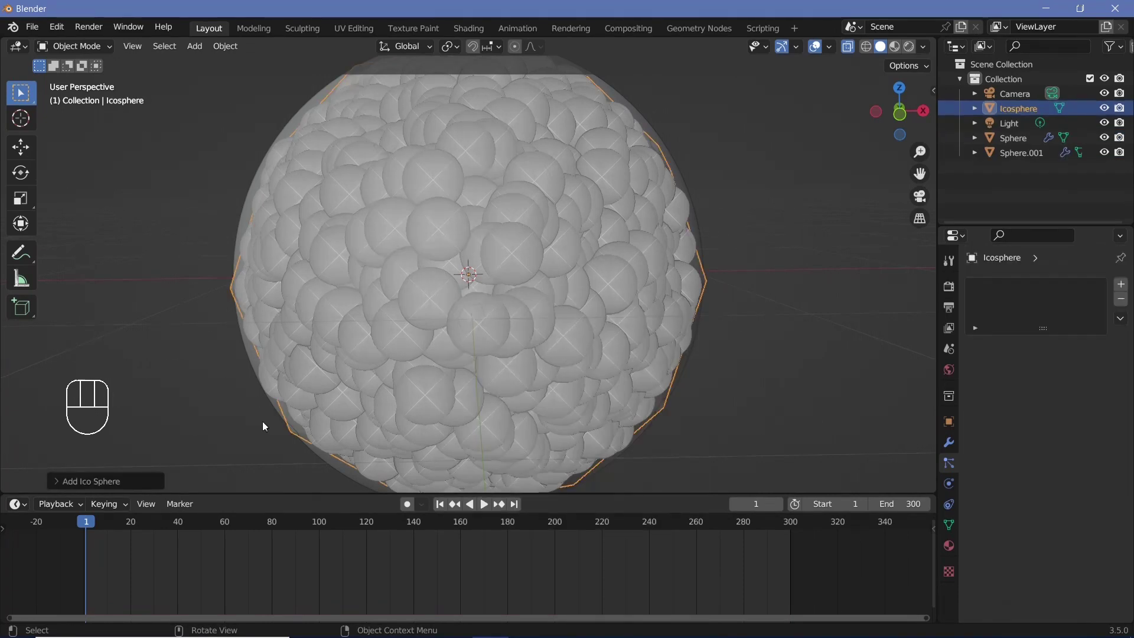
left_click(57, 484)
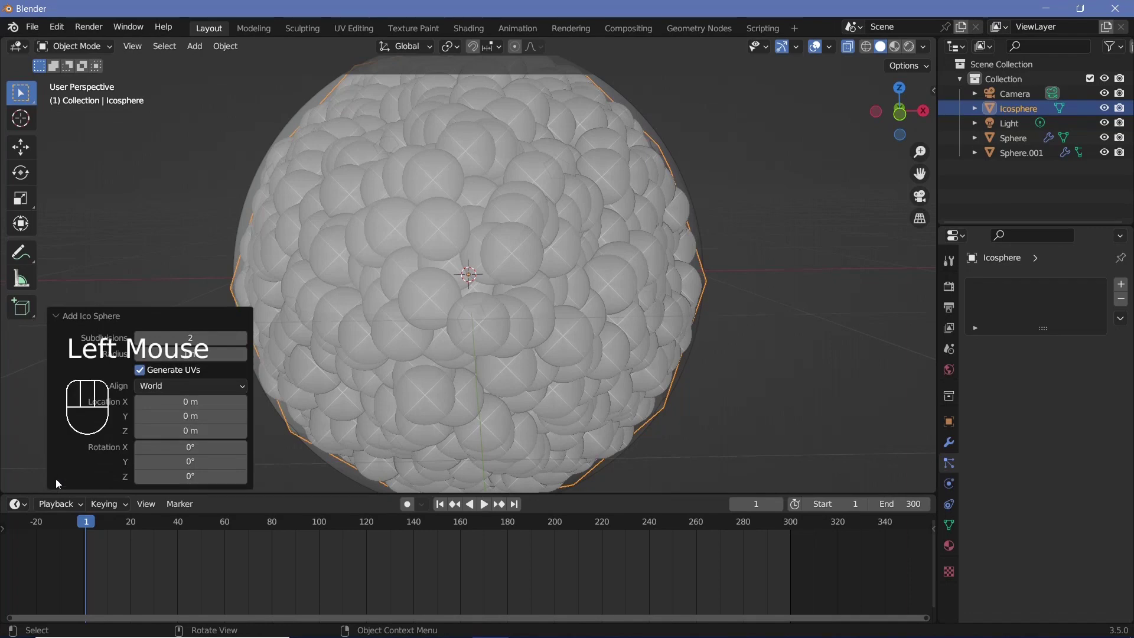
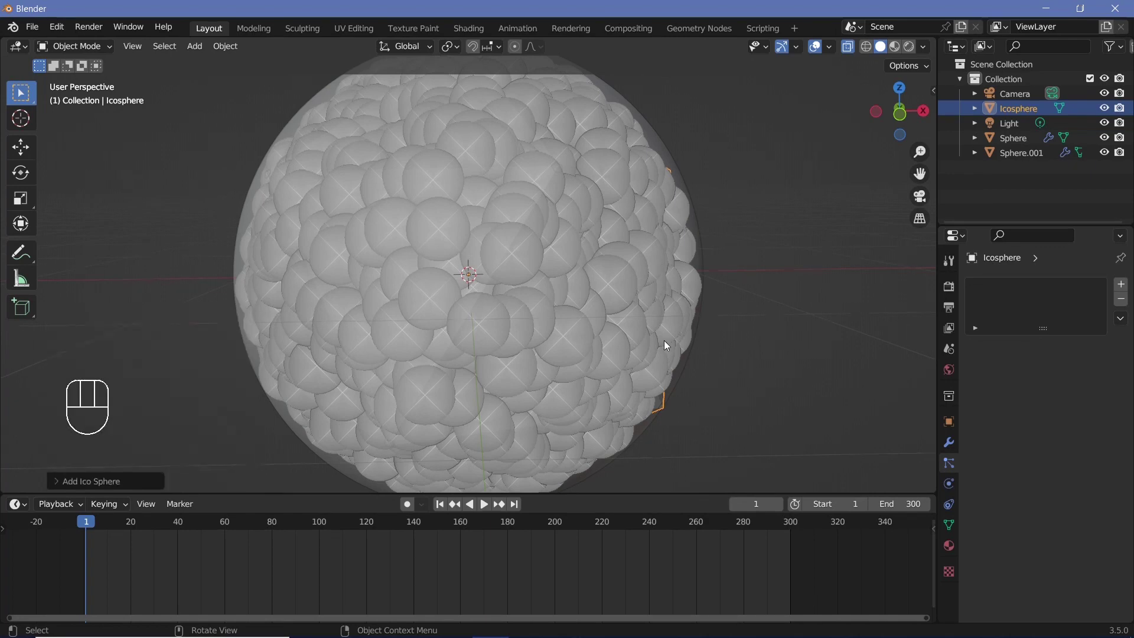
scroll("down", 3)
key("g")
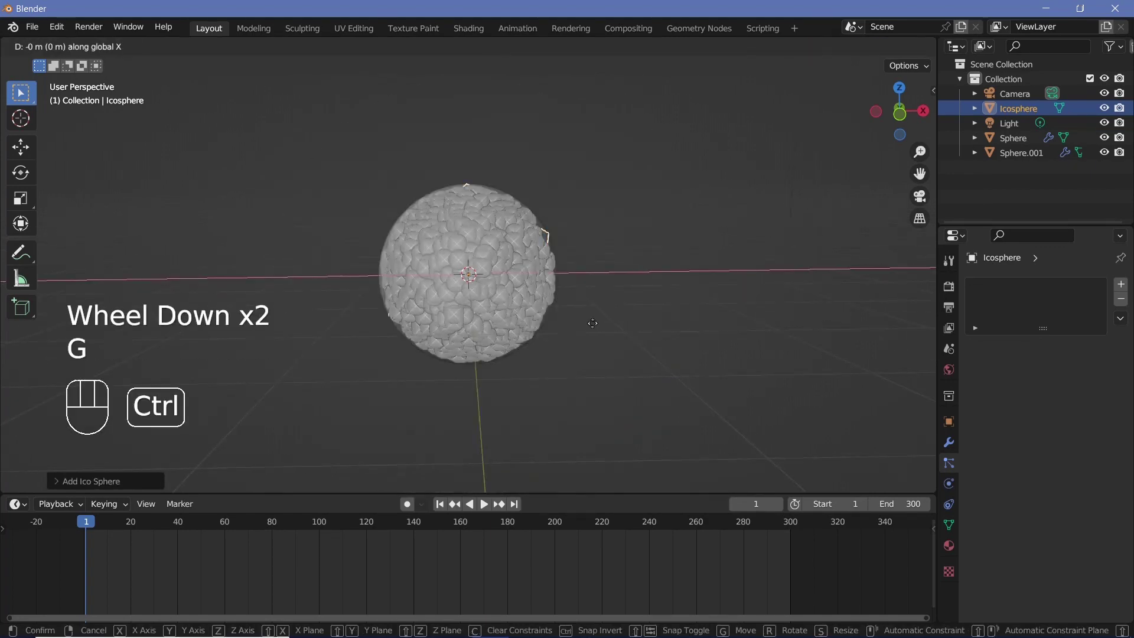
scroll("down", 3)
scroll("up", 3)
left_click(1017, 159)
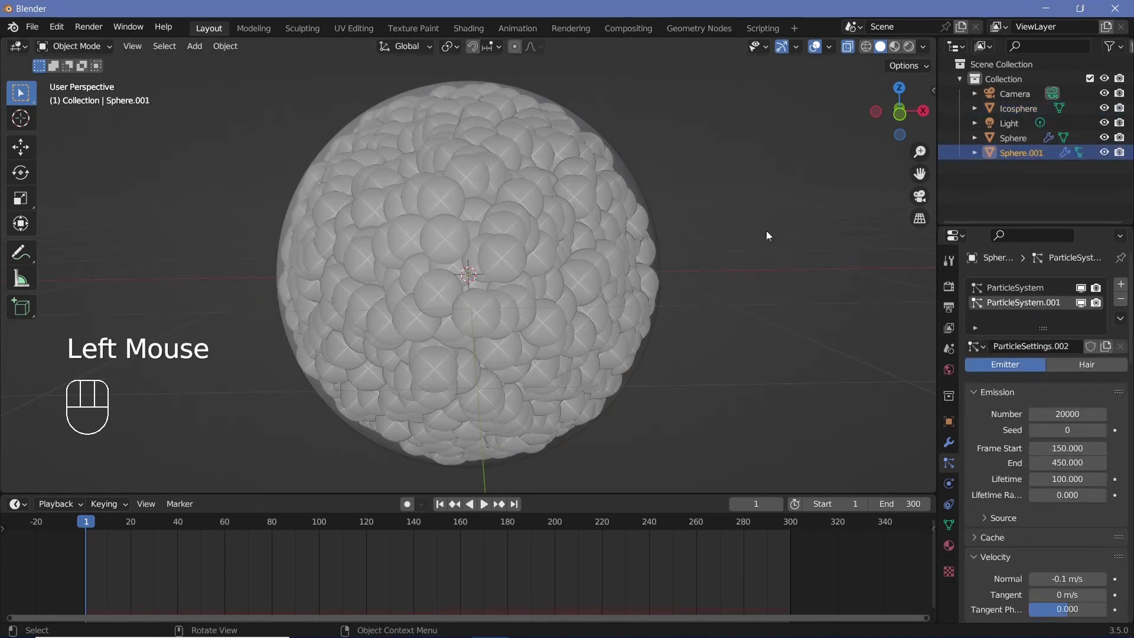
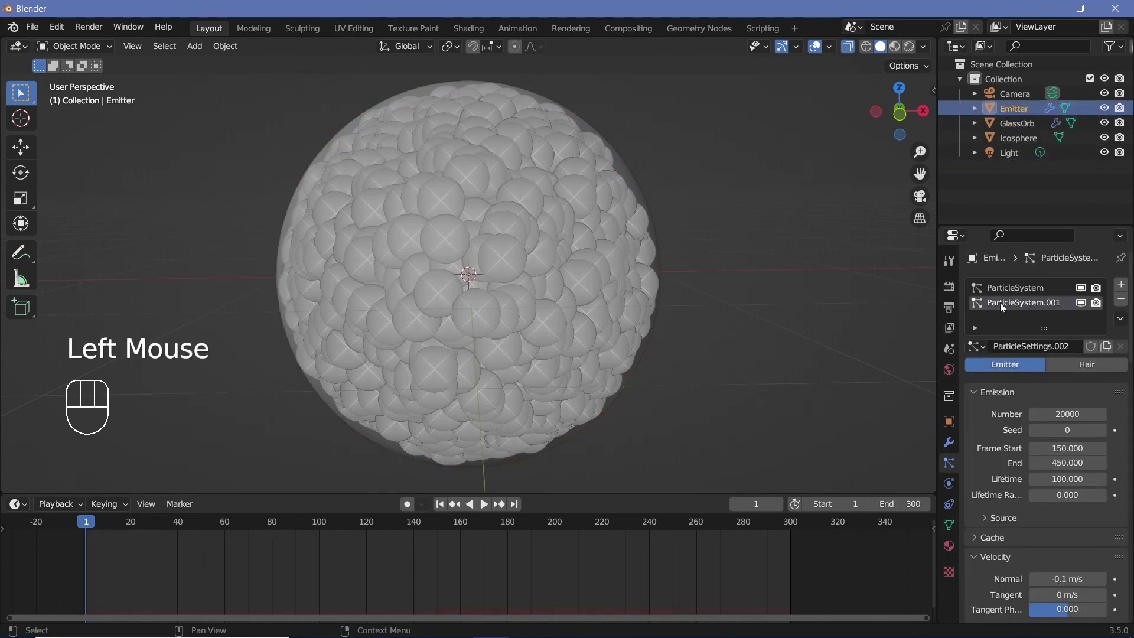
Rename the spheres Emitter and GlassOrb; instance the Icosphere at scale 0.008 with 0.5 randomness
scroll("down", 3)
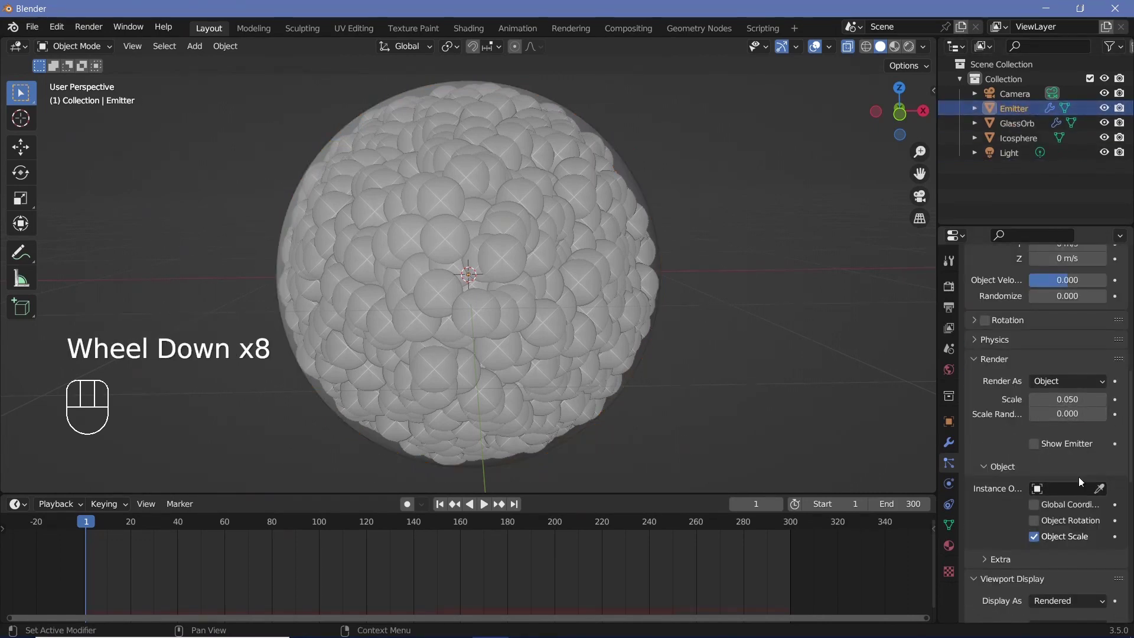
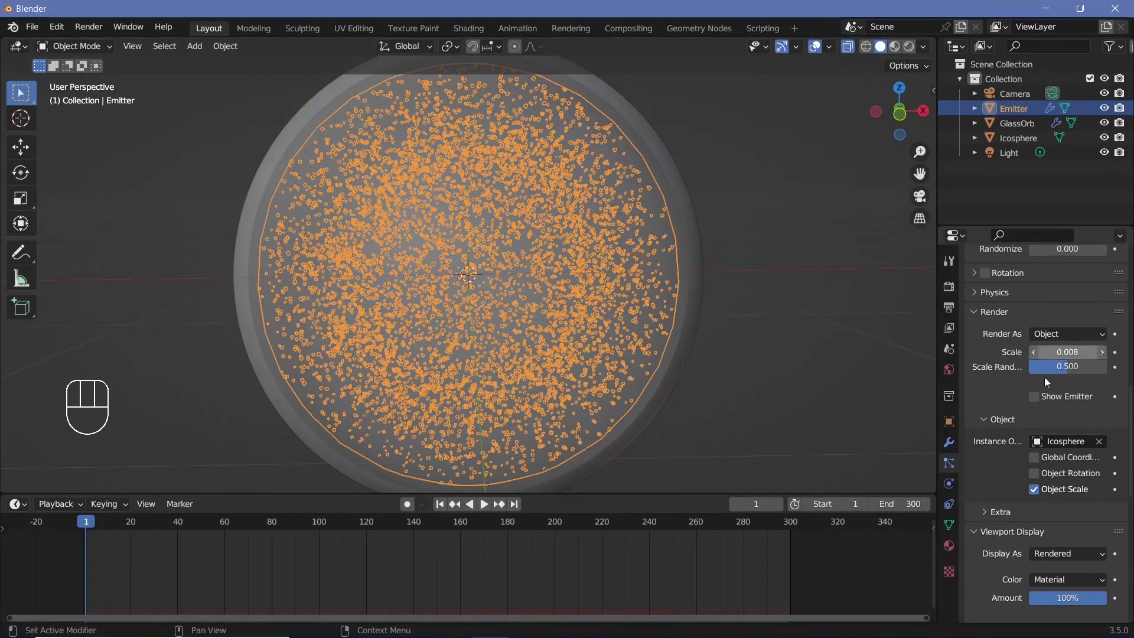
scroll("up", 3)
scroll("up", 3)
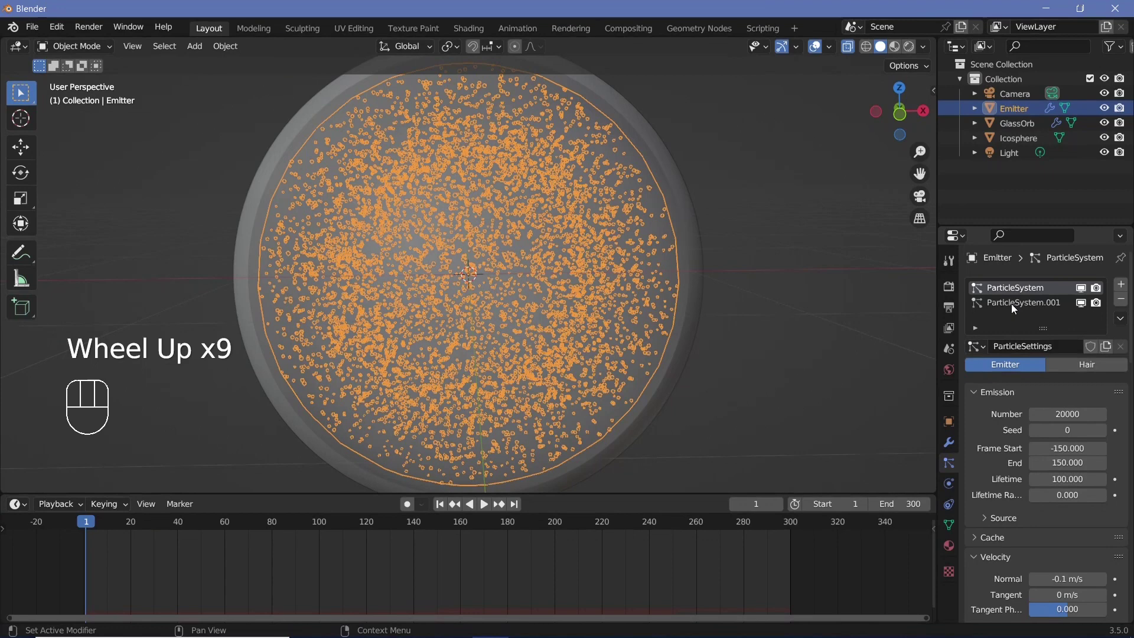
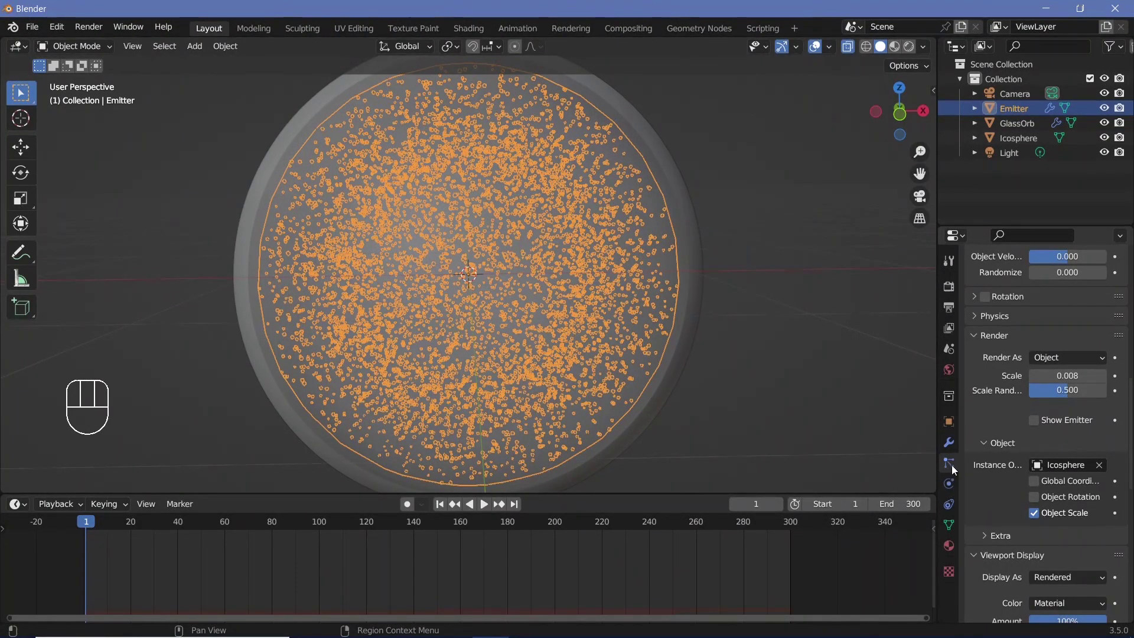
Select ParticleSystem.001 and expand its Cache panel, still unbaked
scroll("up", 3)
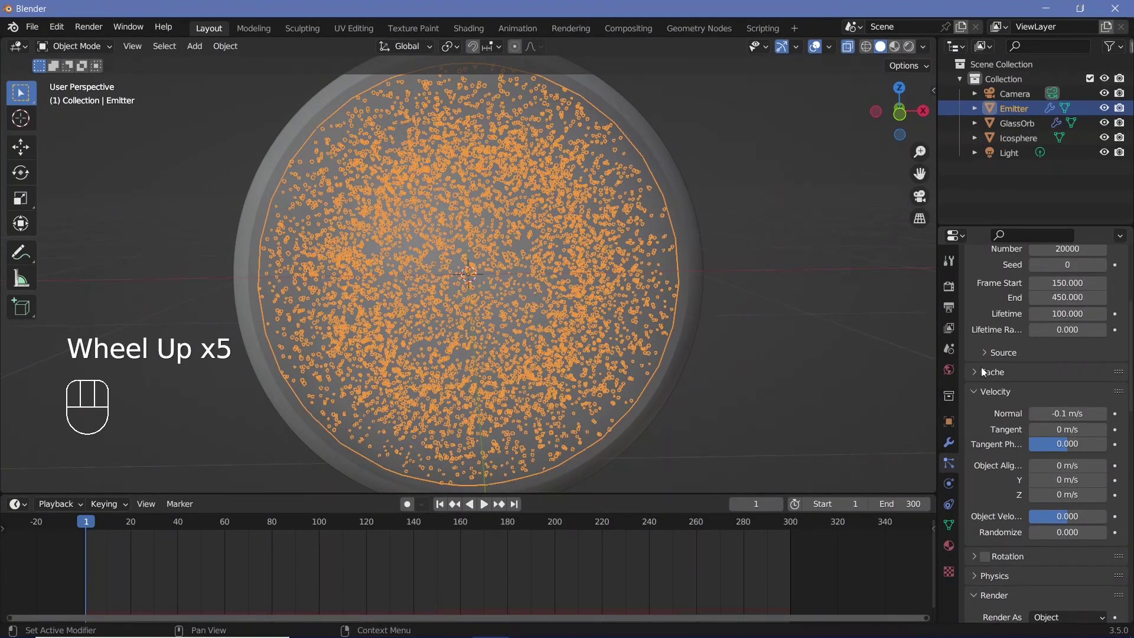
left_click(978, 378)
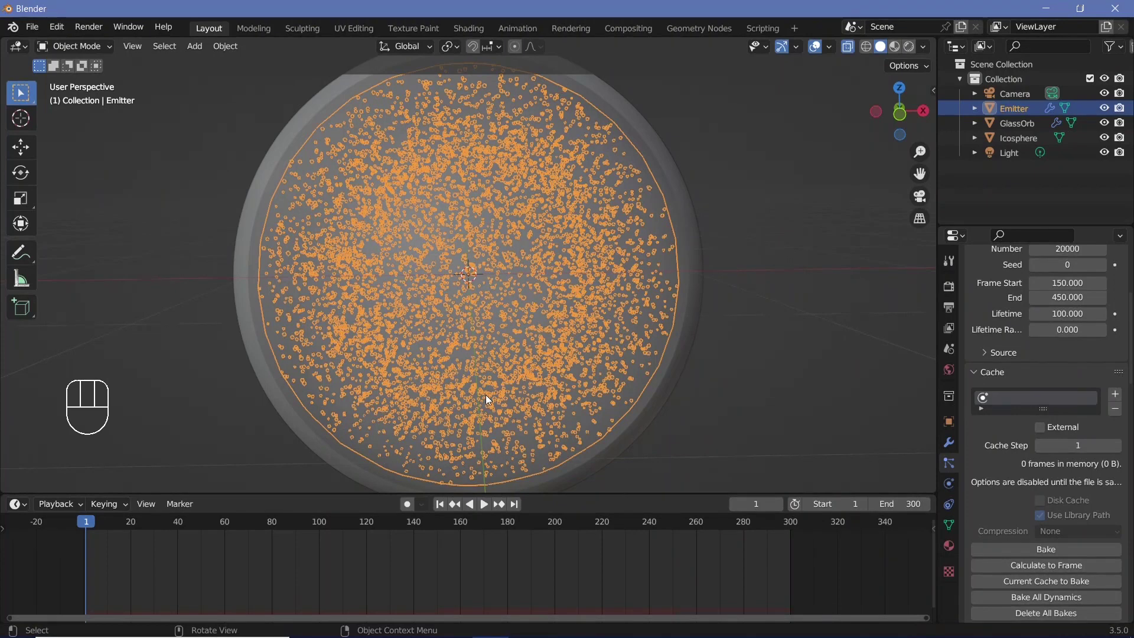
scroll("up", 3)
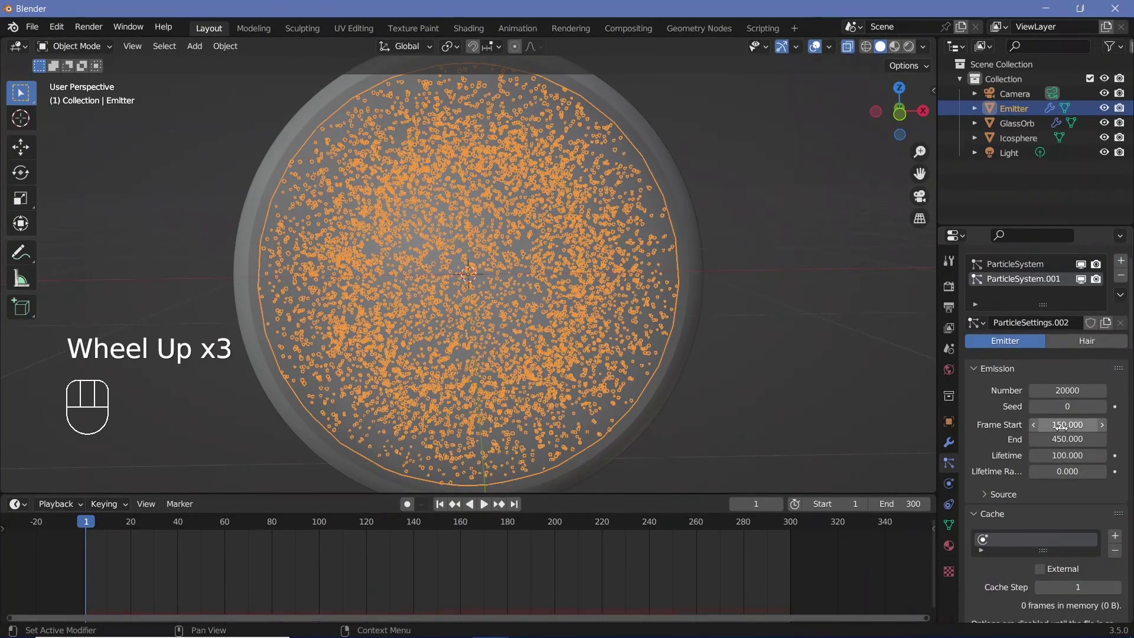
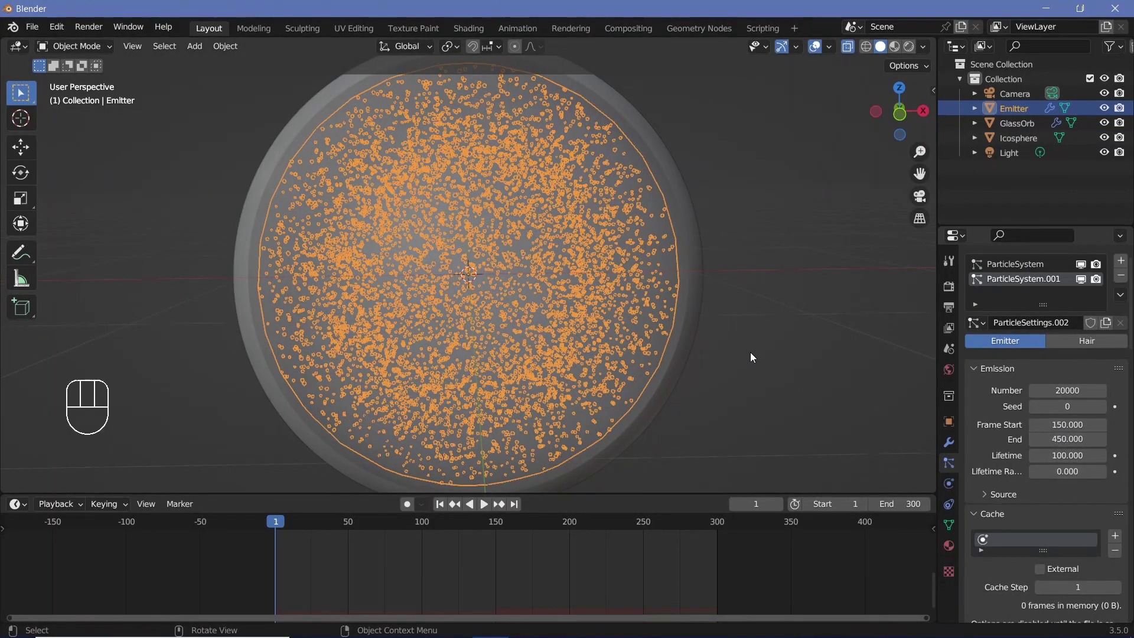
left_click(999, 494)
scroll("down", 3)
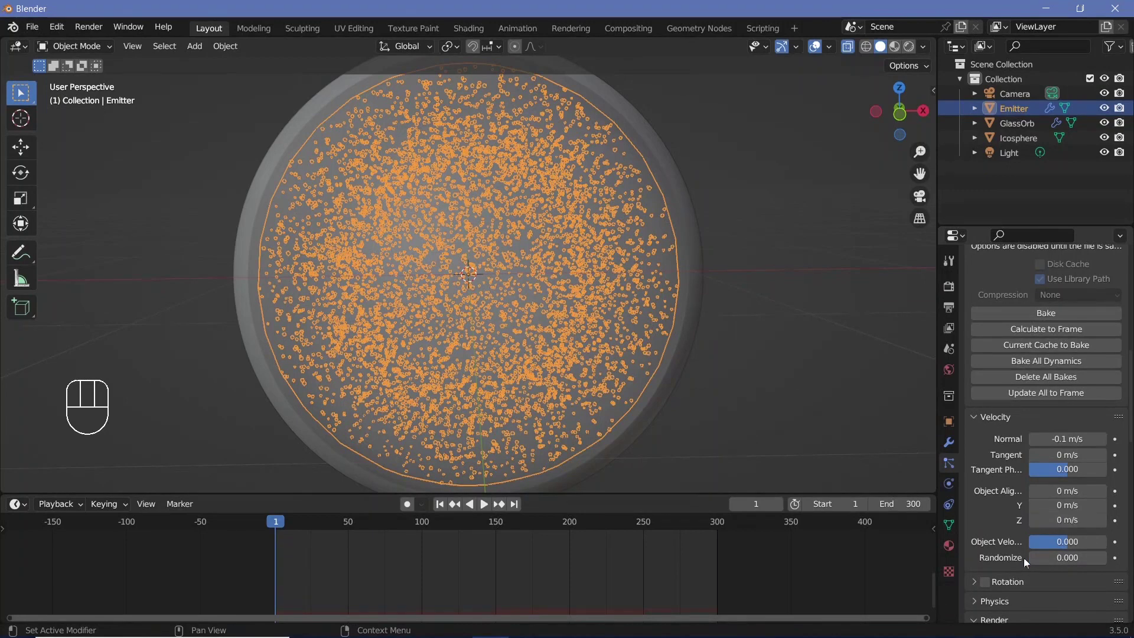
Expand the particle Physics panel and collapse the force settings again
scroll("down", 3)
scroll("down", 3)
left_click(1001, 441)
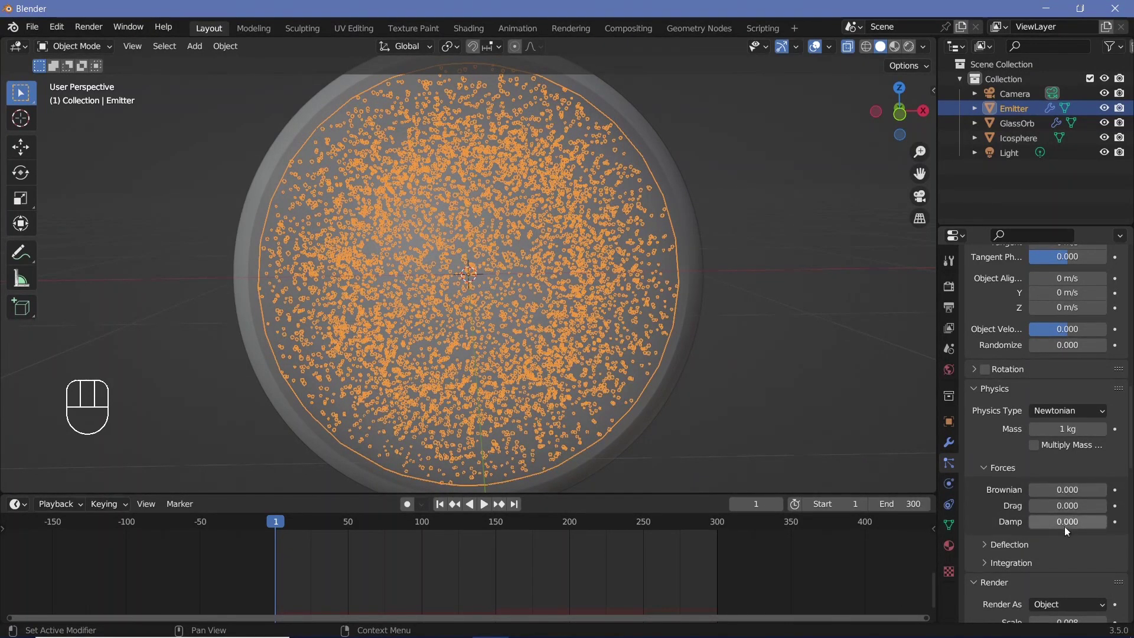
left_click(990, 476)
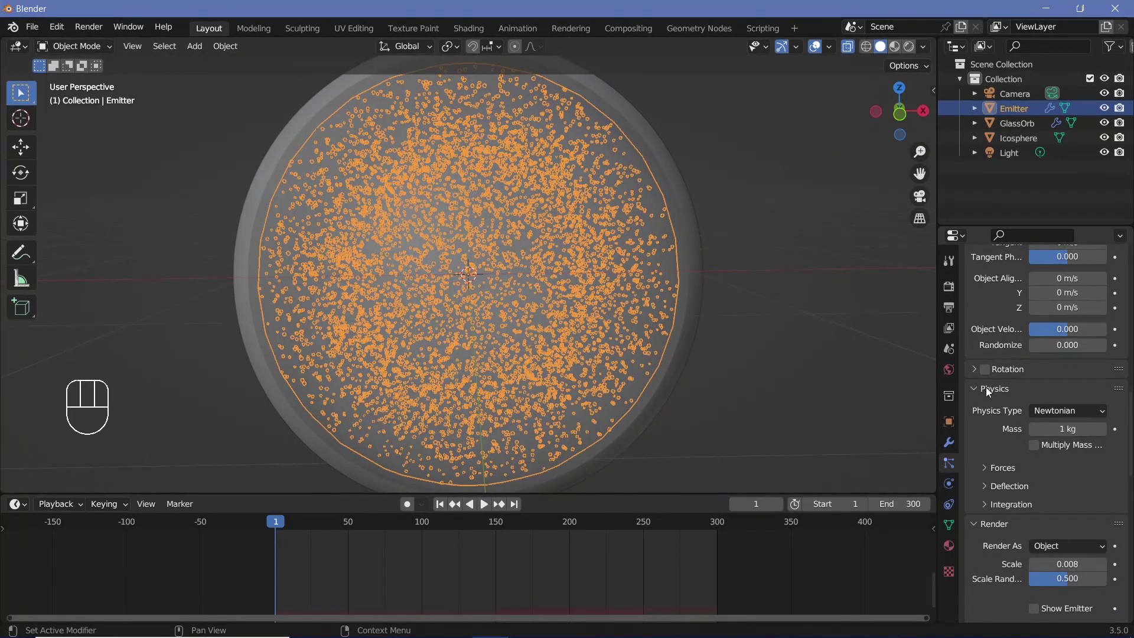
scroll("up", 3)
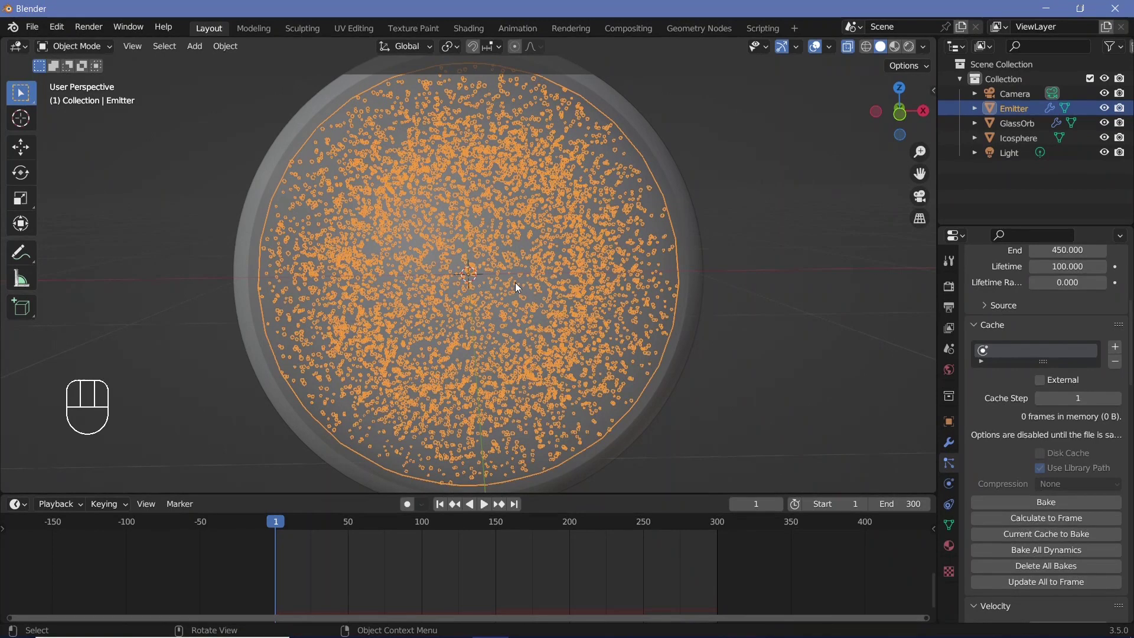
Add a Force field at the orb's centre with strength -1.000 and flow 1.000
key("shift+a")
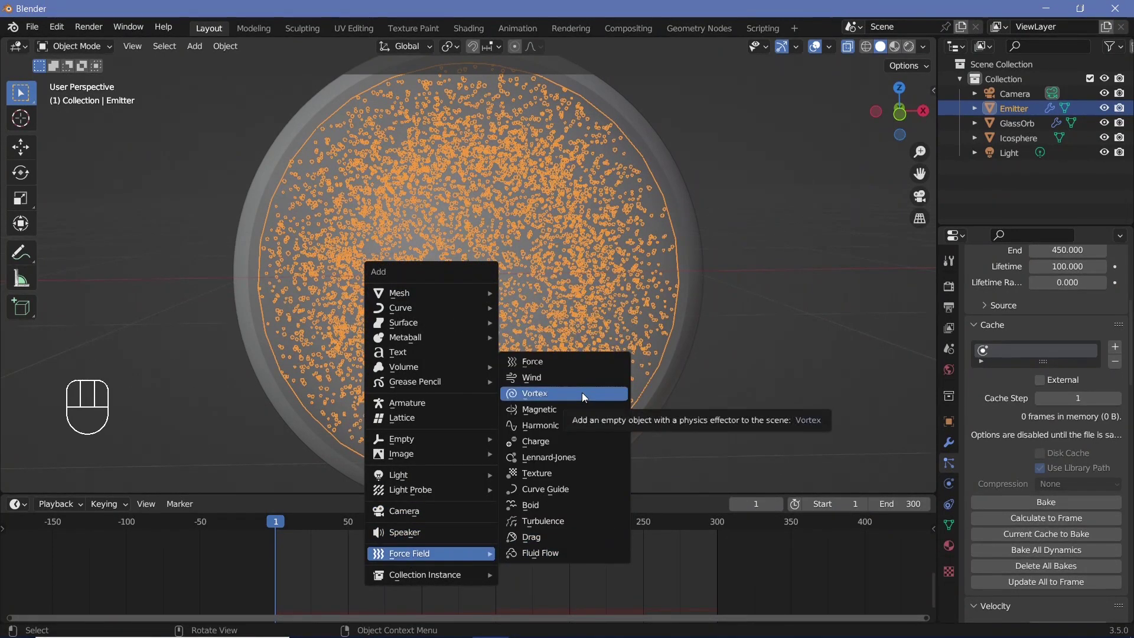
scroll("down", 3)
scroll("up", 3)
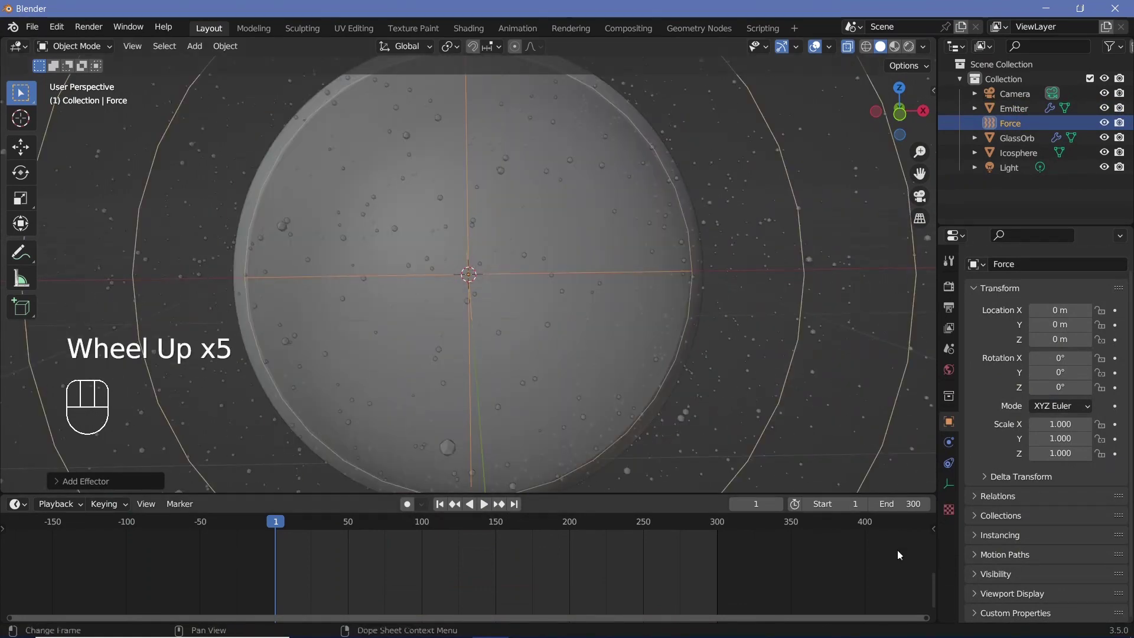
left_click(951, 453)
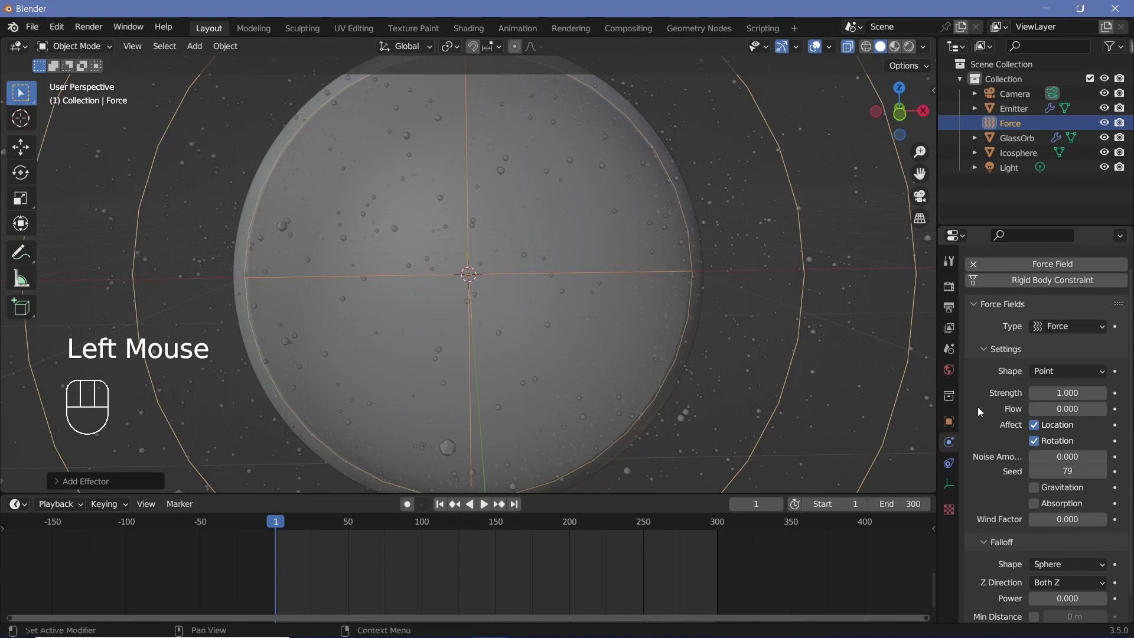
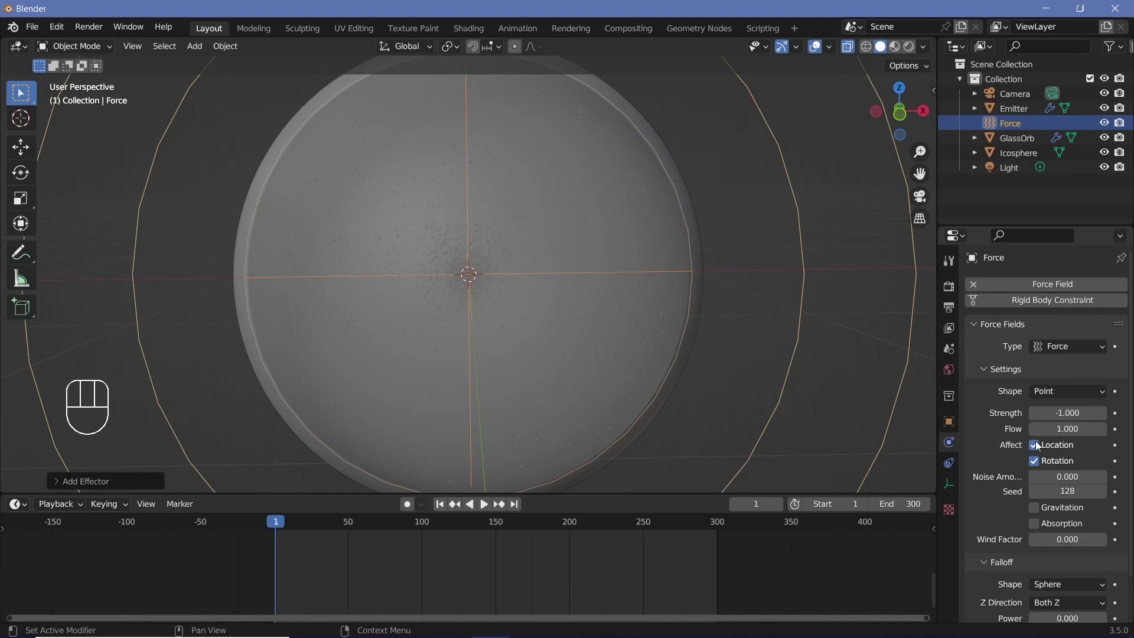
scroll("down", 3)
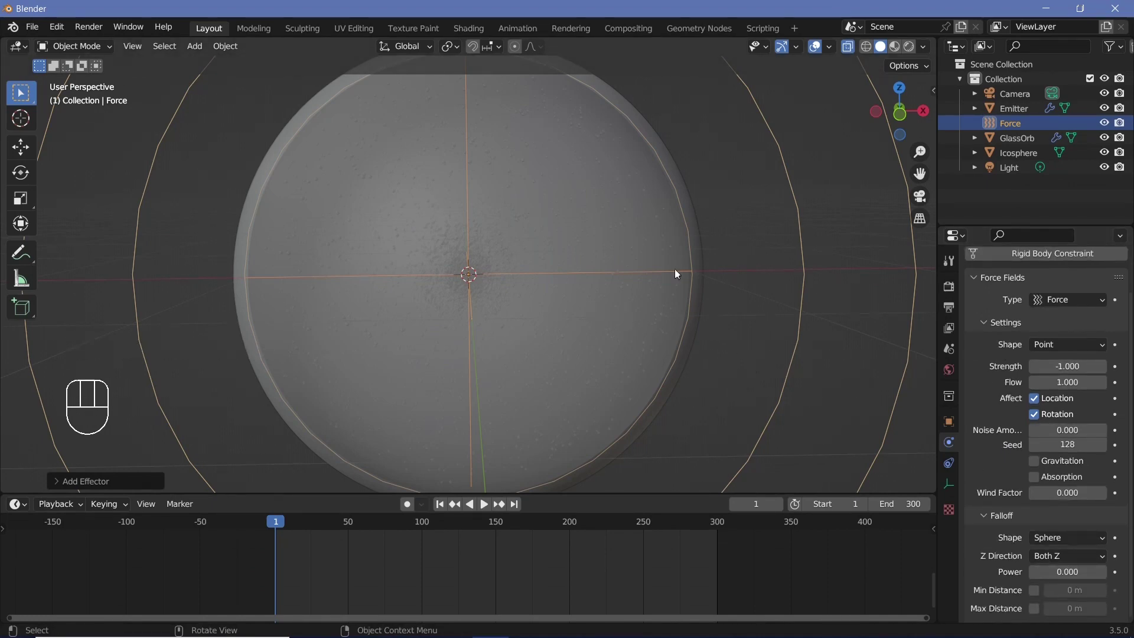
Add a Vortex force field, rotate it to a tilted angle and set its Inflow to 0.5
key("shift+a")
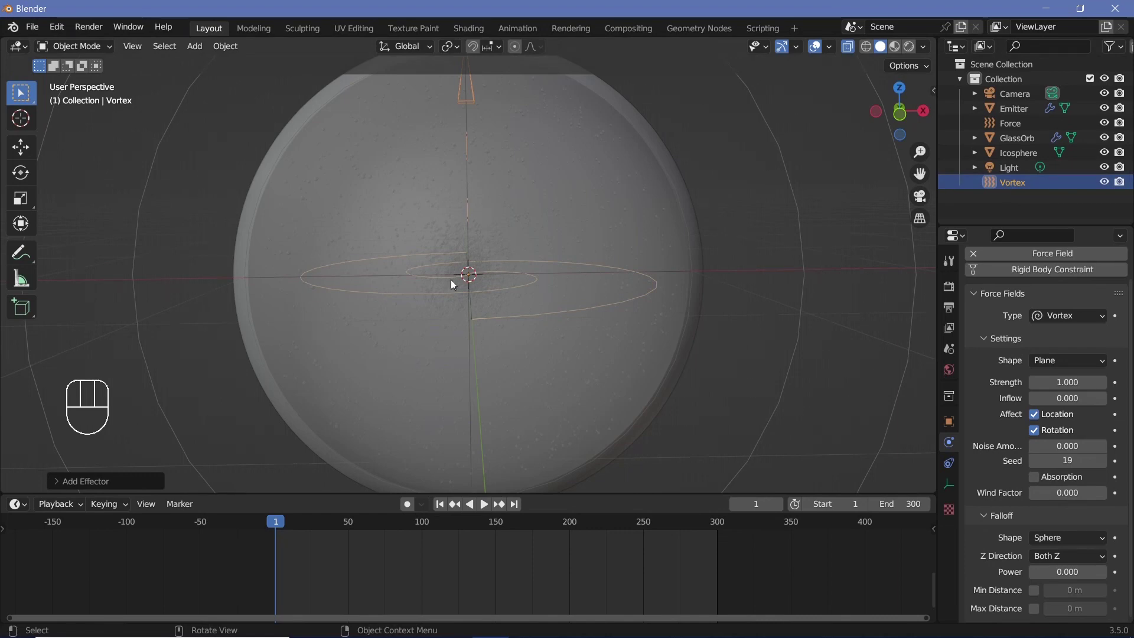
key("r")
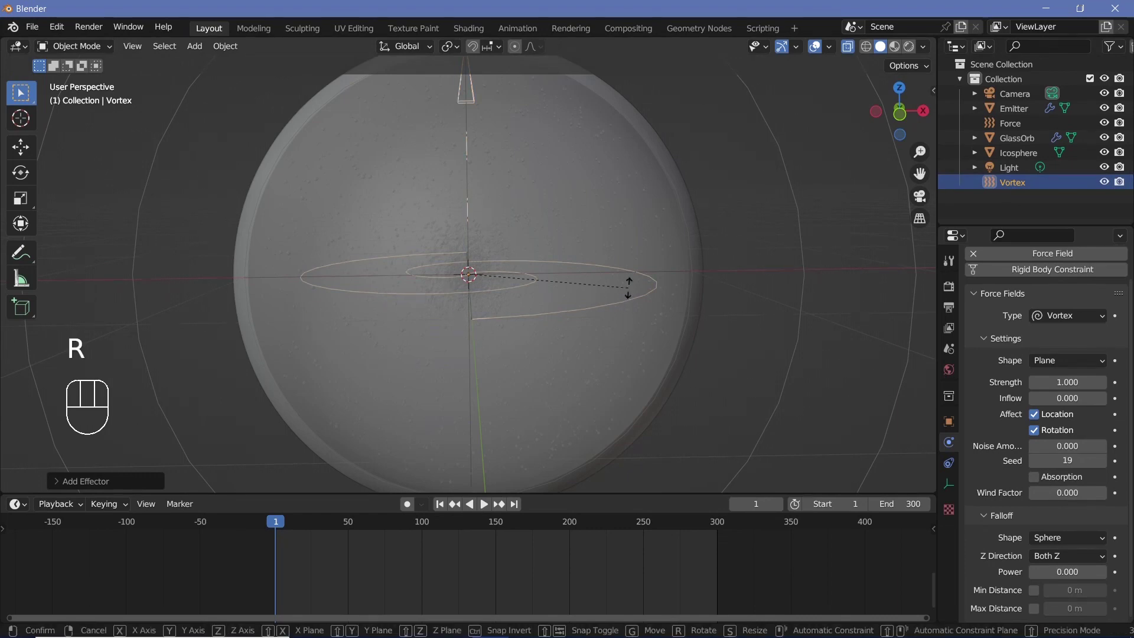
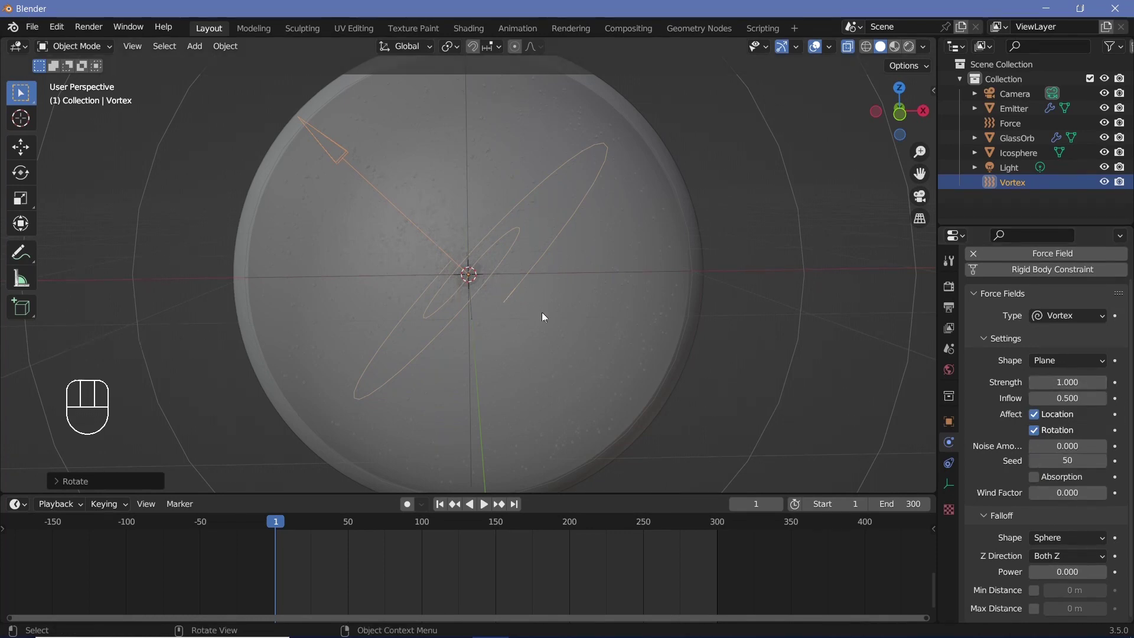
Add Turbulence and Magnetic force fields, then select the Emitter's particle system
key("shift+a")
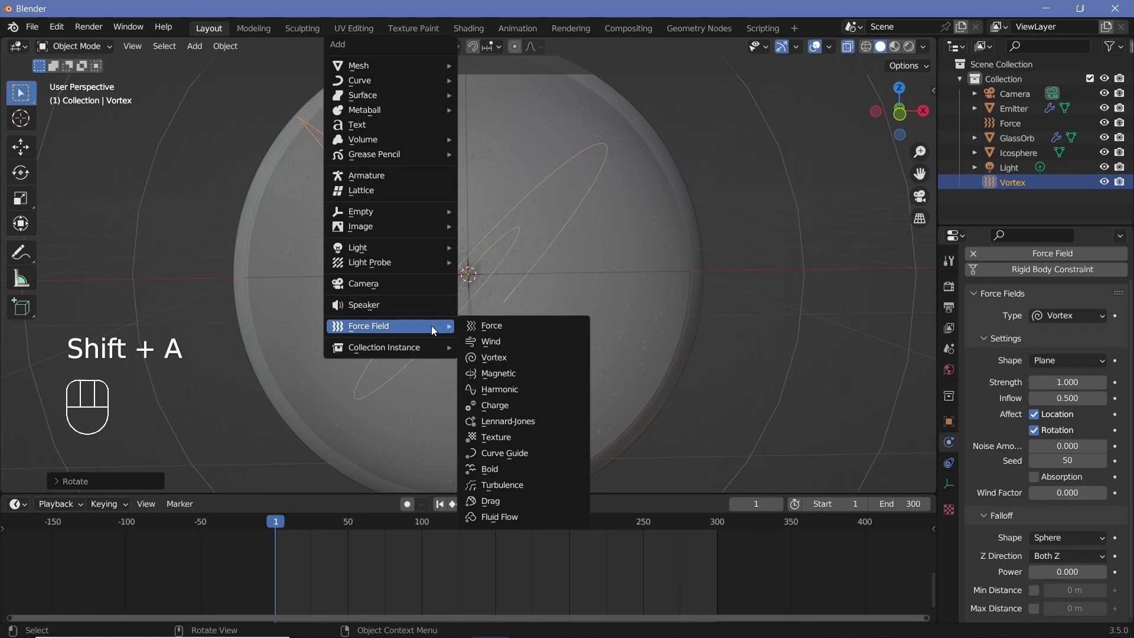
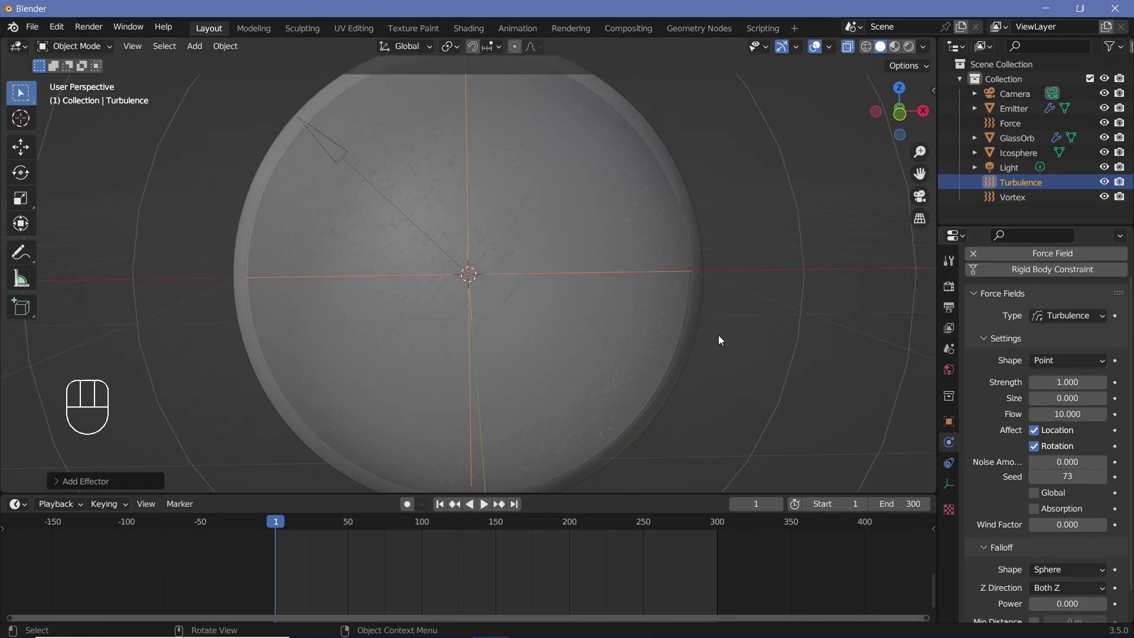
left_click(1012, 119)
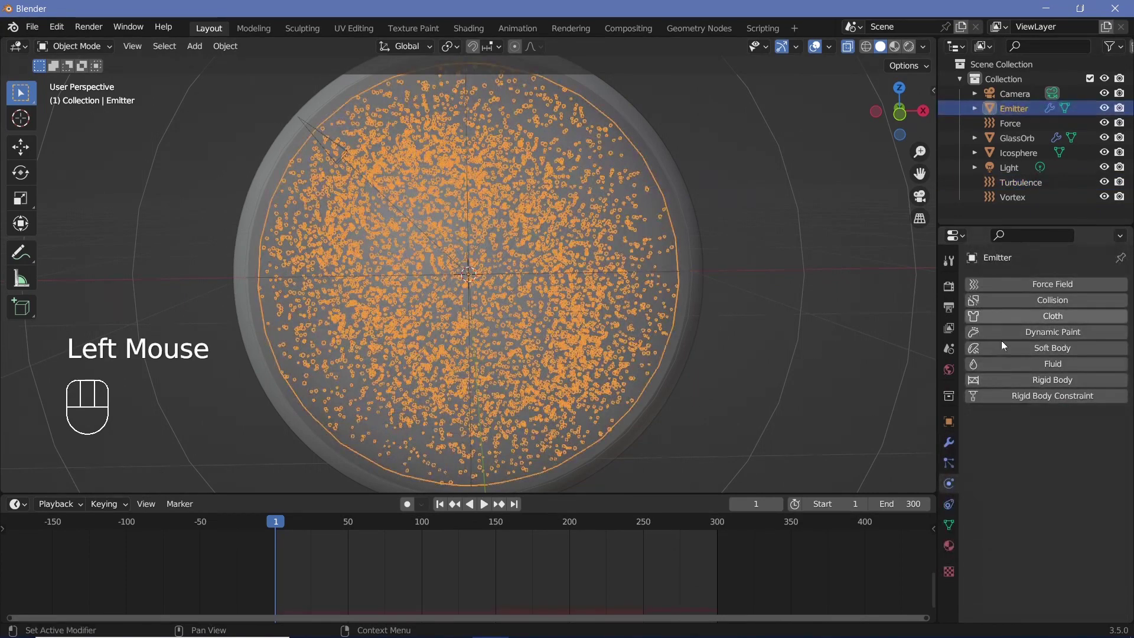
left_click(946, 463)
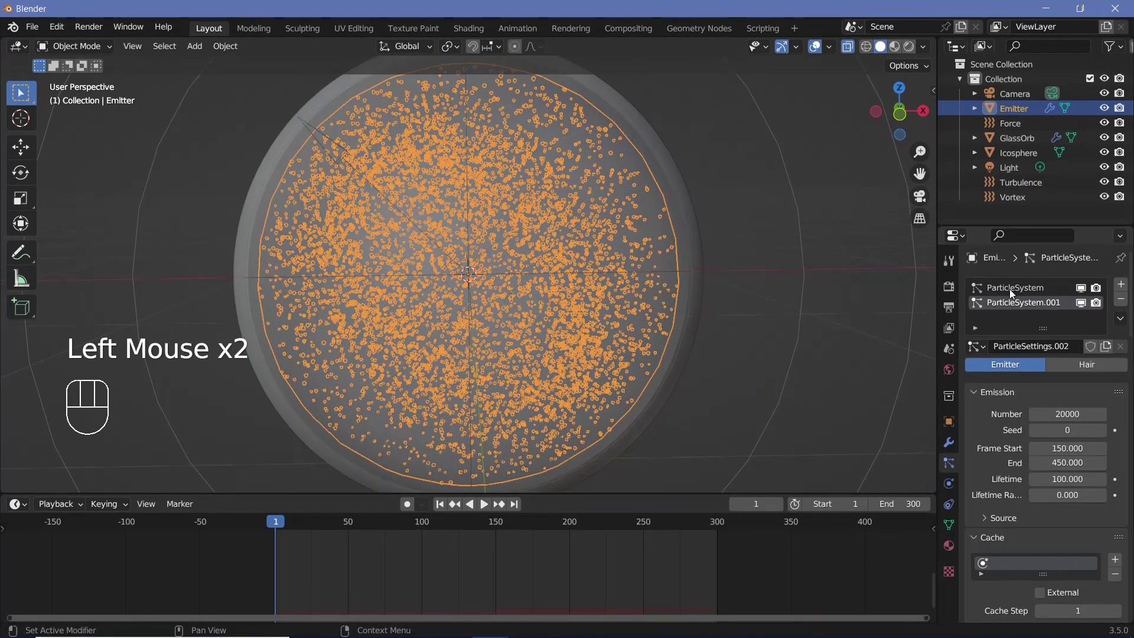
Bake the Emitter's particle cache (151 frames) and scrub the timeline to check it
scroll("down", 3)
scroll("down", 3)
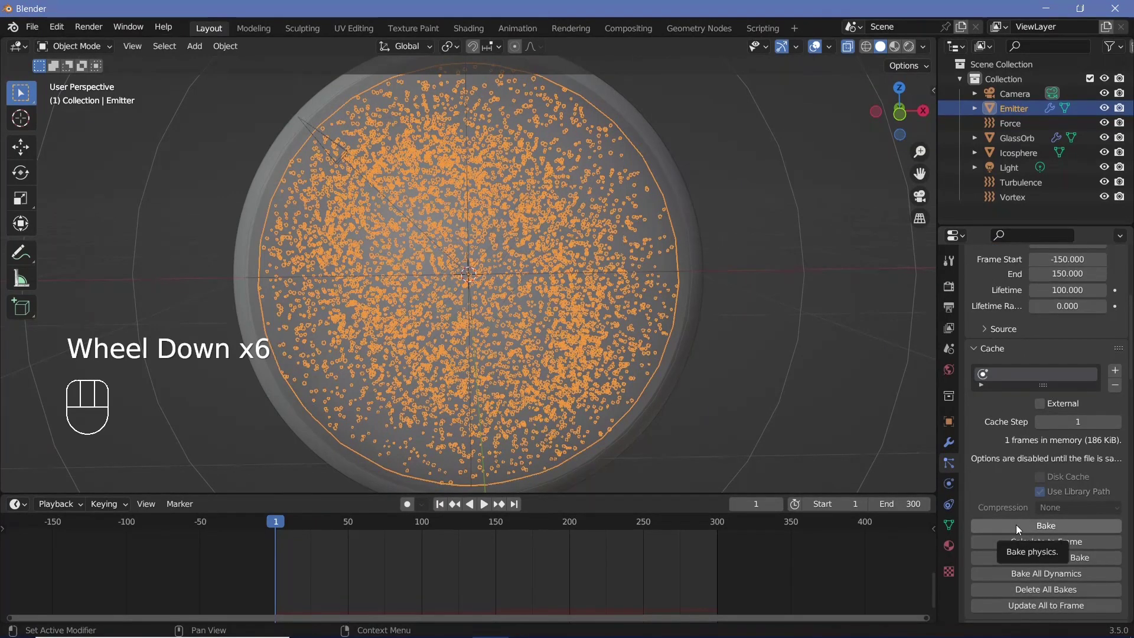
scroll("up", 3)
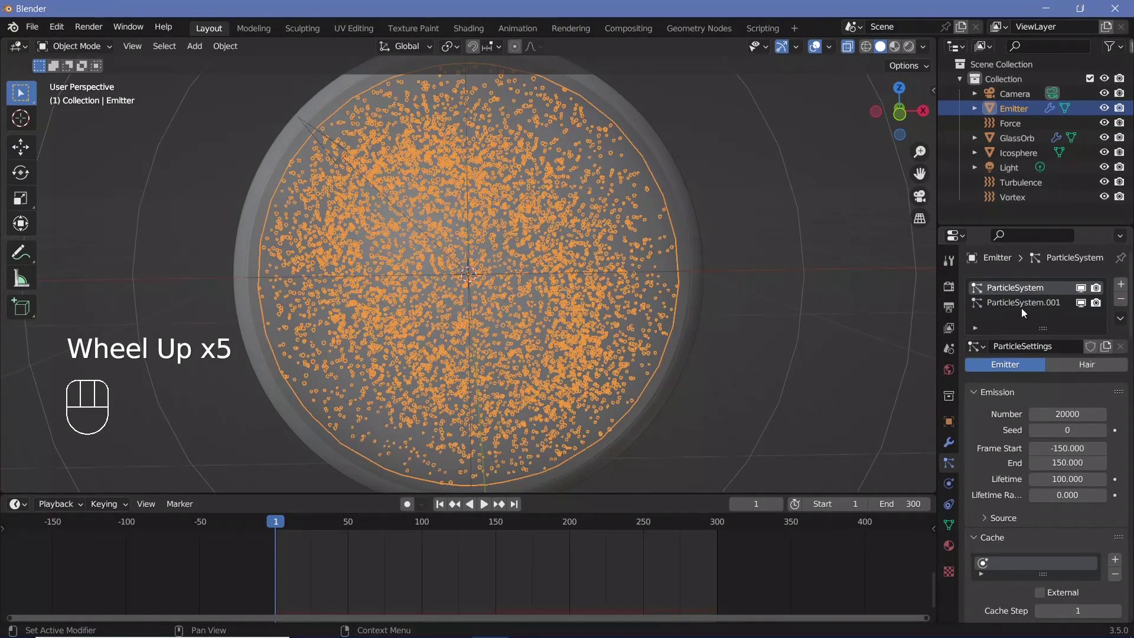
scroll("down", 3)
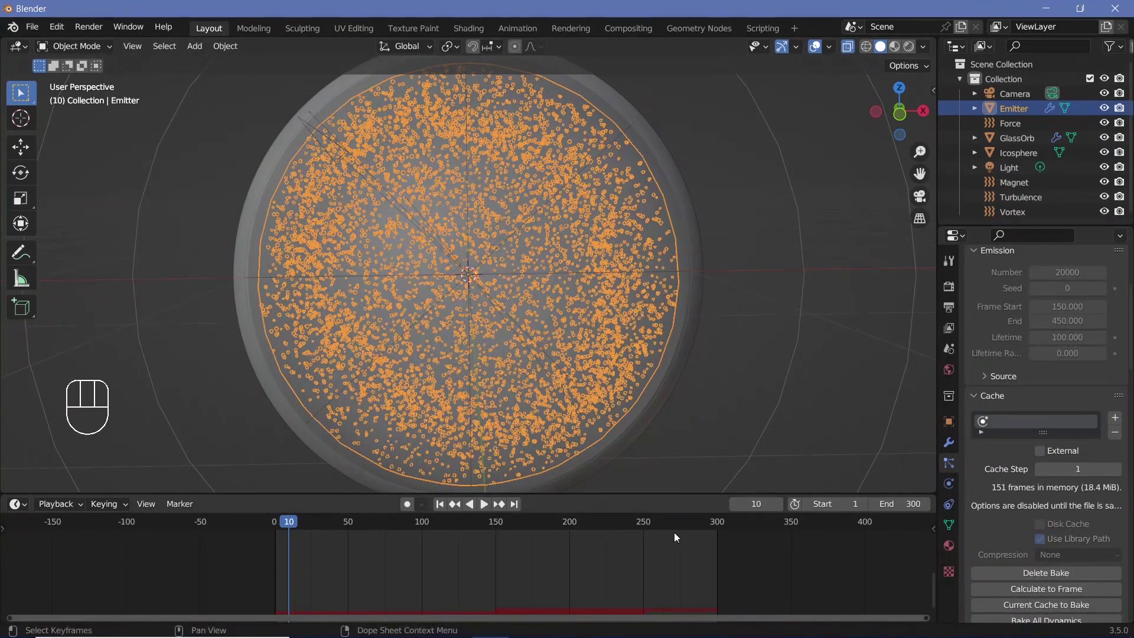
left_click_drag(690, 533, 713, 584)
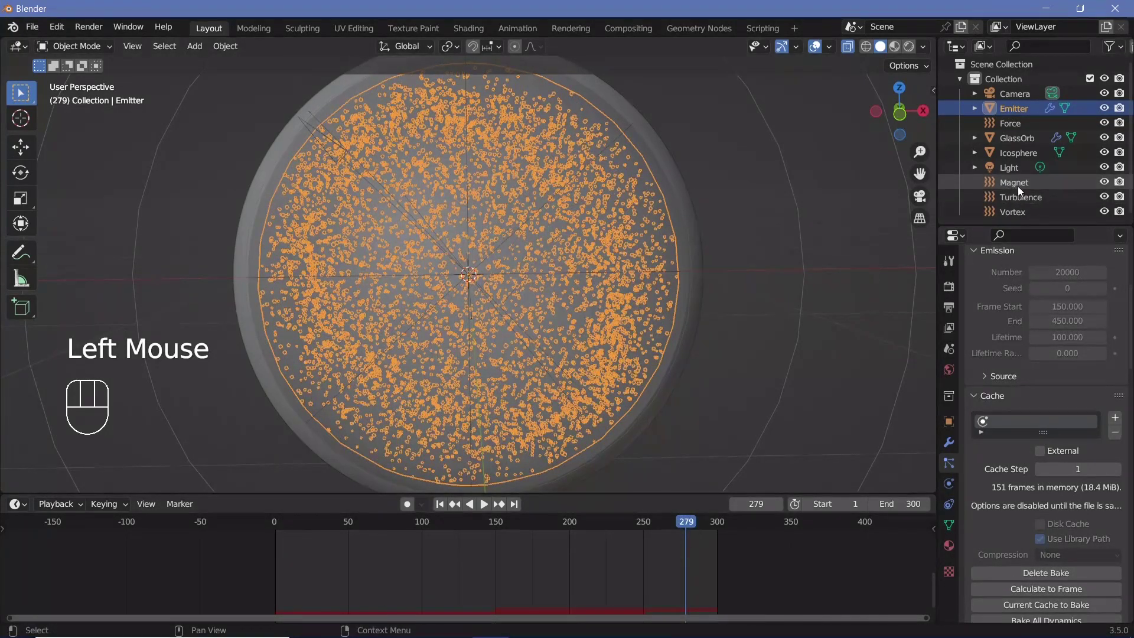
Review the Magnet field's Magnetic settings (strength 2, flow 10) and play the animation
left_click(1022, 192)
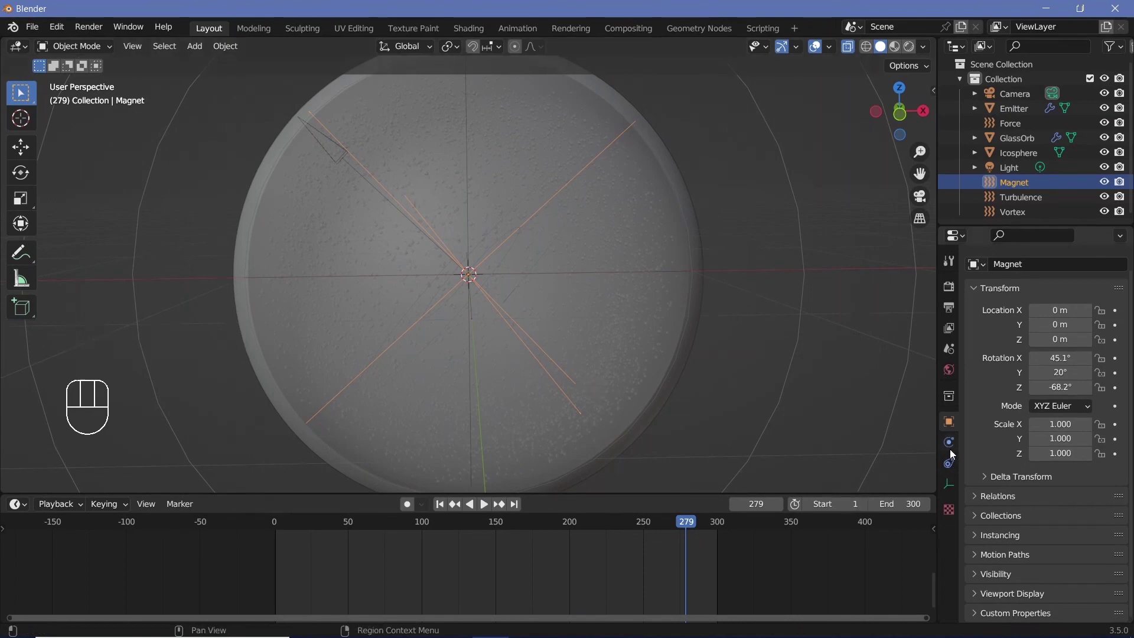
left_click(954, 451)
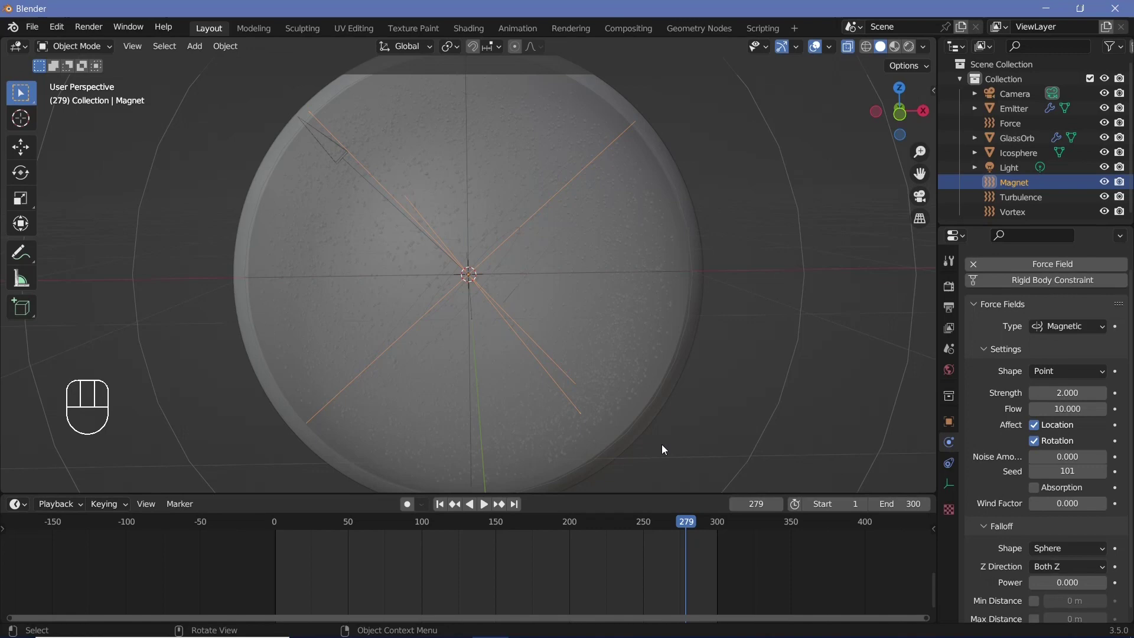
scroll("down", 3)
scroll("up", 3)
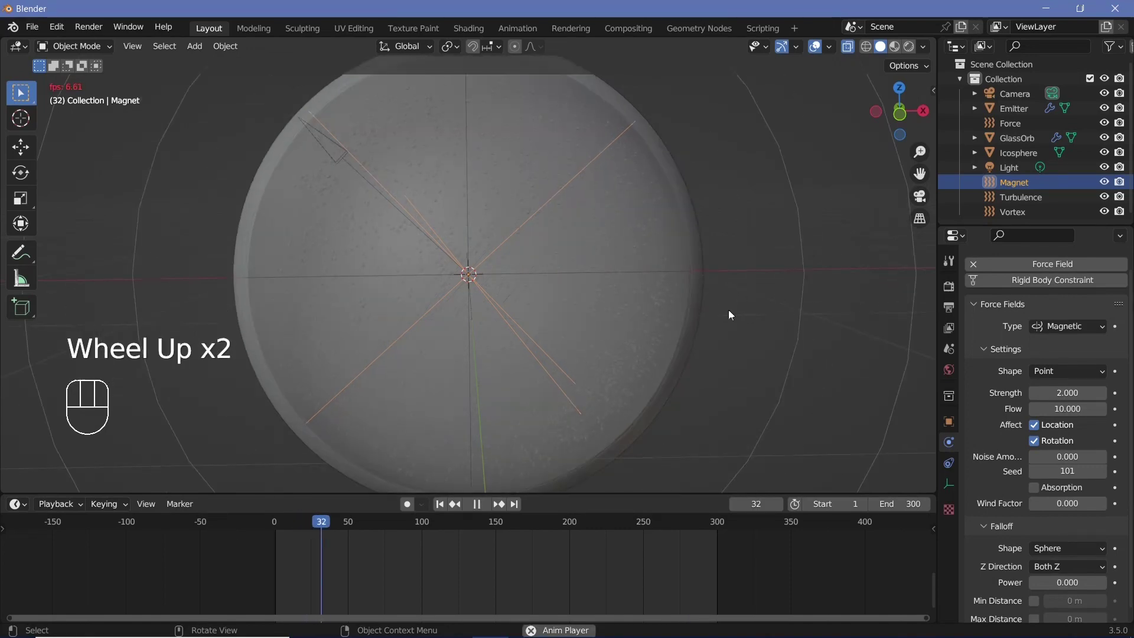
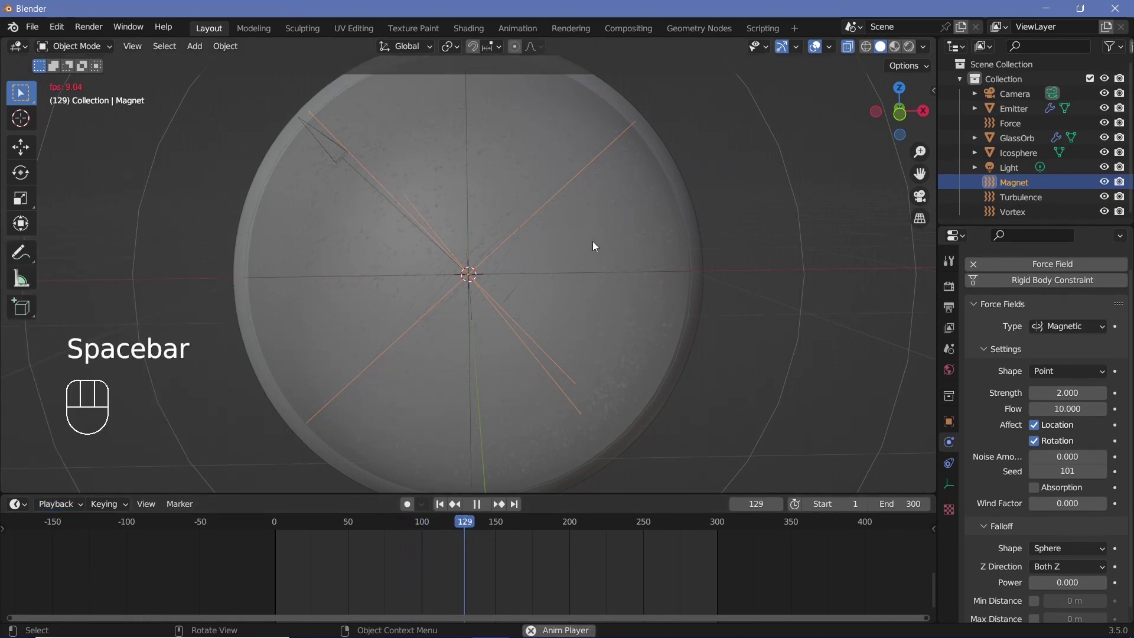
Set output to 30 fps FFmpeg Video in a Matroska container with H.264 codec
key("space")
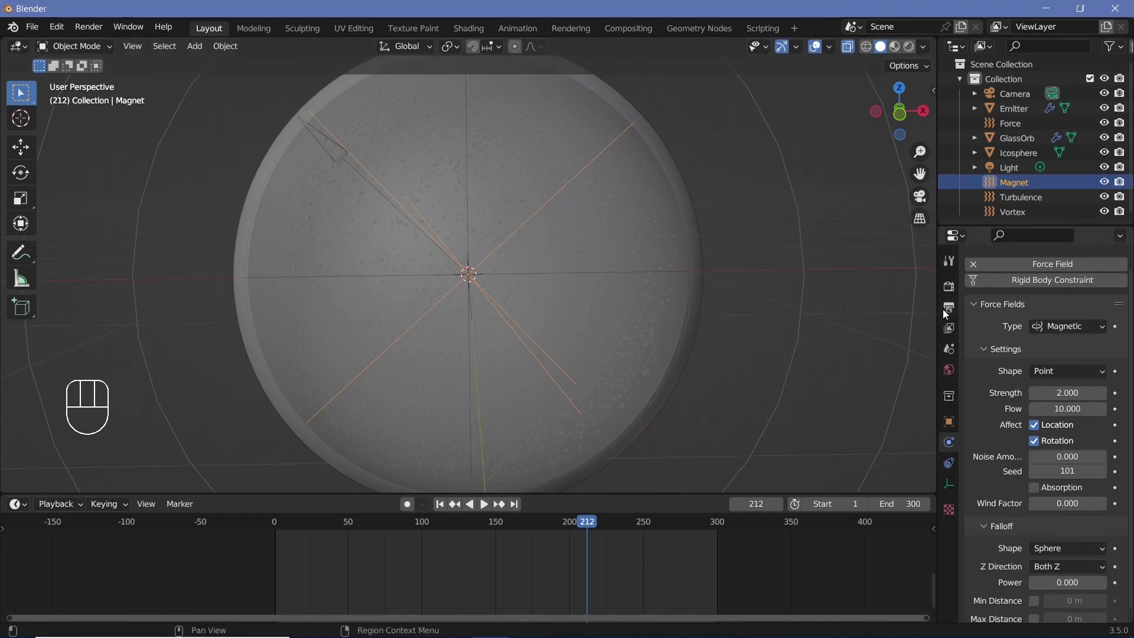
left_click(947, 312)
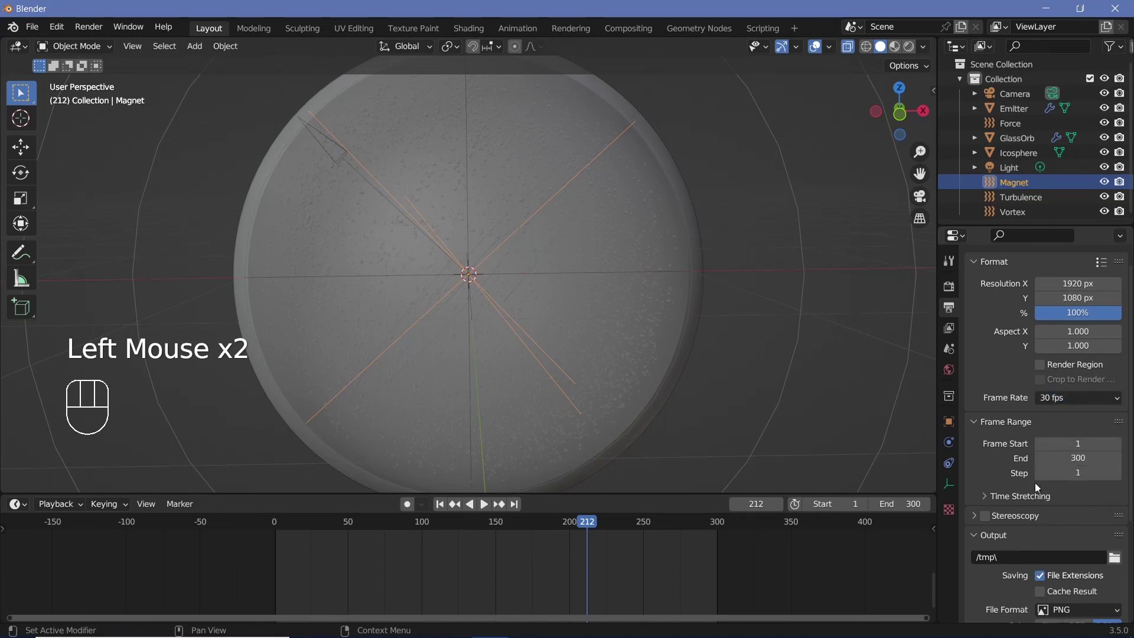
scroll("down", 3)
left_click_drag(1010, 470, 1011, 467)
key("/")
left_click_drag(1047, 522, 1041, 489)
scroll("down", 3)
left_click(1001, 577)
scroll("down", 3)
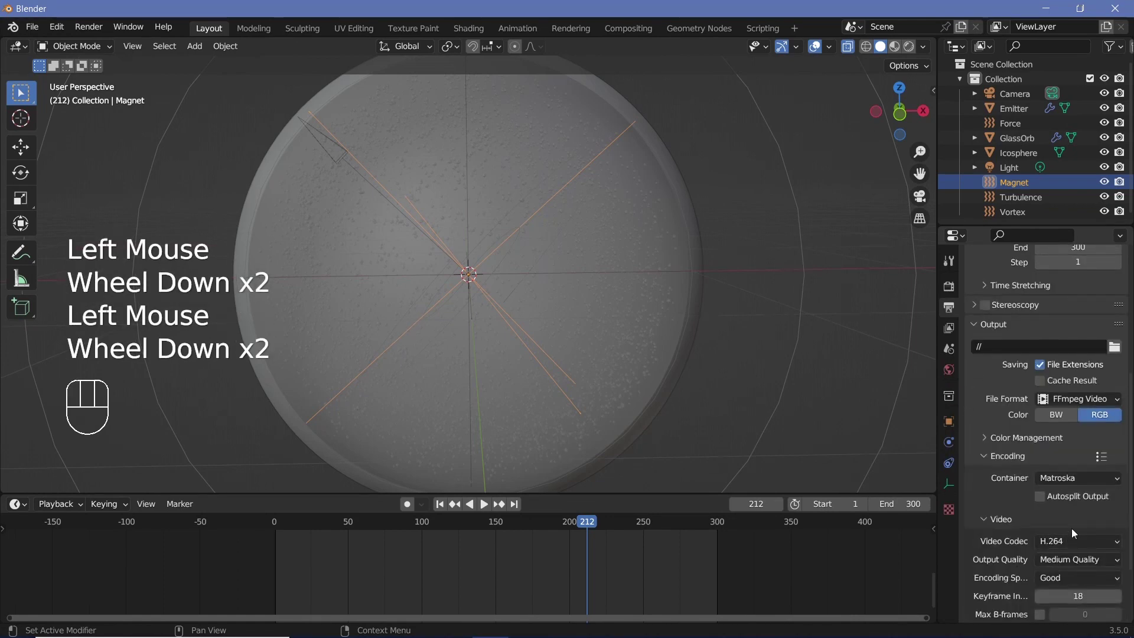
left_click_drag(1085, 482, 1063, 548)
left_click_drag(1077, 565, 1015, 522)
scroll("down", 3)
scroll("up", 3)
Enable Eevee Ambient Occlusion, Bloom and Screen Space Reflections with Refraction
left_click(950, 289)
left_click(993, 396)
left_click(998, 420)
left_click(991, 467)
left_click(975, 470)
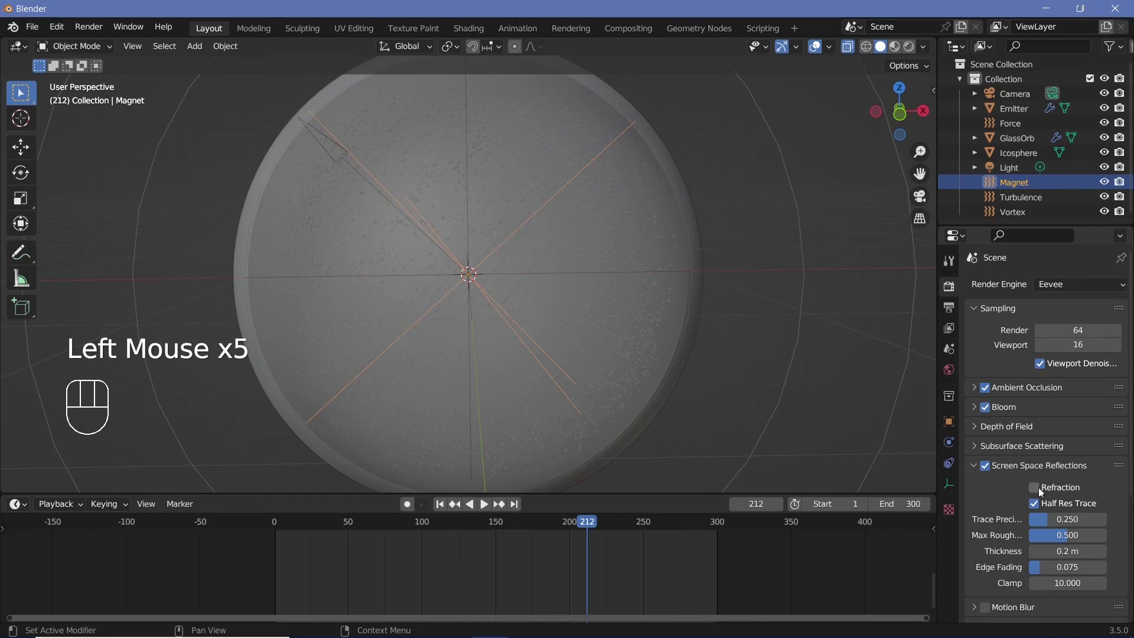
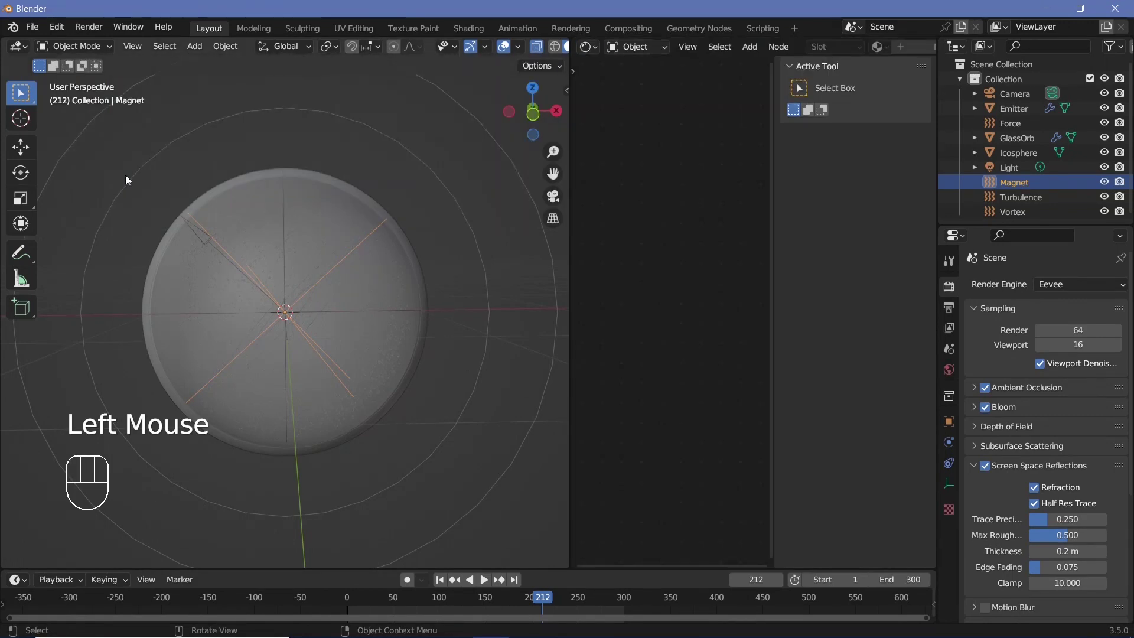
Switch the viewport to Rendered shading and give GlassOrb a new material, Material.001
key("n")
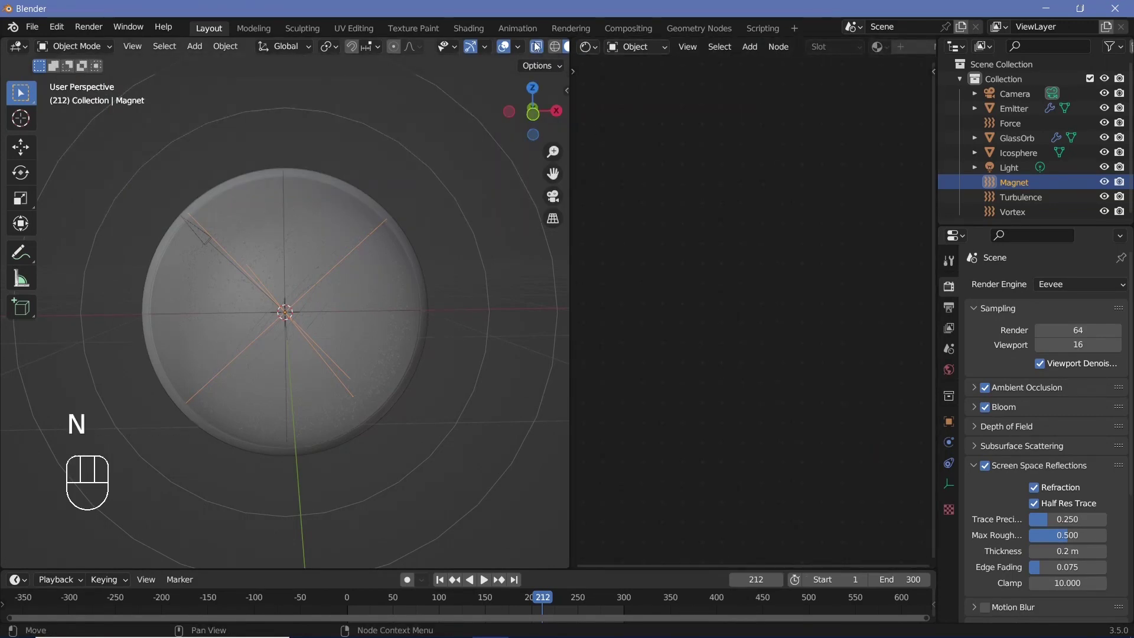
scroll("down", 3)
left_click(485, 52)
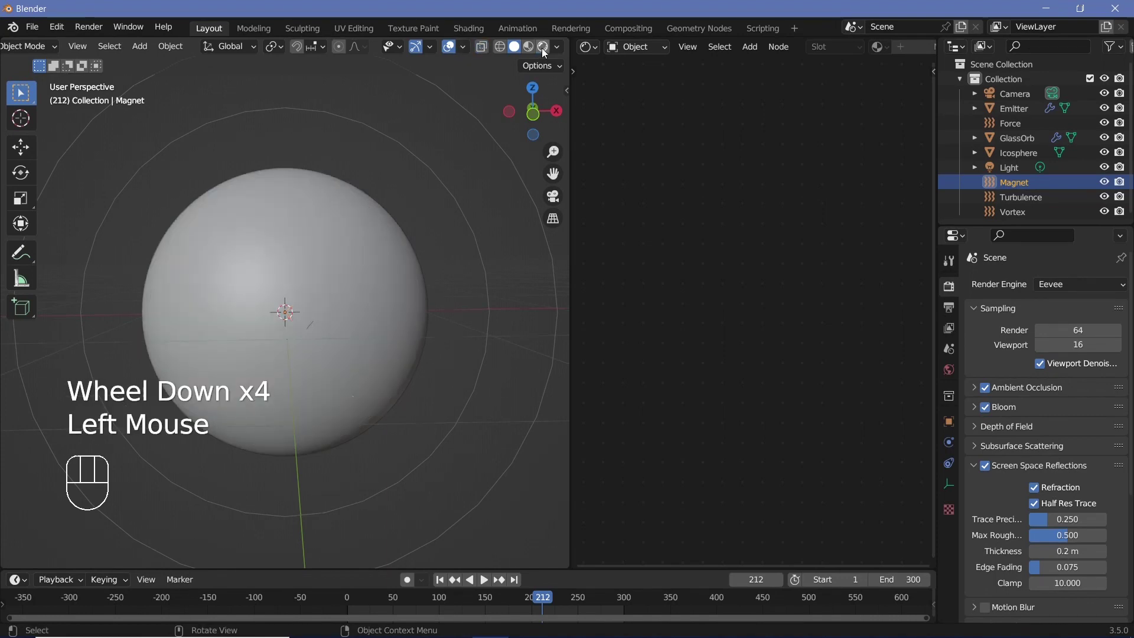
left_click(545, 47)
left_click(452, 54)
left_click(350, 236)
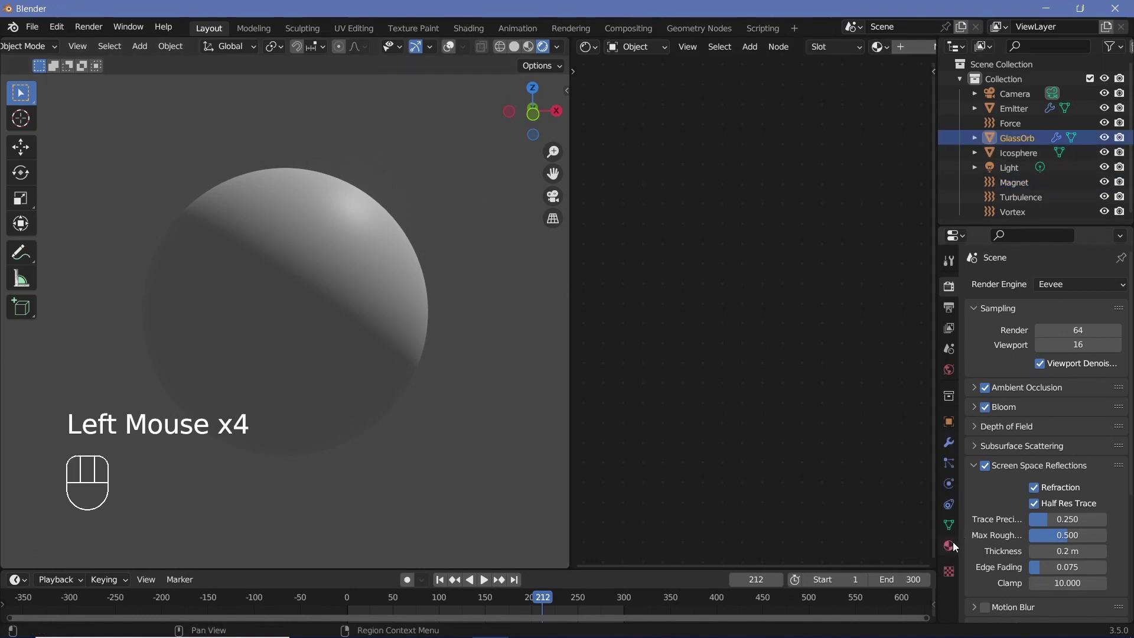
left_click(957, 548)
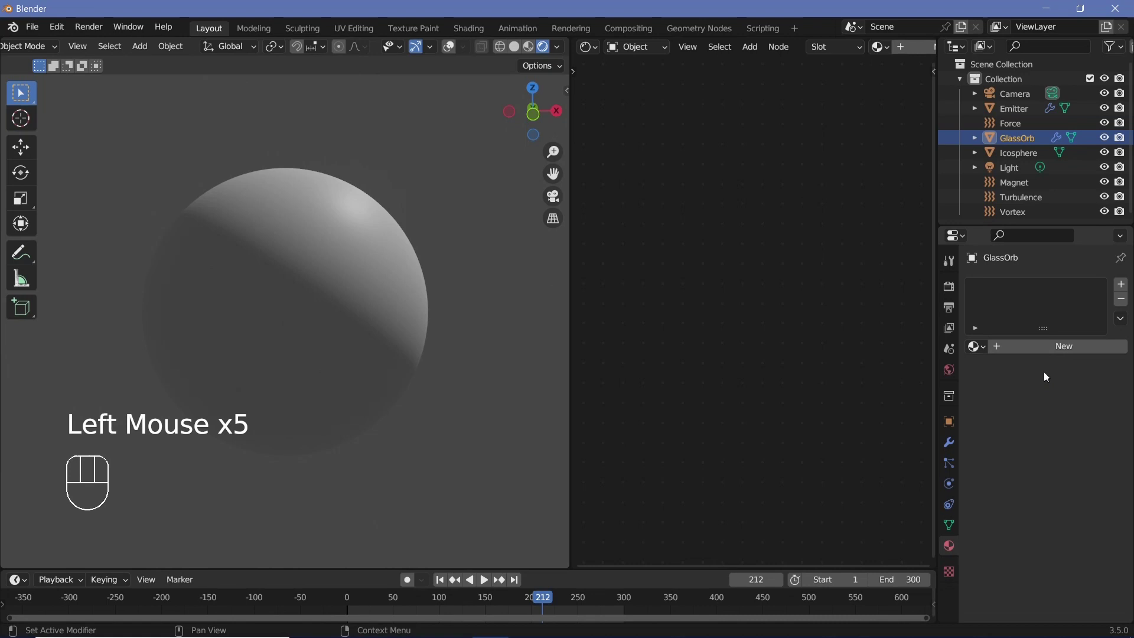
left_click_drag(1049, 351, 1075, 379)
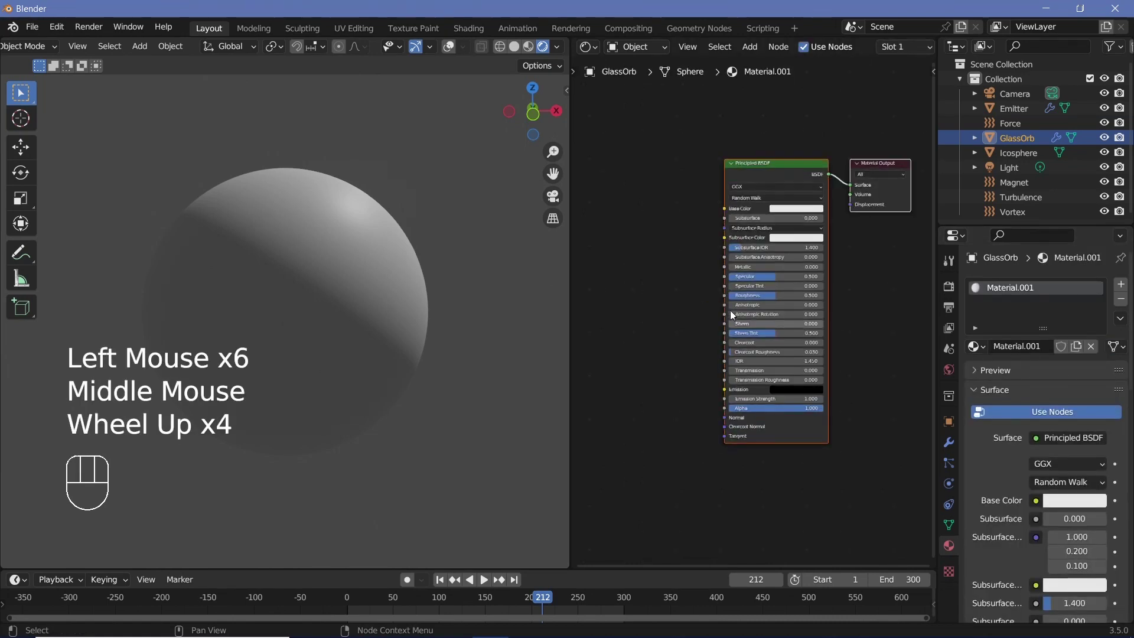
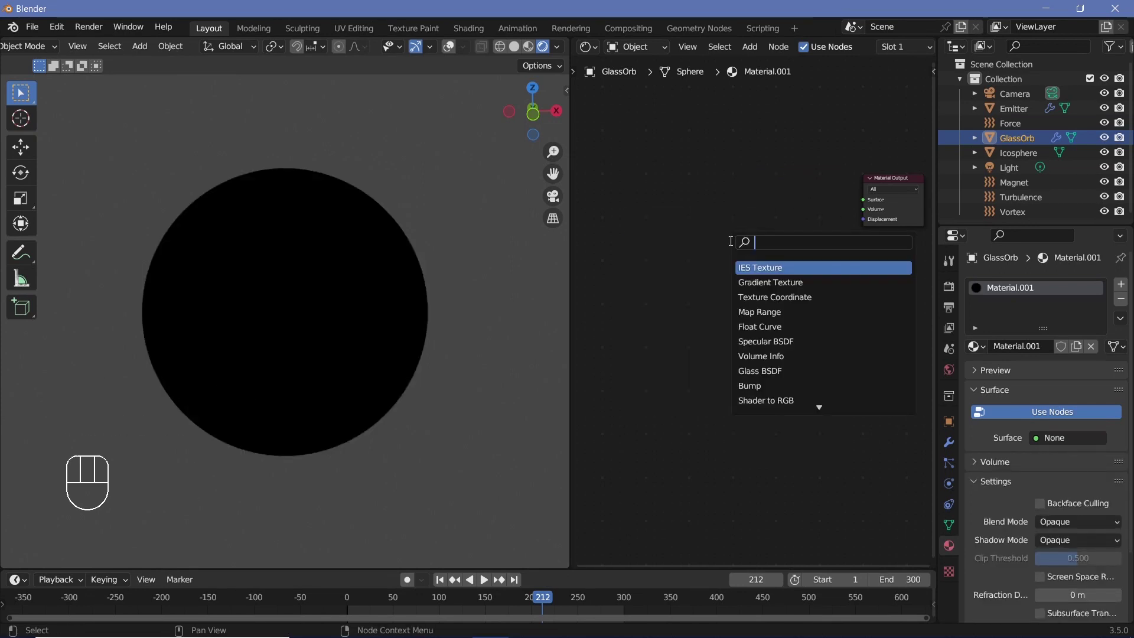
Add a Transparent BSDF node and place it below the Glass BSDF (IOR 1.45)
key("s")
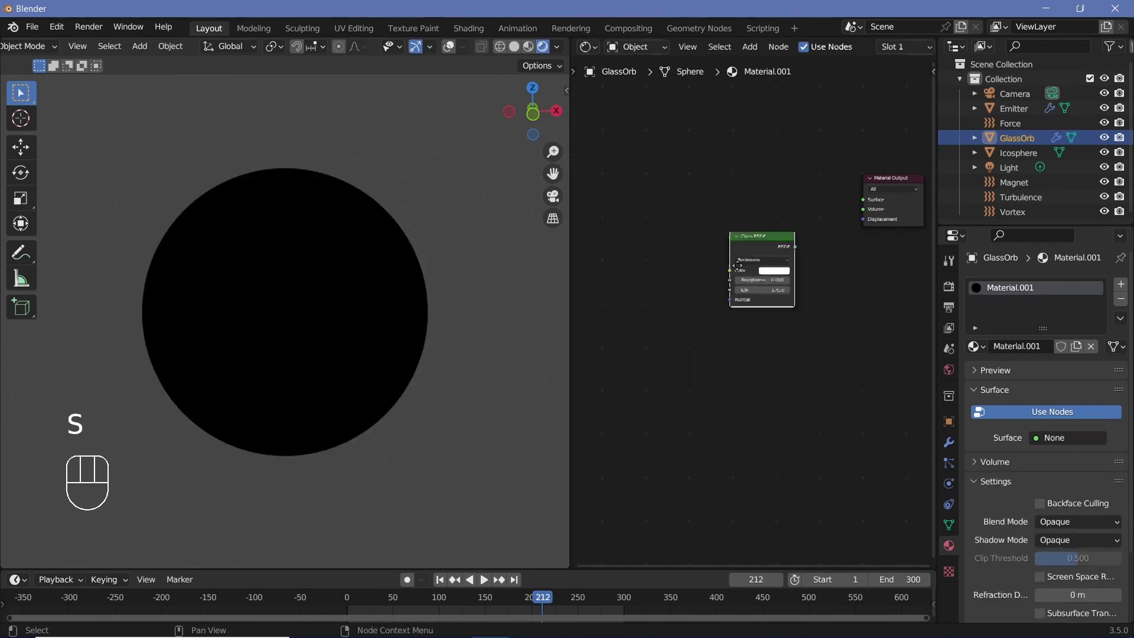
key("shift+a")
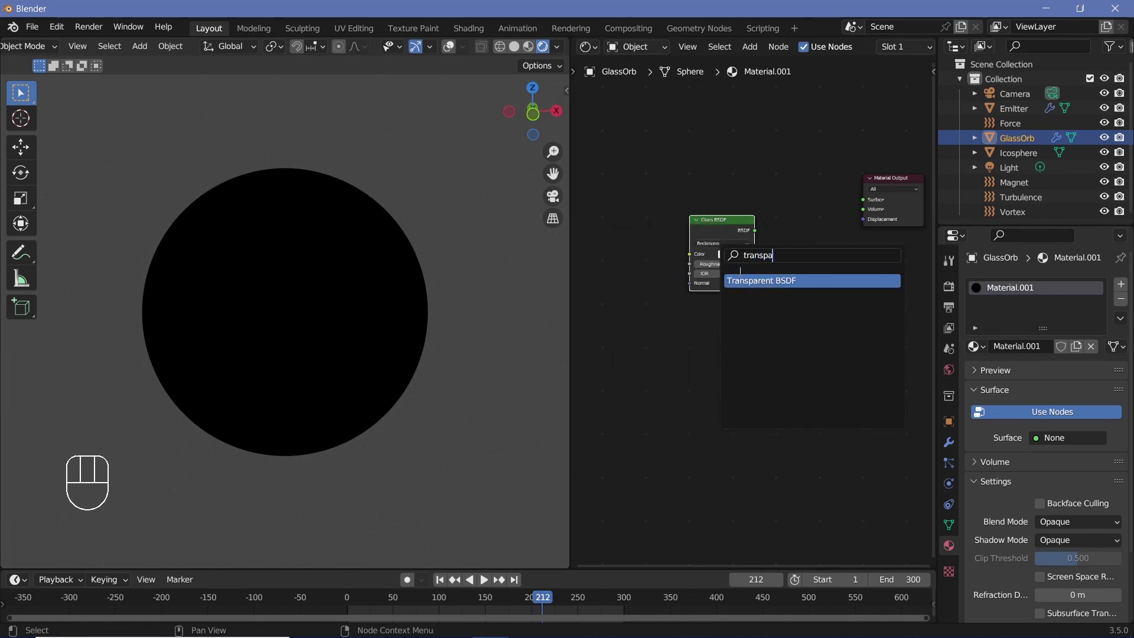
left_click_drag(713, 262, 729, 302)
left_click_drag(715, 229, 688, 380)
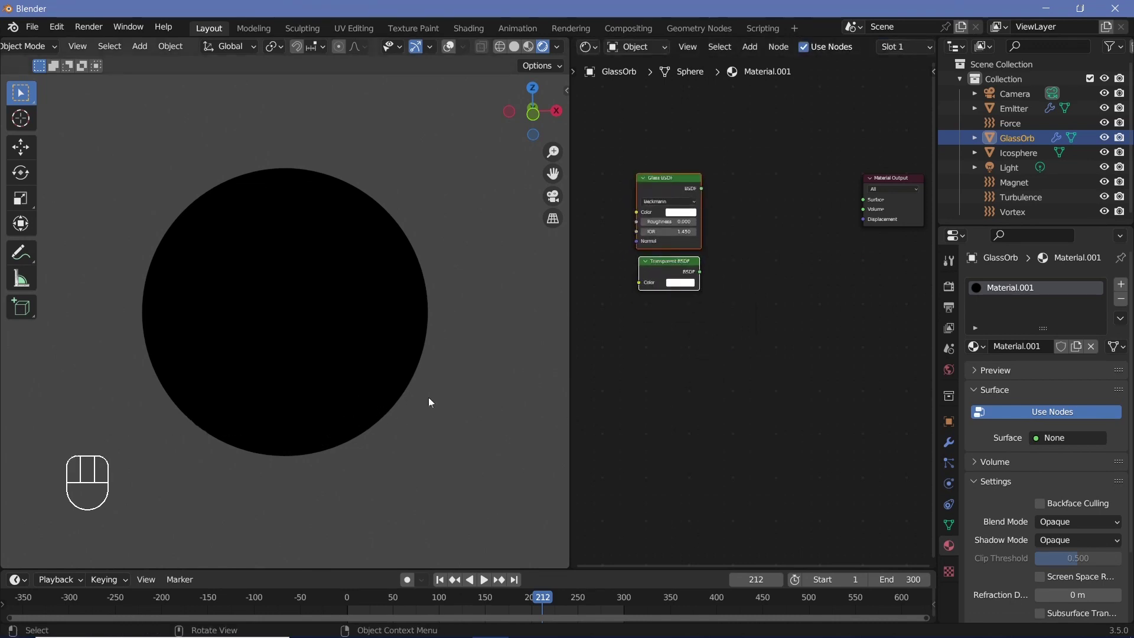
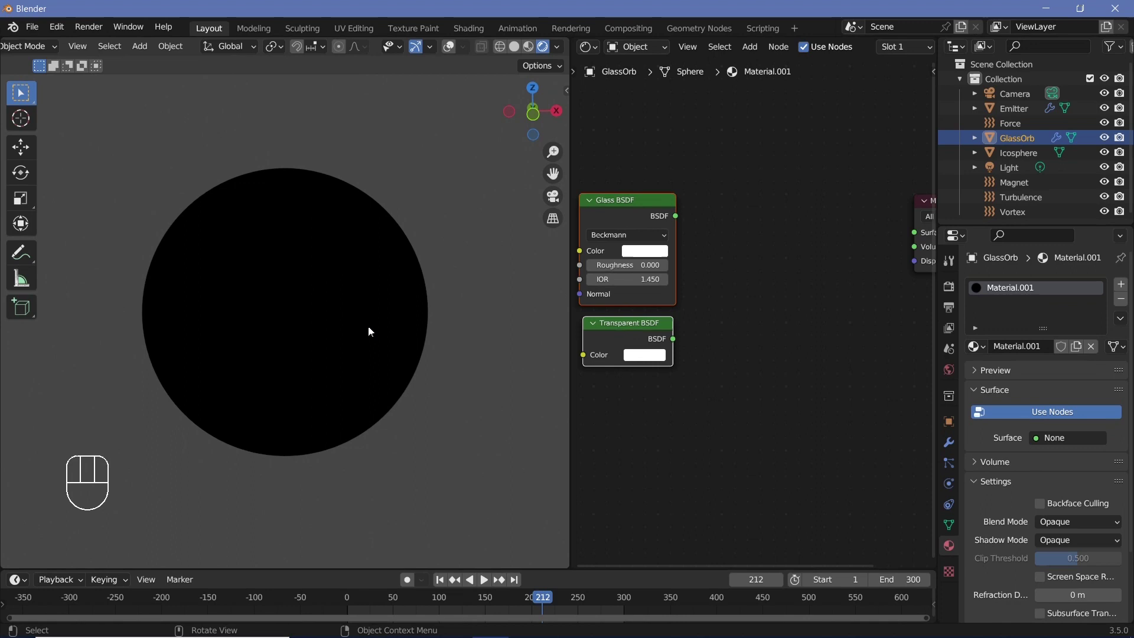
scroll("down", 3)
Mix Glass and Transparent BSDF through a Mix Shader at 0.5 into Surface, glass roughness 0.2
key("shift+a")
middle_click(703, 292)
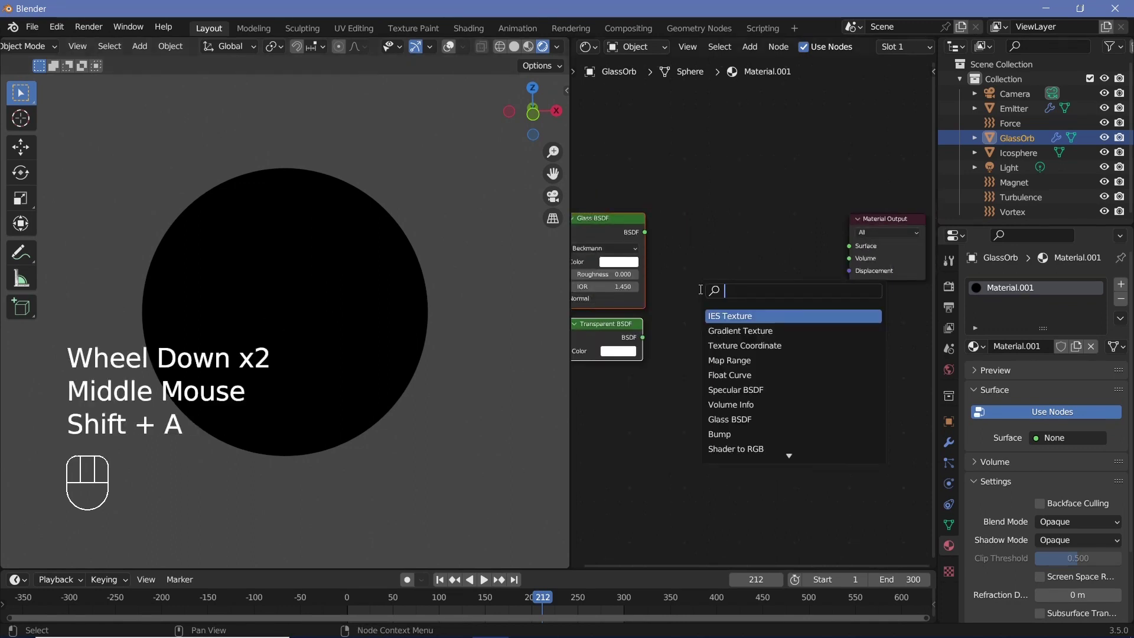
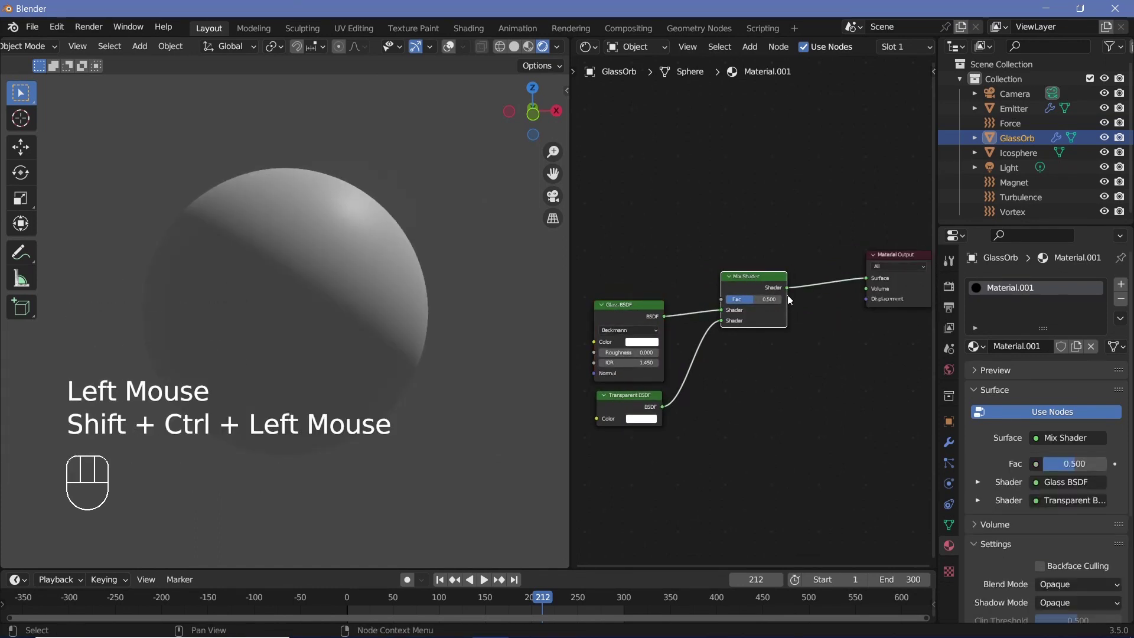
middle_click(791, 298)
middle_click(392, 233)
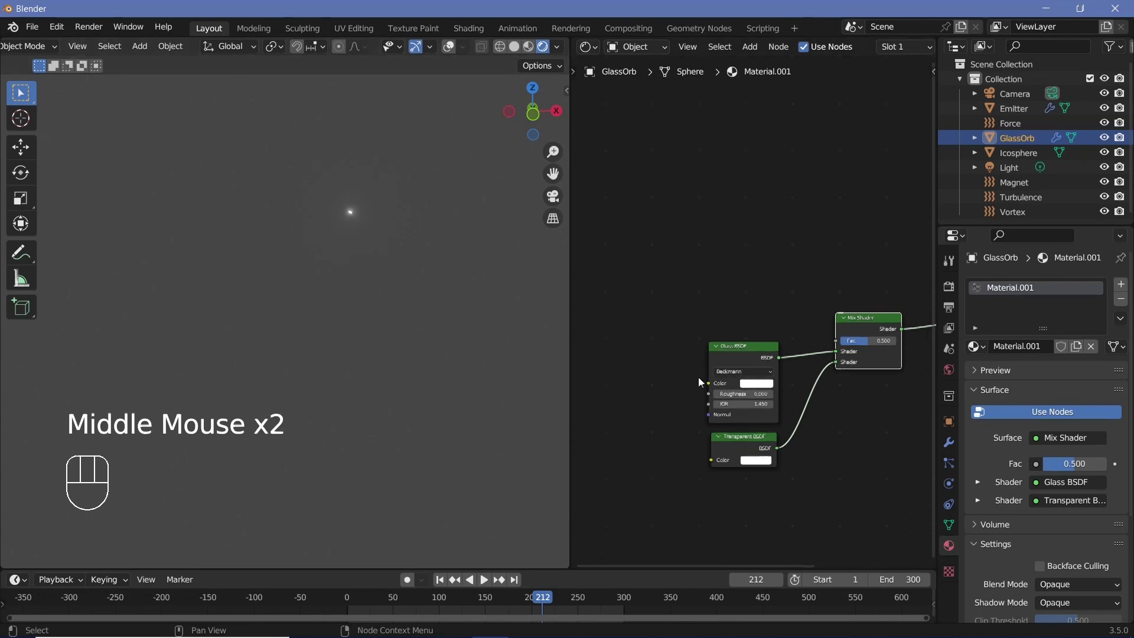
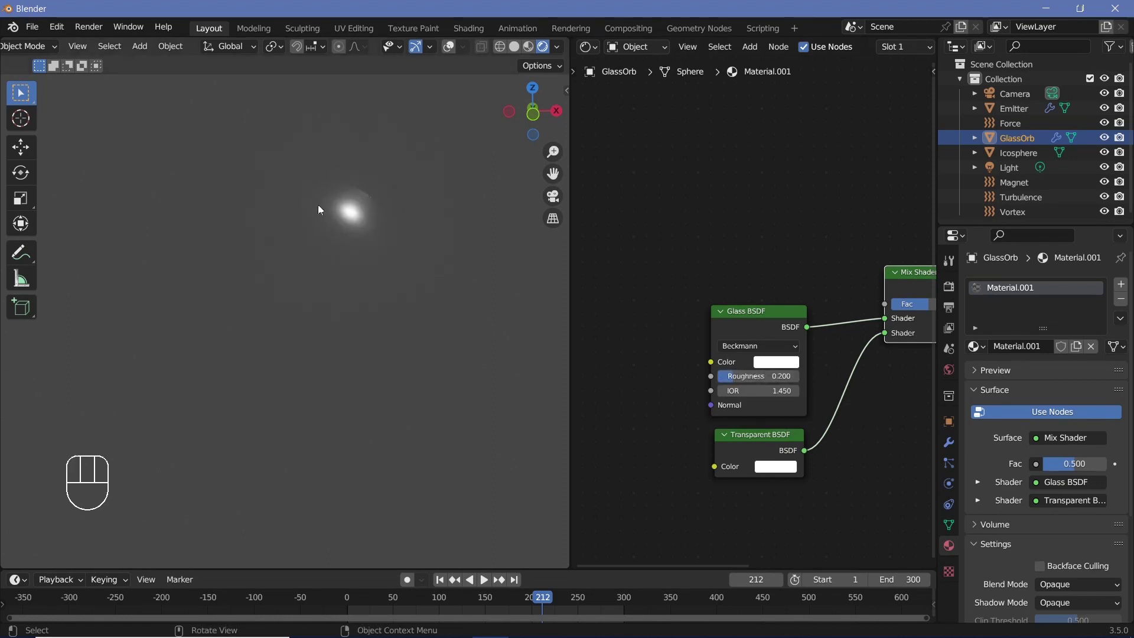
scroll("up", 3)
scroll("down", 3)
middle_click(268, 378)
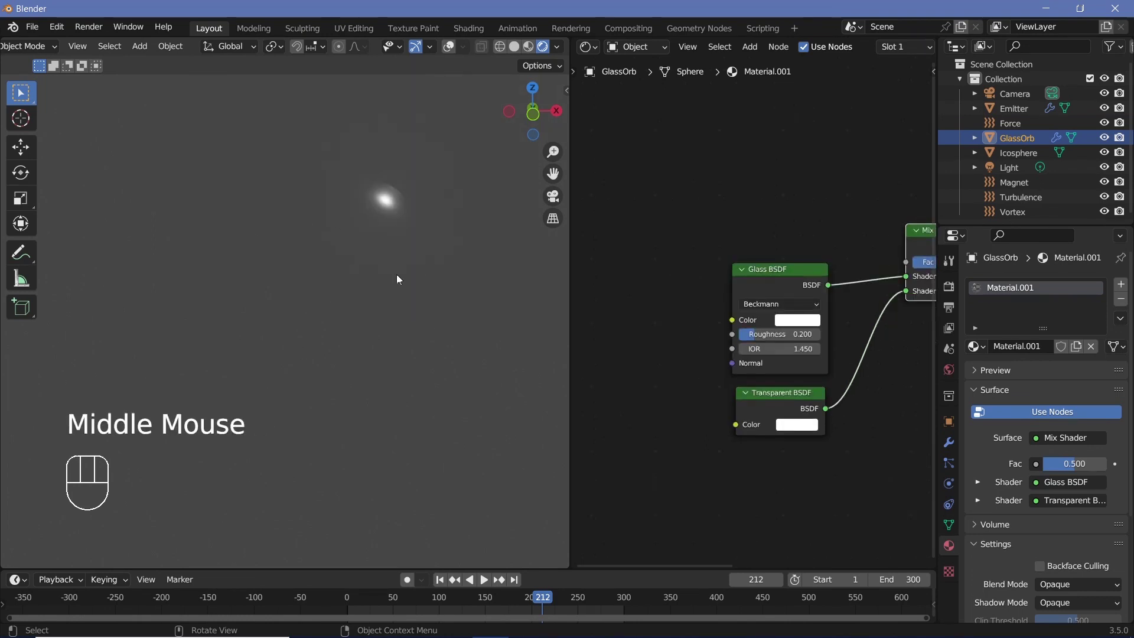
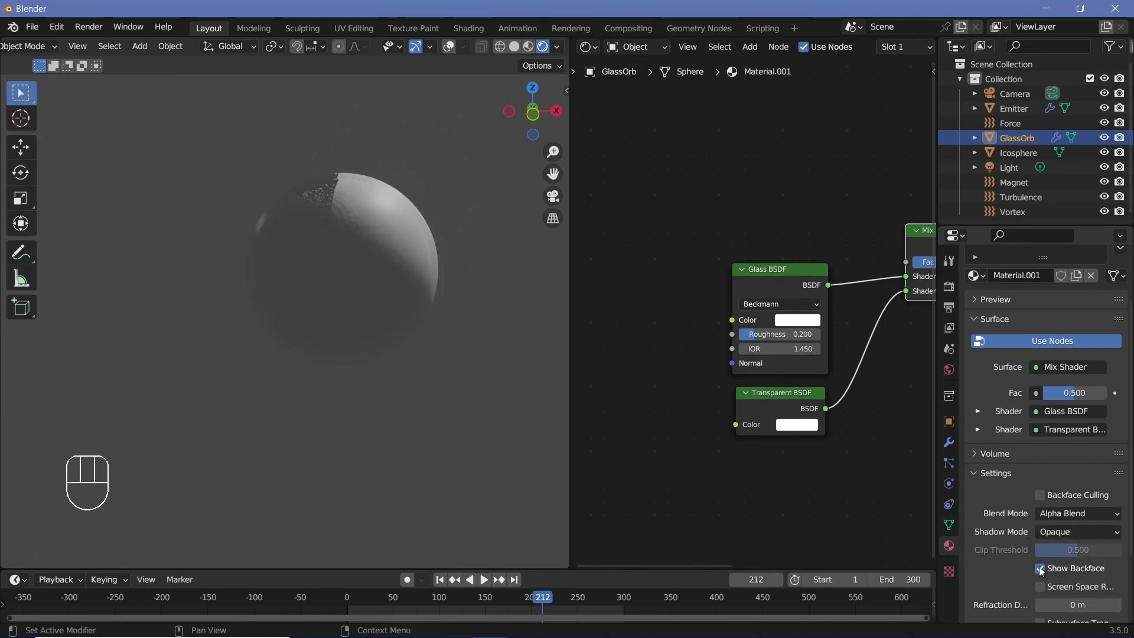
Set Material.001 to Alpha Blend with Show Backface off and Screen Space Refraction on
left_click(1039, 592)
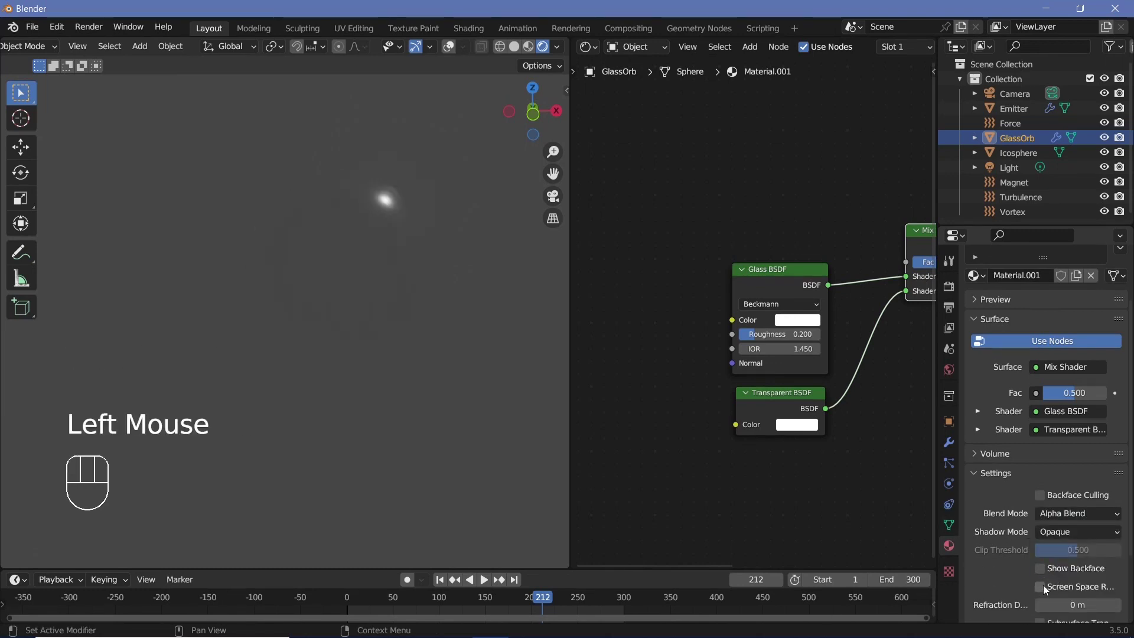
left_click(1047, 591)
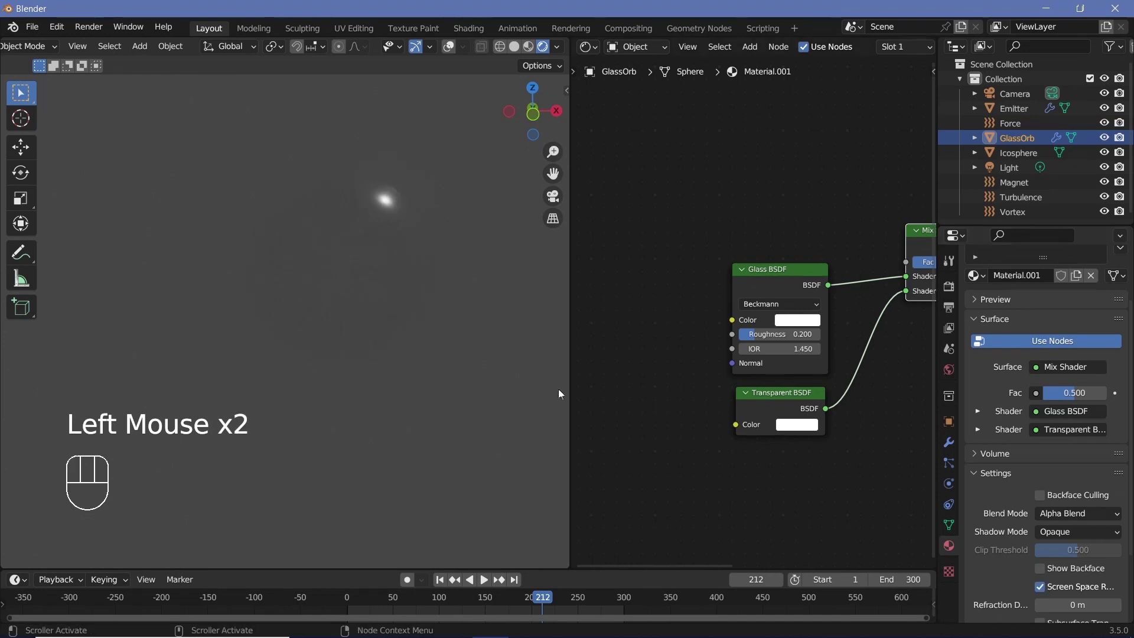
scroll("up", 3)
scroll("down", 3)
Orbit the viewport to inspect the glass orb and pan the node view to the Mix Shader
middle_click(364, 263)
scroll("up", 3)
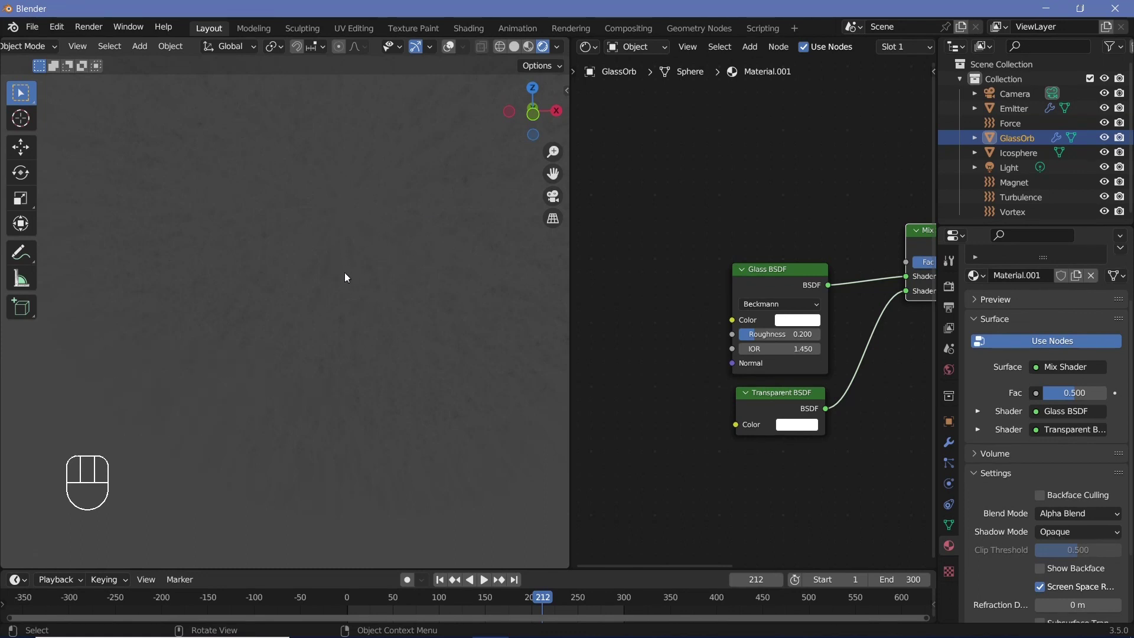
scroll("down", 3)
left_click_drag(355, 270, 491, 361)
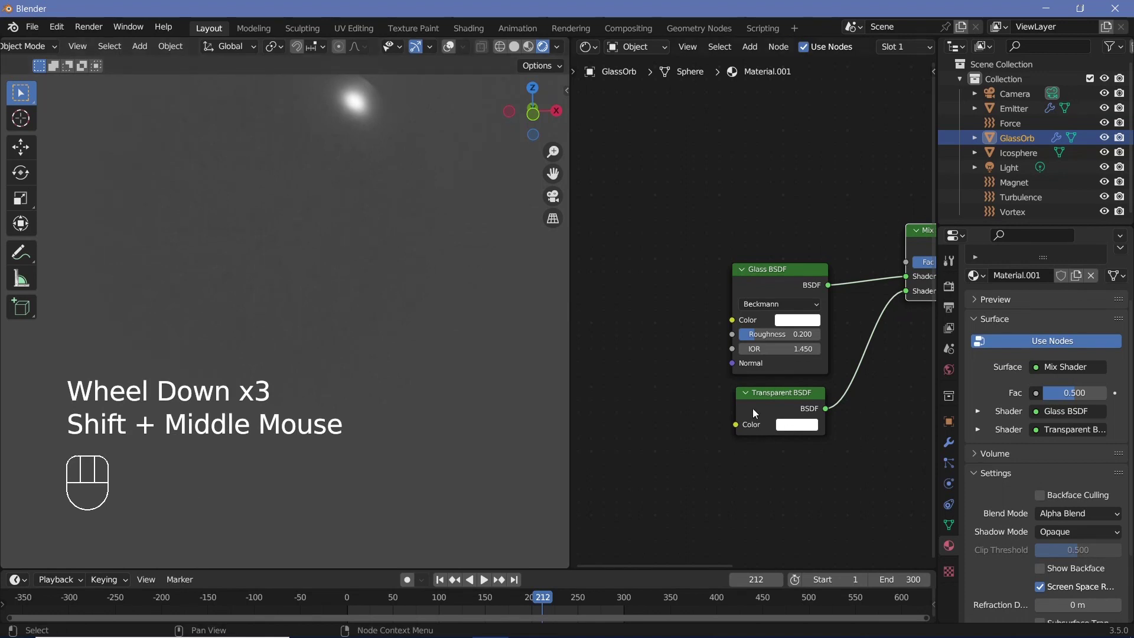
left_click(757, 414)
middle_click(852, 373)
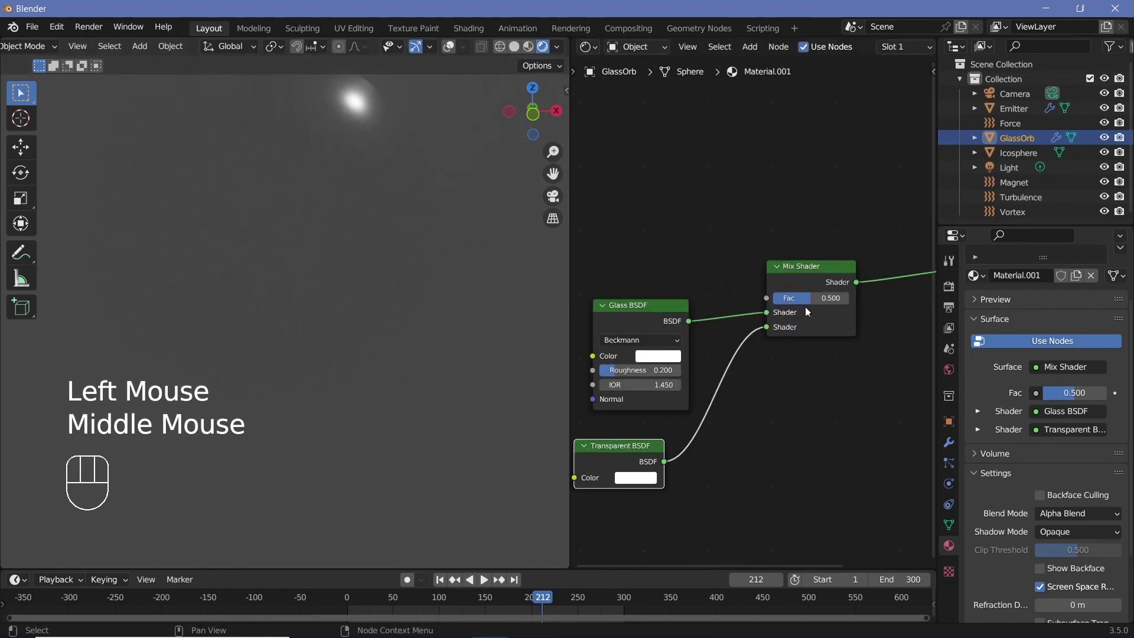
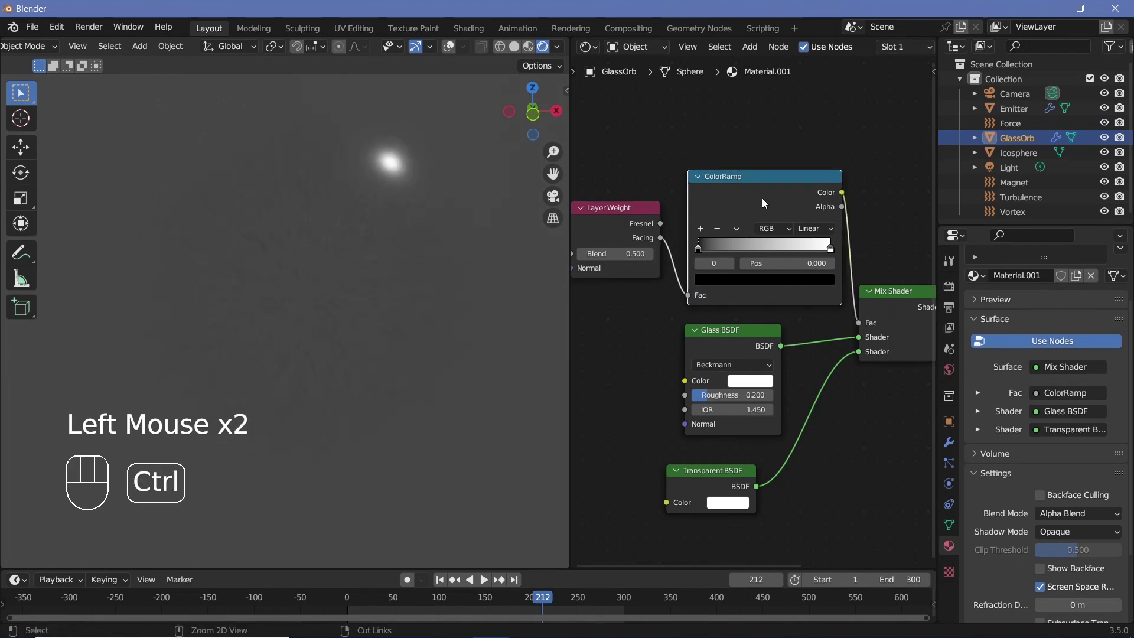
Preview the Layer Weight–fed ColorRamp on the orb, adjust its black stop, then reconnect the Mix Shader to the output
left_click(780, 210)
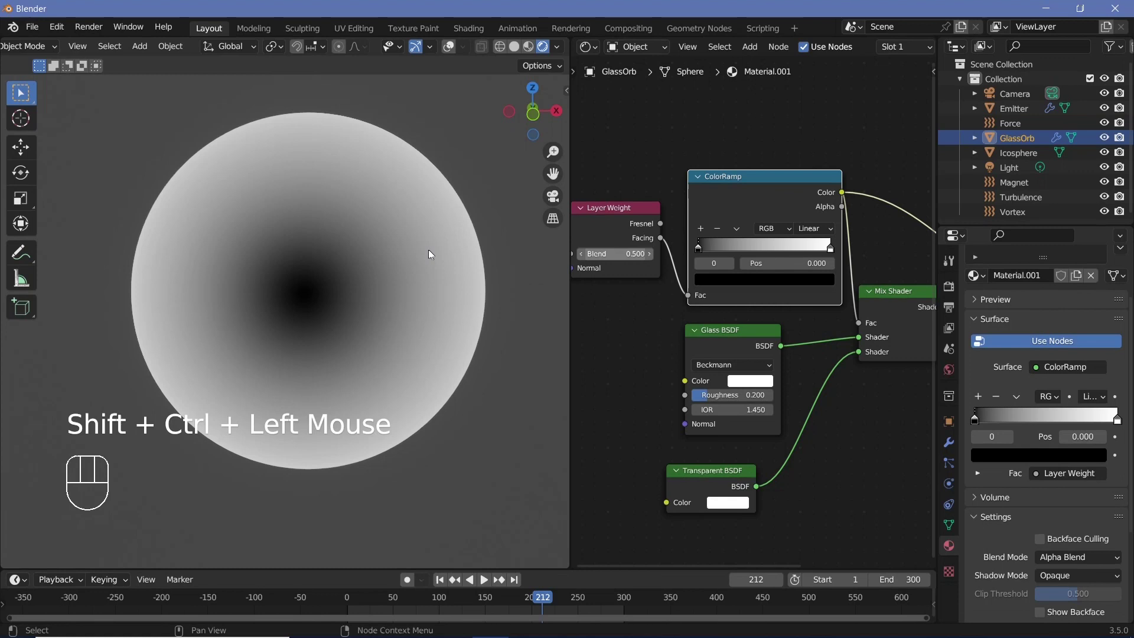
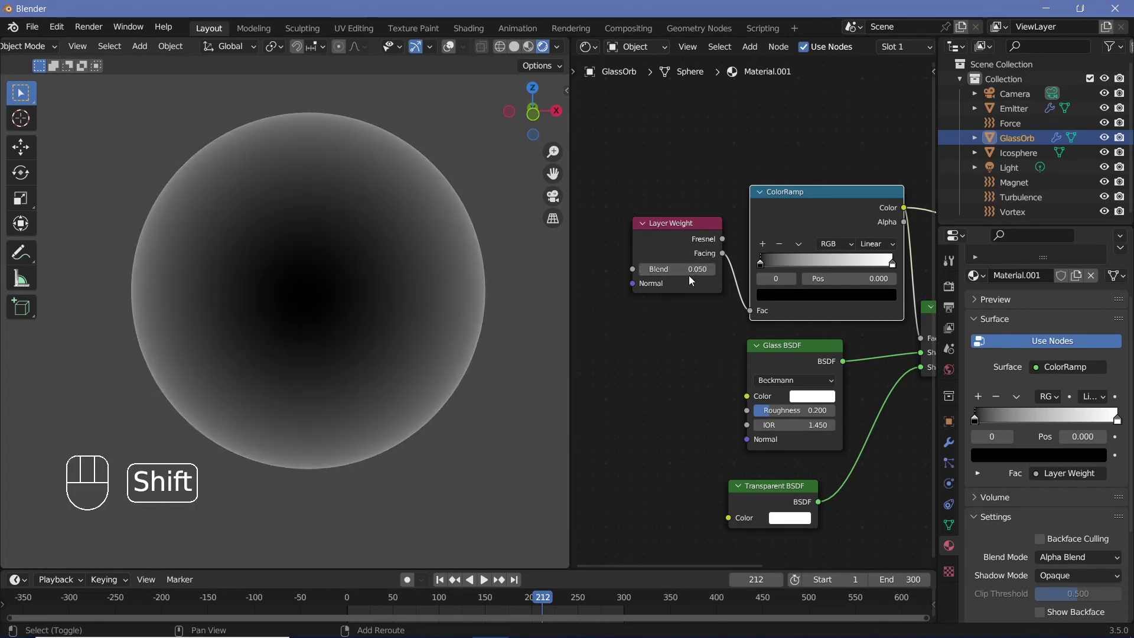
left_click(770, 269)
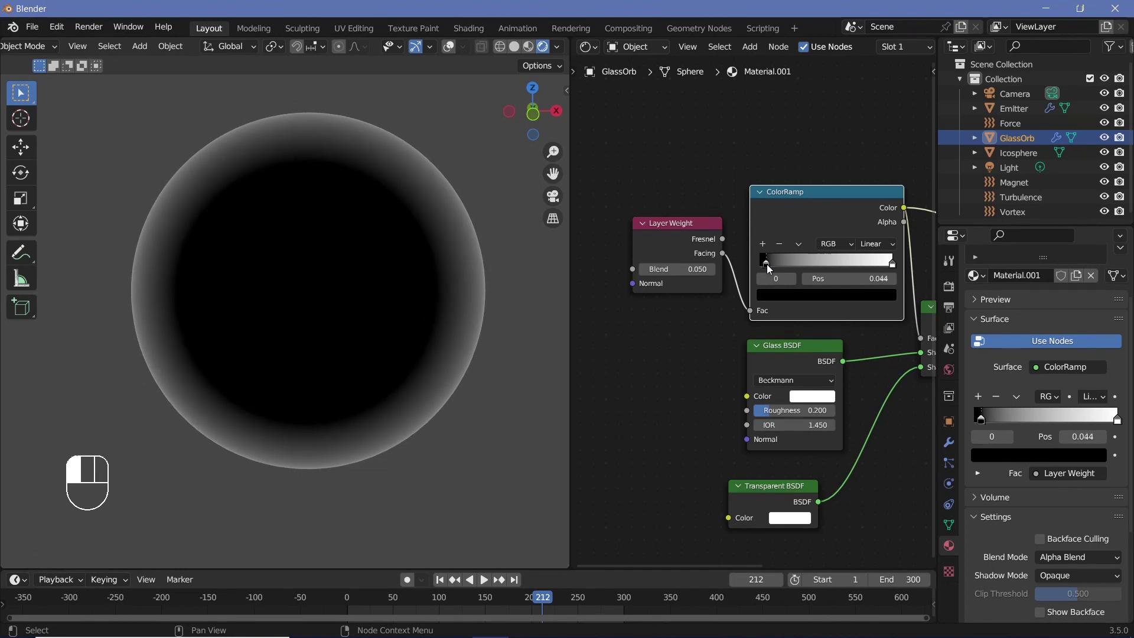
scroll("down", 3)
scroll("down", 3)
middle_click(745, 332)
left_click(711, 332)
left_click(715, 335)
middle_click(747, 325)
scroll("up", 3)
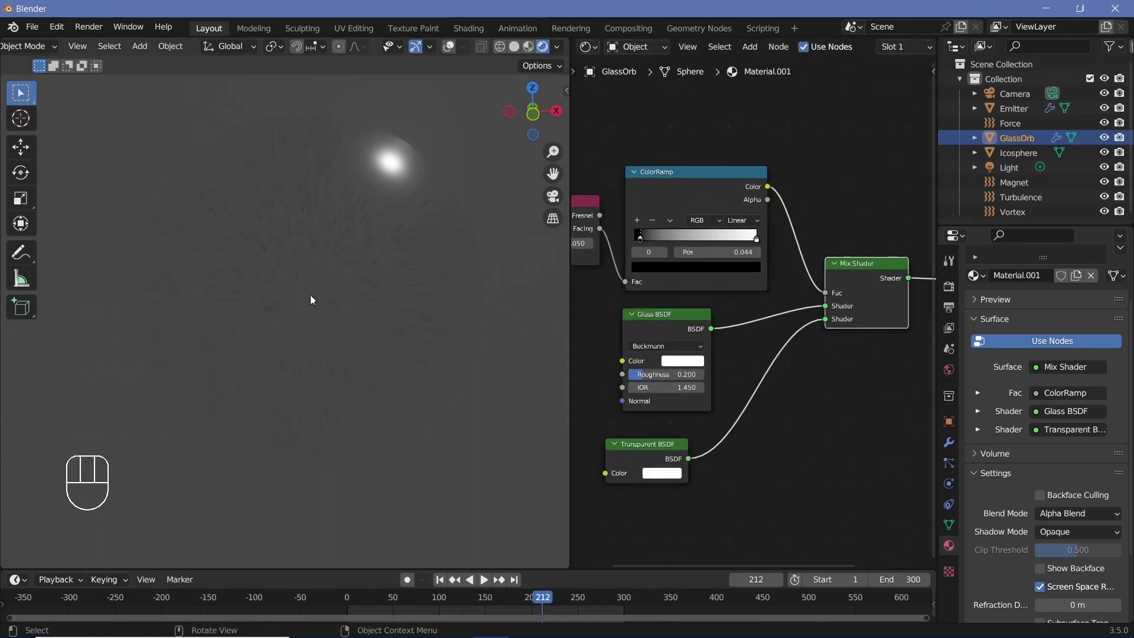
Reorder the nodes and swap the Mix Shader inputs so Transparent BSDF is first and Glass BSDF second
left_click(632, 460)
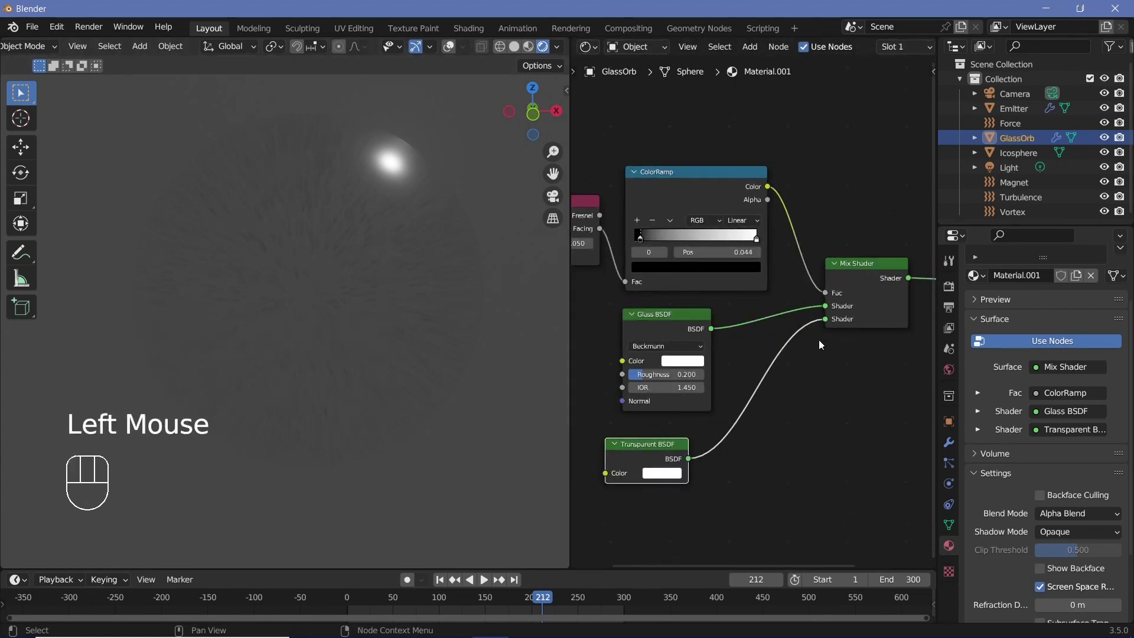
left_click(669, 342)
left_click(638, 458)
left_click(828, 322)
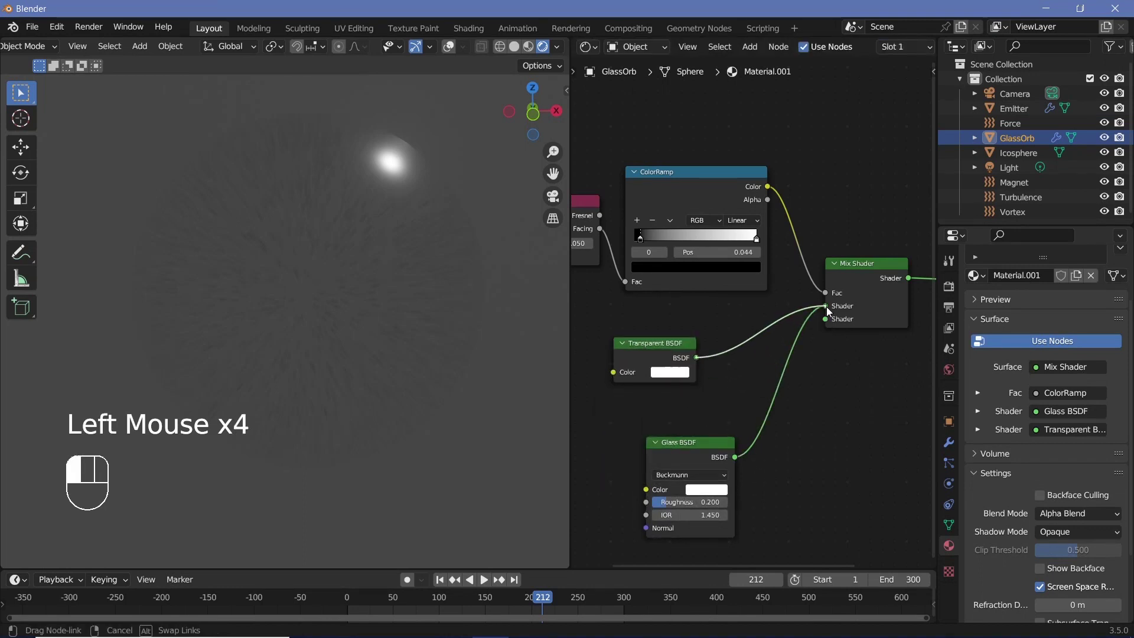
scroll("up", 3)
scroll("down", 3)
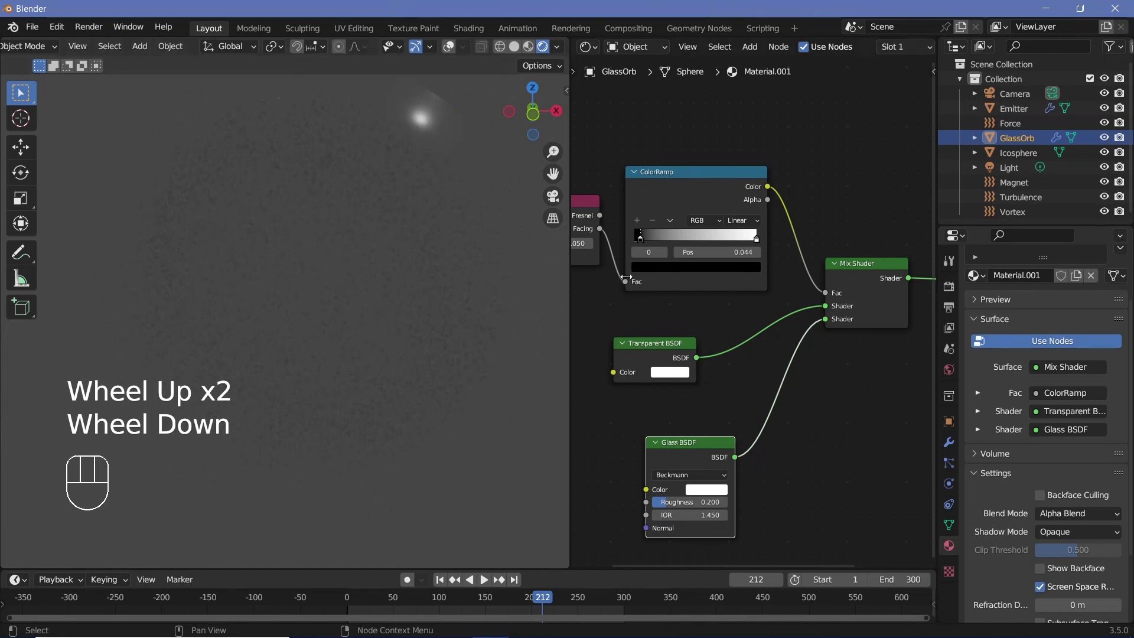
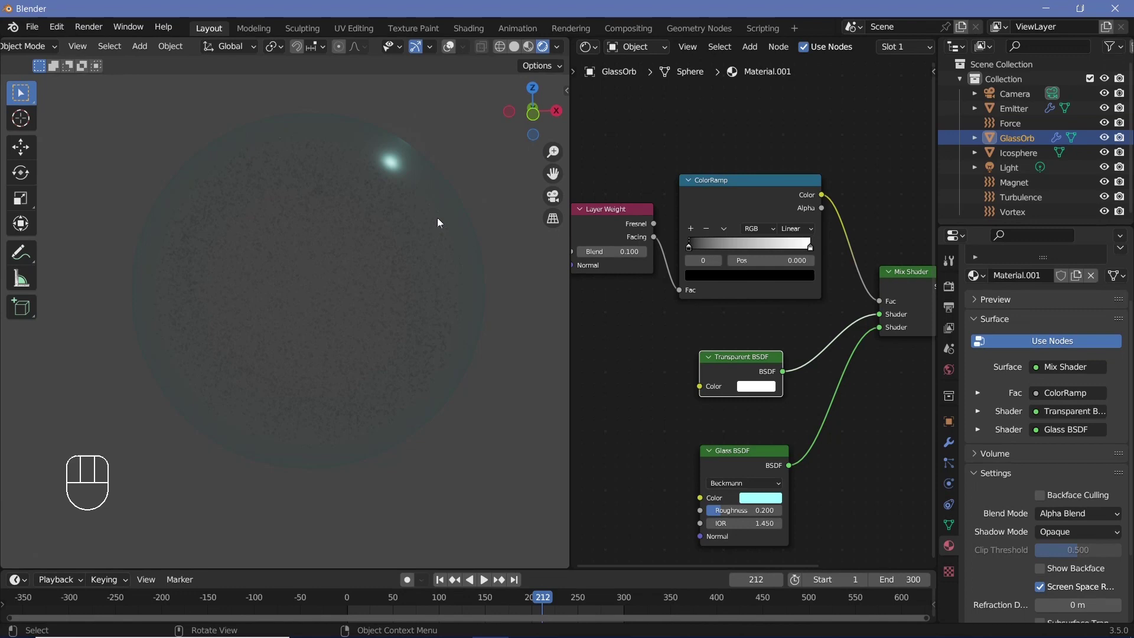
Tint the Glass BSDF pale cyan, set Layer Weight Blend 0.1 and the ramp's black stop to 0.0
scroll("down", 3)
scroll("up", 3)
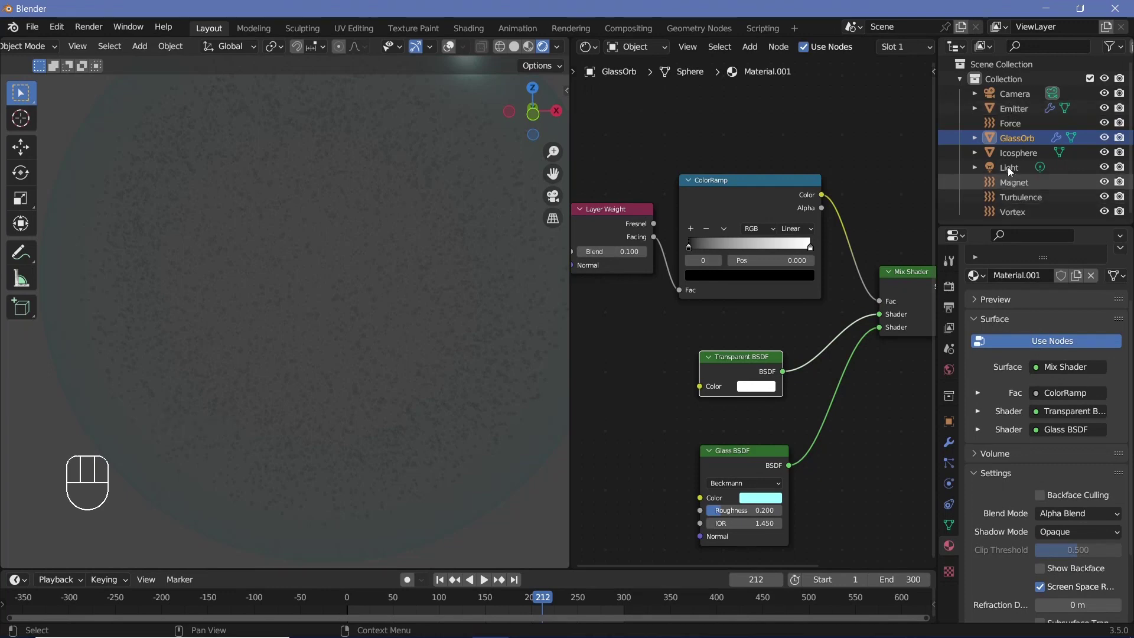
Give the Icosphere a new cyan Emission material, strength driven by a Multiply node at 50
left_click(1015, 158)
left_click(1031, 352)
middle_click(791, 298)
scroll("down", 3)
left_click(791, 298)
left_click(769, 258)
key("x")
key("shift+a")
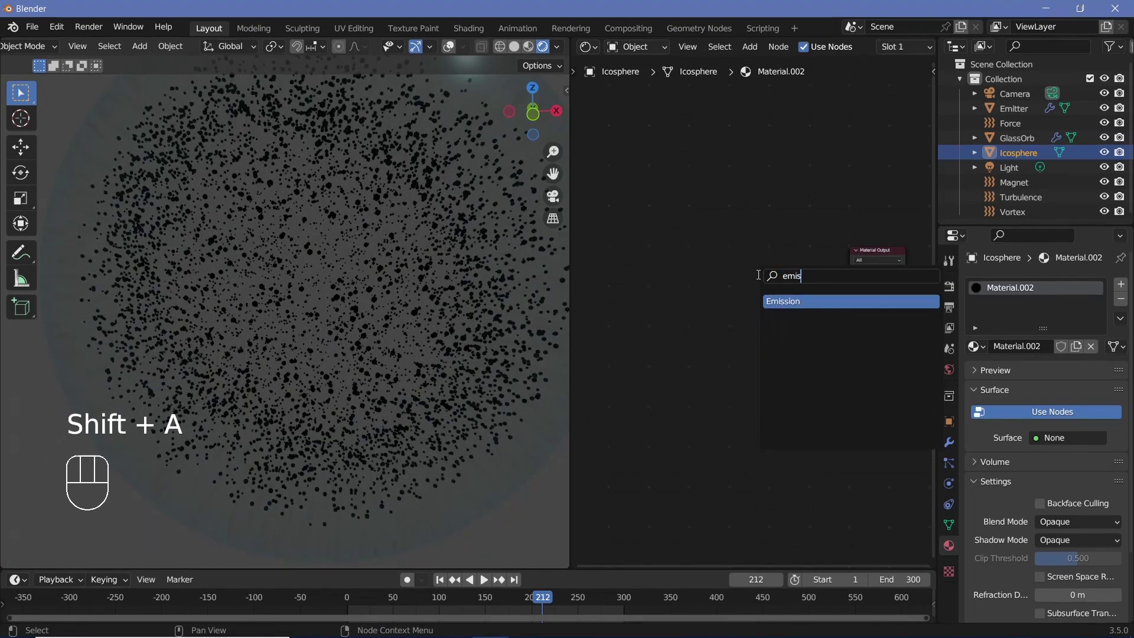
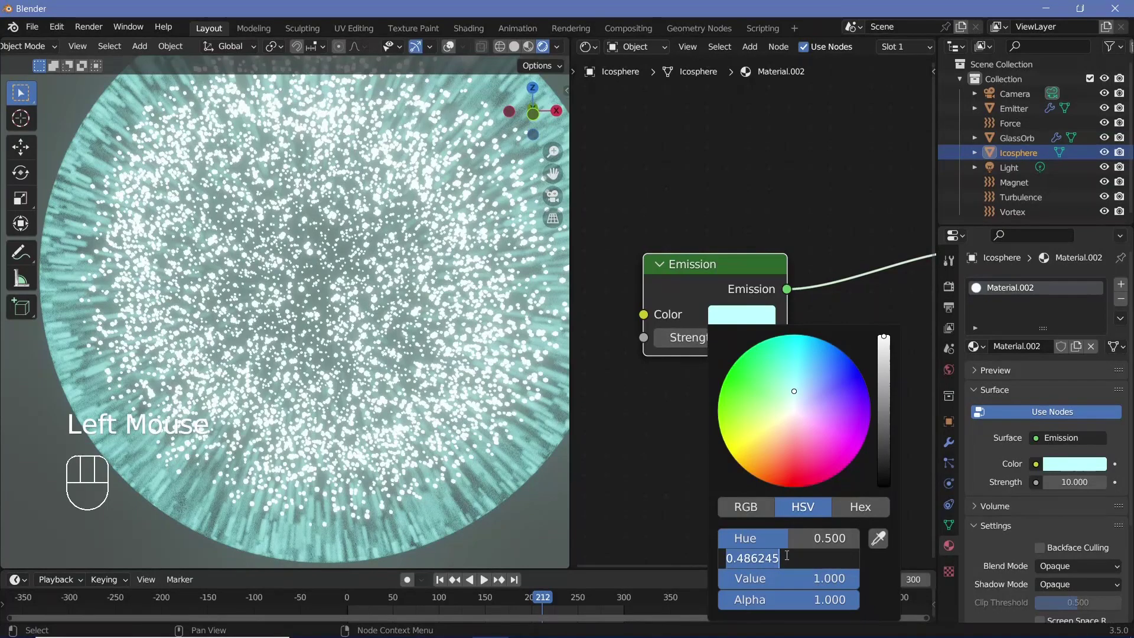
scroll("down", 3)
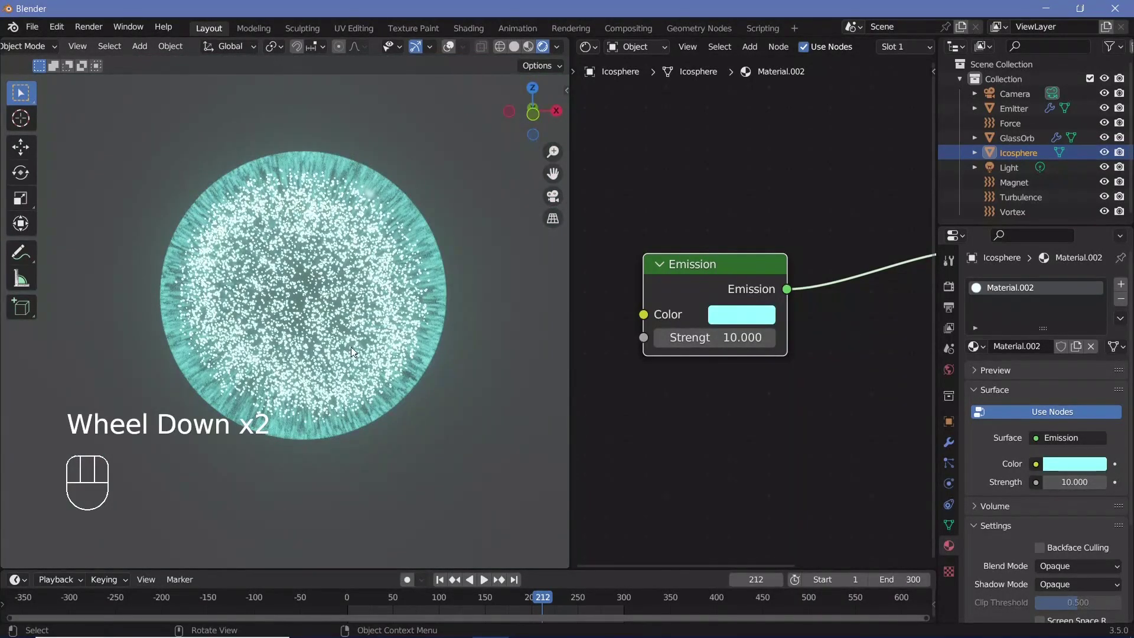
key("space")
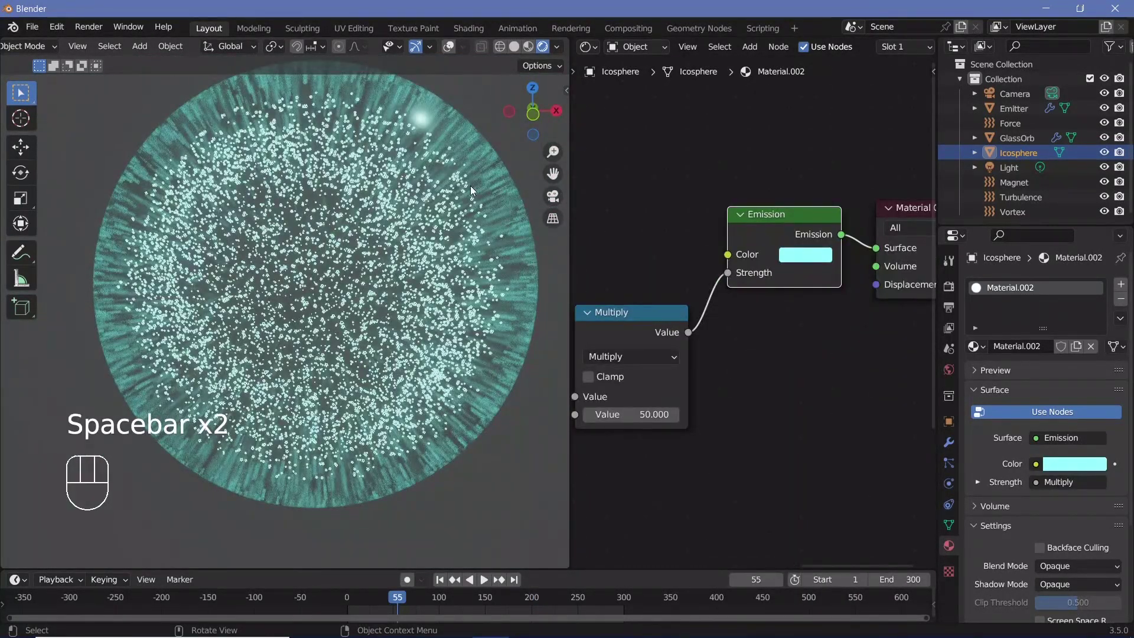
Select GlassOrb, then set the world background colour to nearly black
left_click(493, 174)
scroll("down", 3)
left_click_drag(673, 430, 977, 422)
scroll("down", 3)
left_click(955, 375)
left_click(1090, 388)
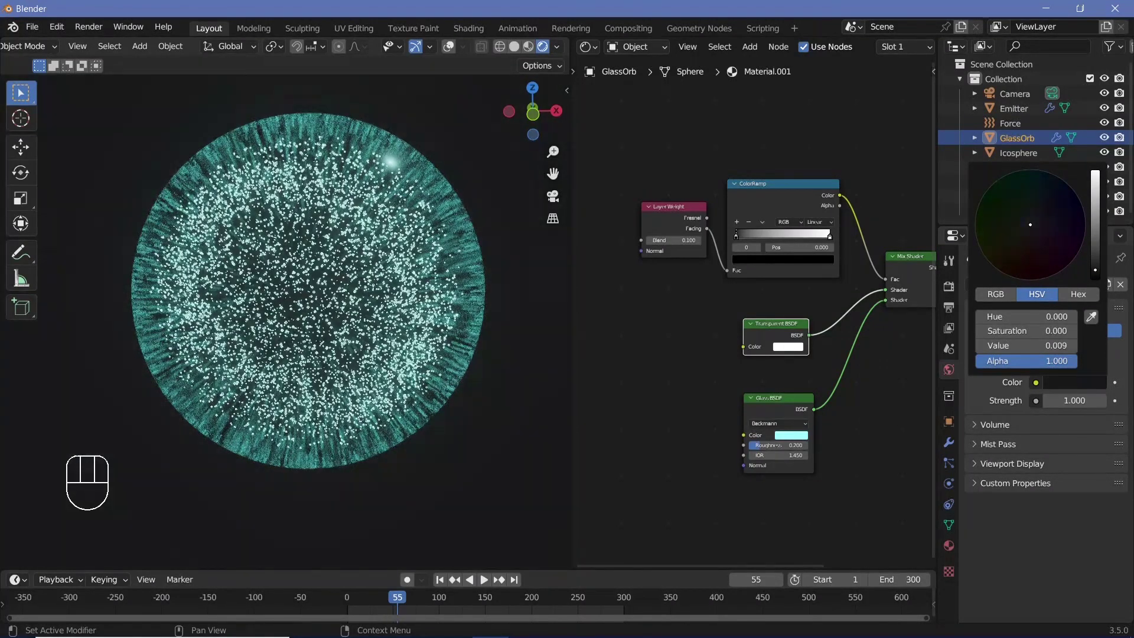
Lower the Layer Weight blend to 0.1 and raise the Glass BSDF IOR to 20
left_click(764, 362)
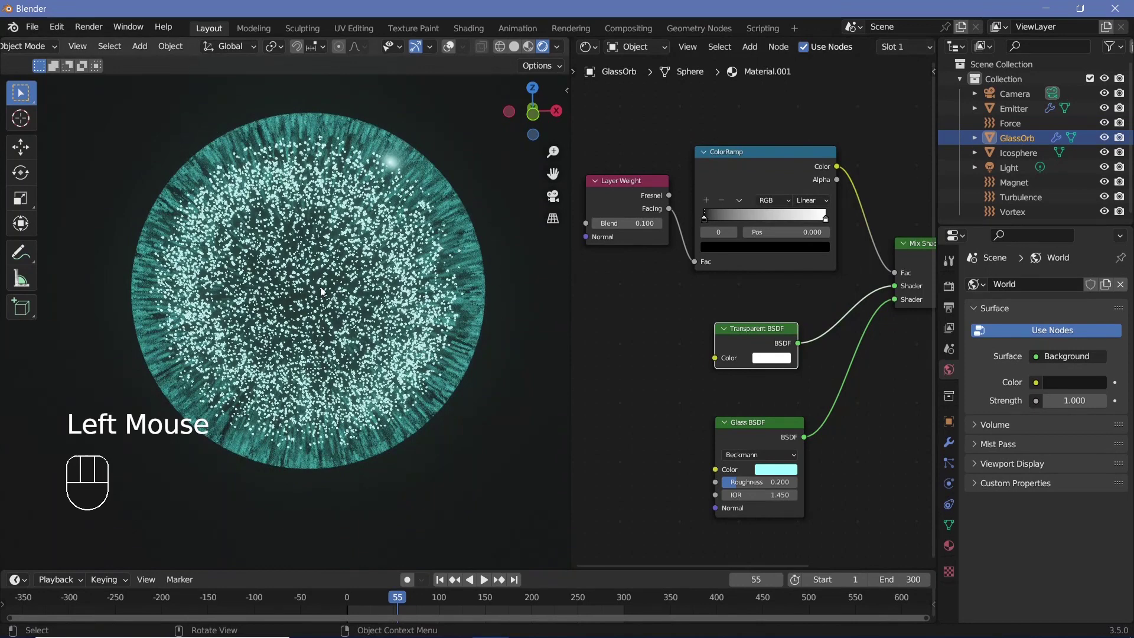
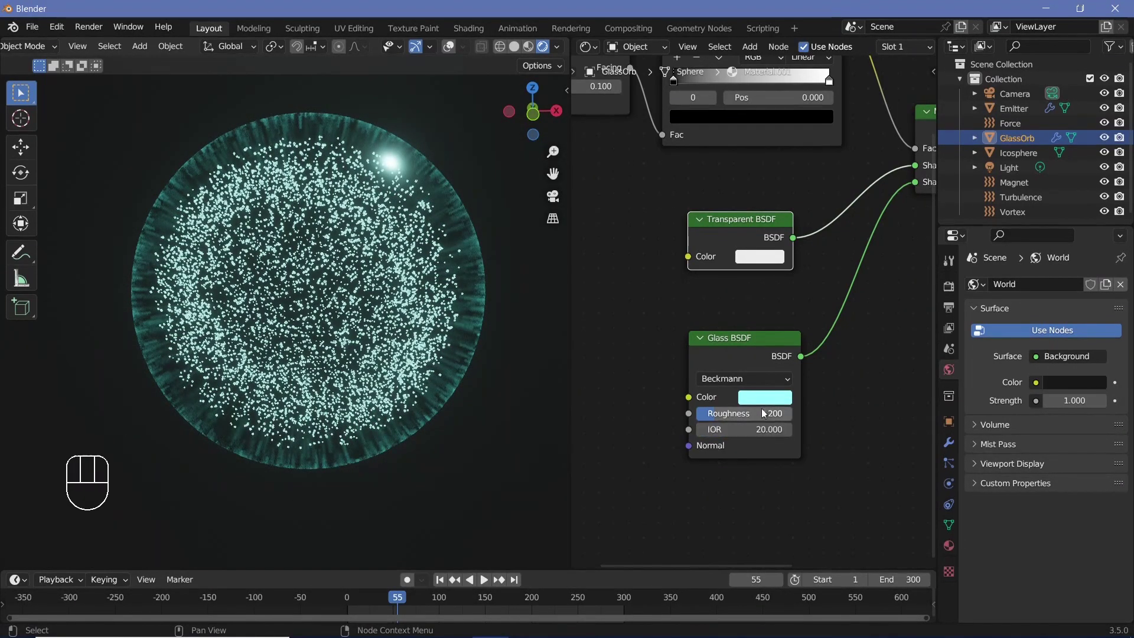
middle_click(369, 316)
scroll("down", 3)
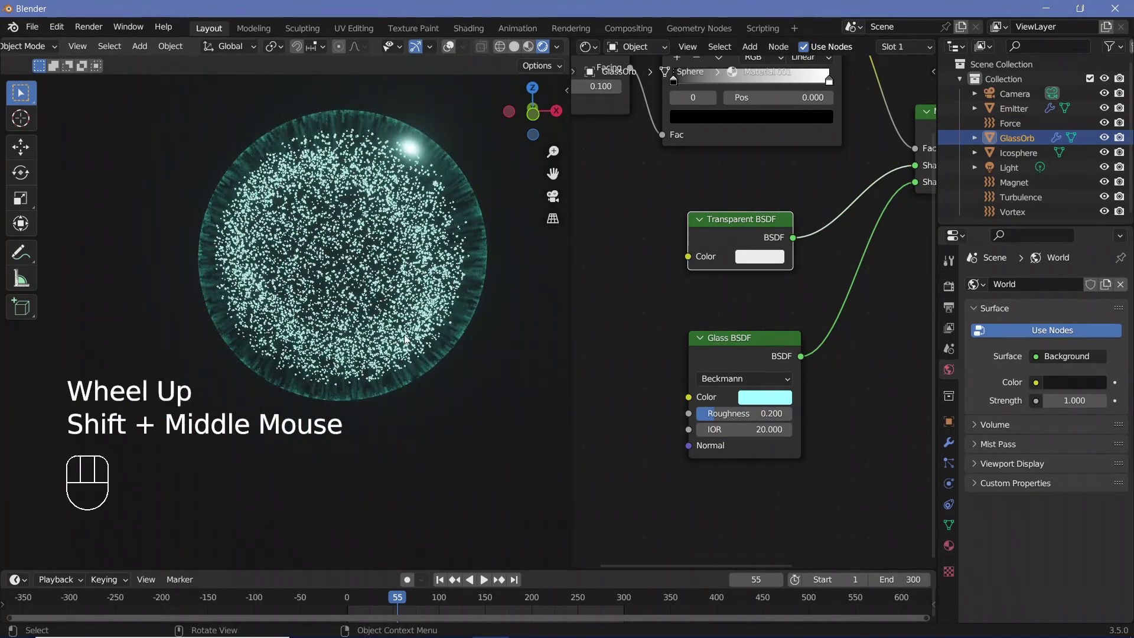
Add a plane beneath the orb and bend an extruded edge with a 30-segment bevel
key("shift+a")
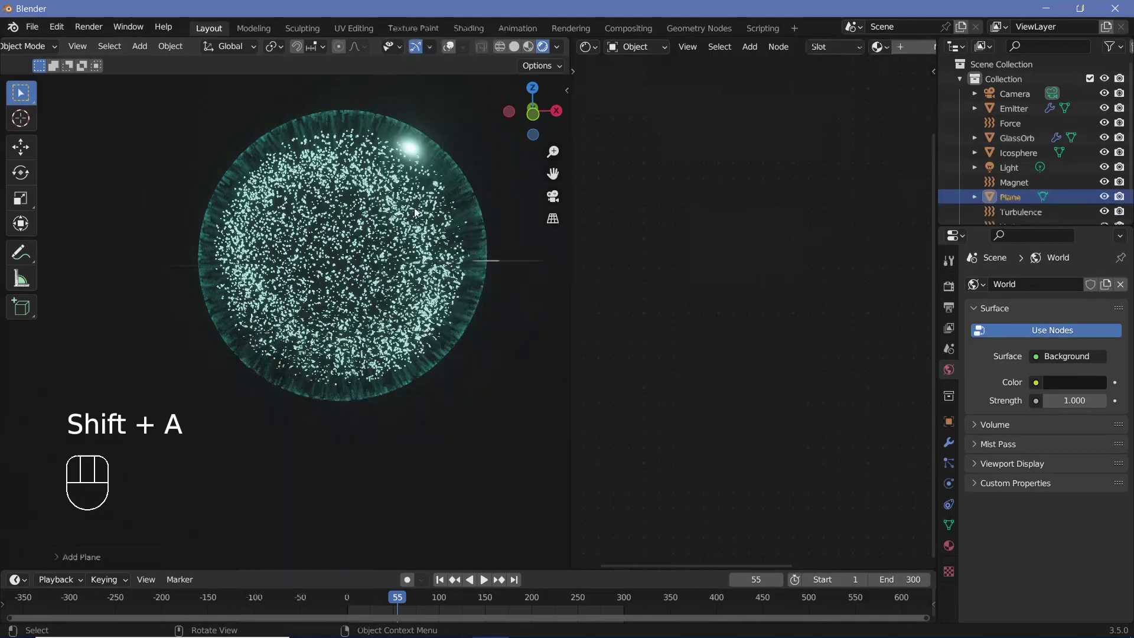
scroll("down", 3)
key("g")
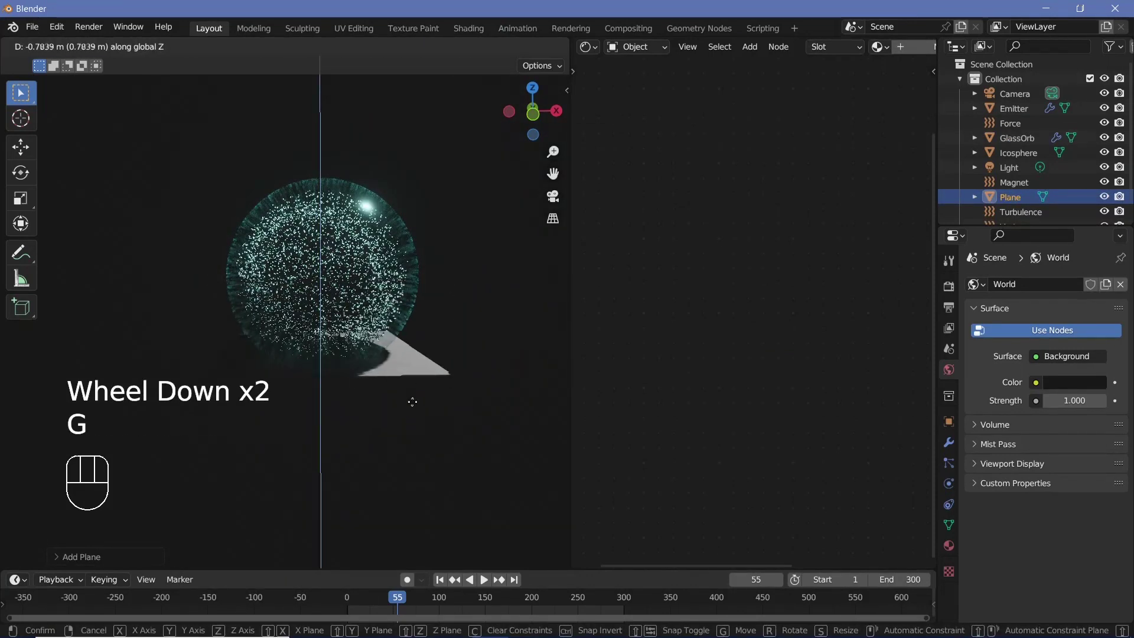
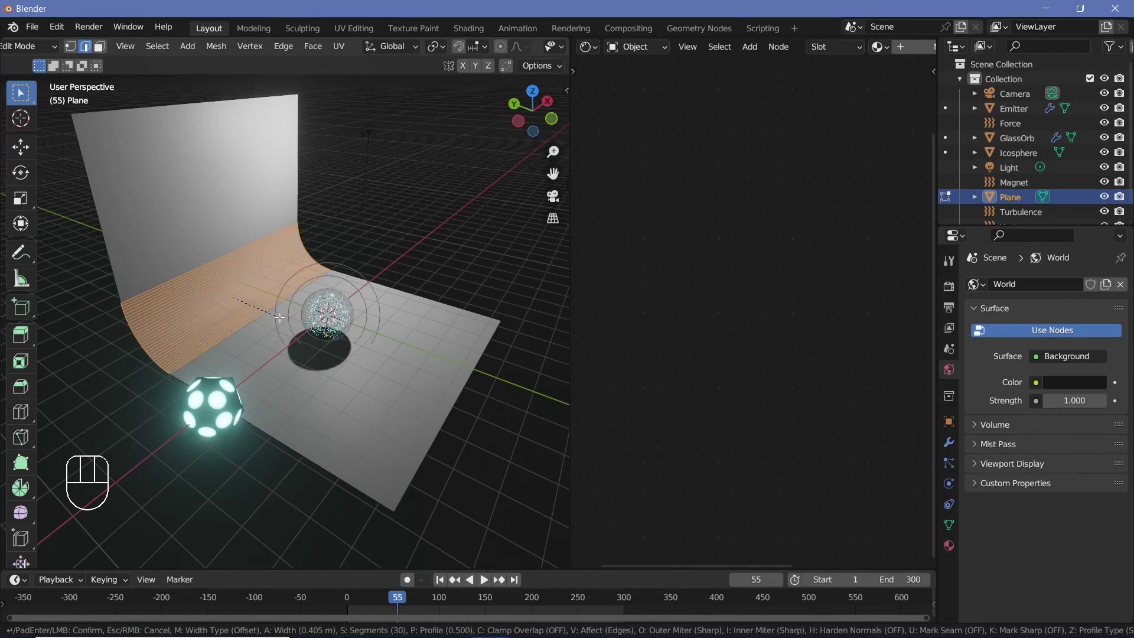
key("Tab")
Leave Edit Mode and select the Camera in the scene
left_click(172, 47)
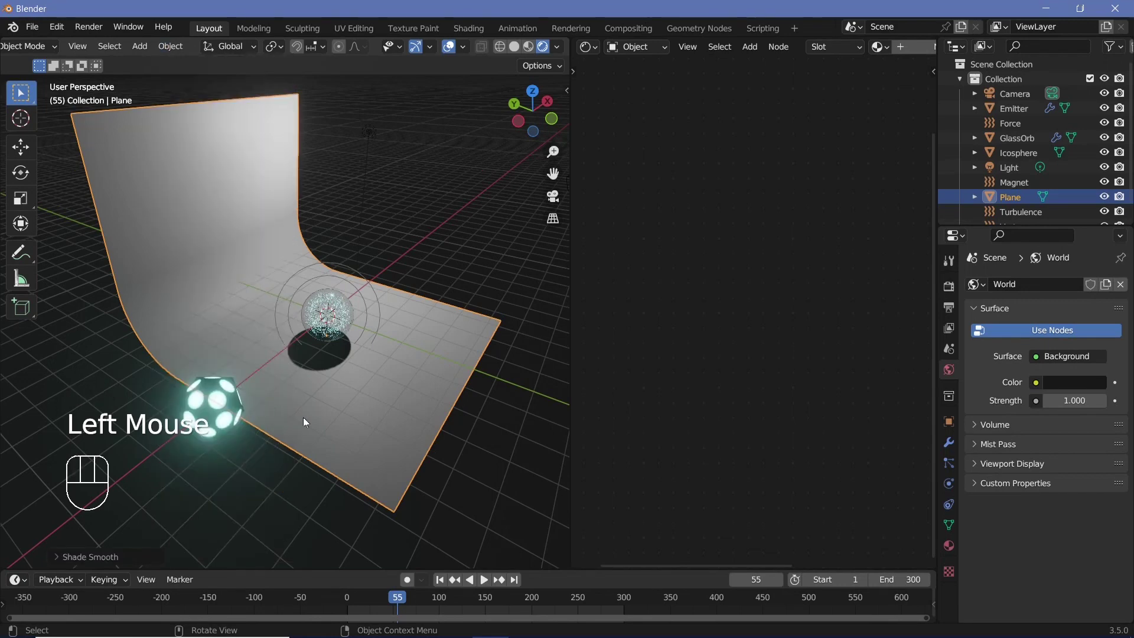
scroll("down", 3)
scroll("down", 3)
left_click(490, 227)
Rotate the camera toward the orb, move it back -4.413 m on Y and view through it
key("alt+g")
key("alt+r")
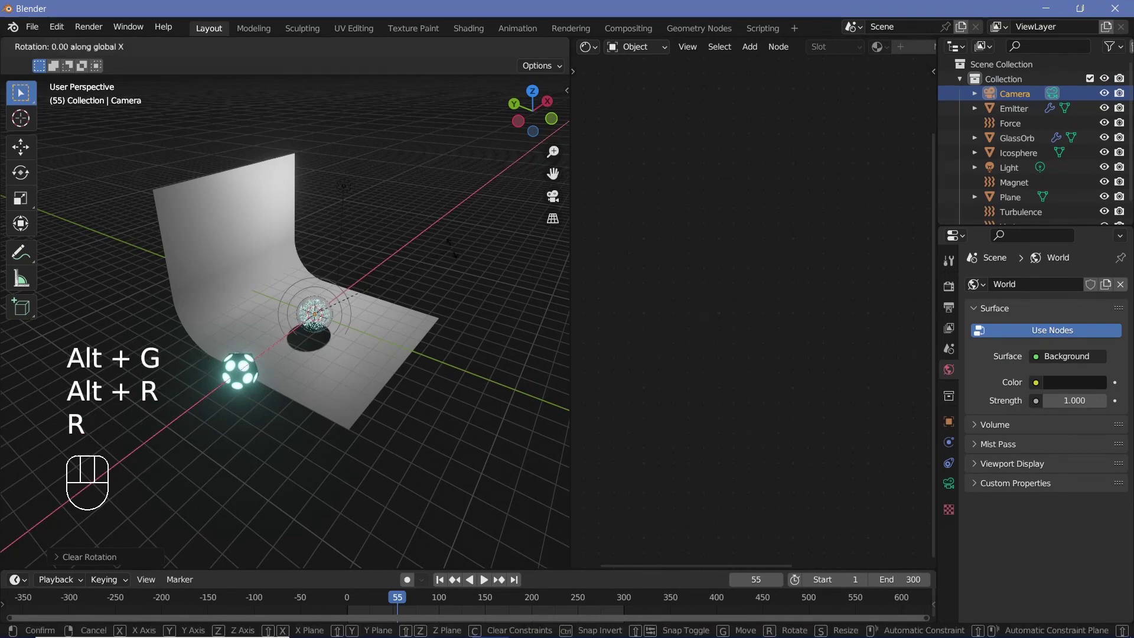
key("g")
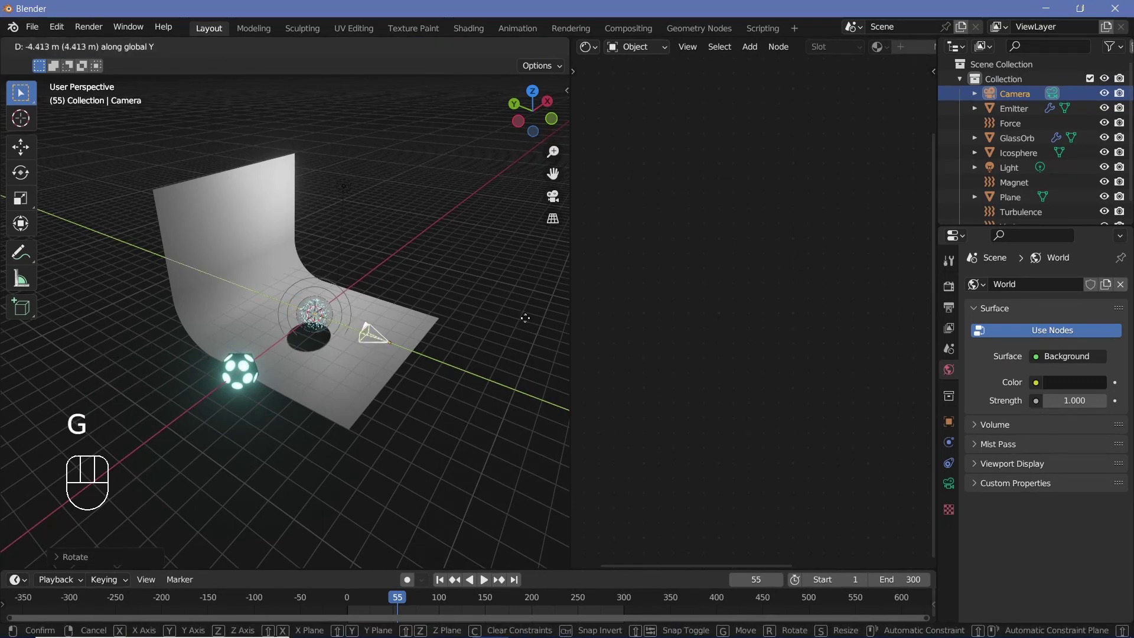
key("KP_0")
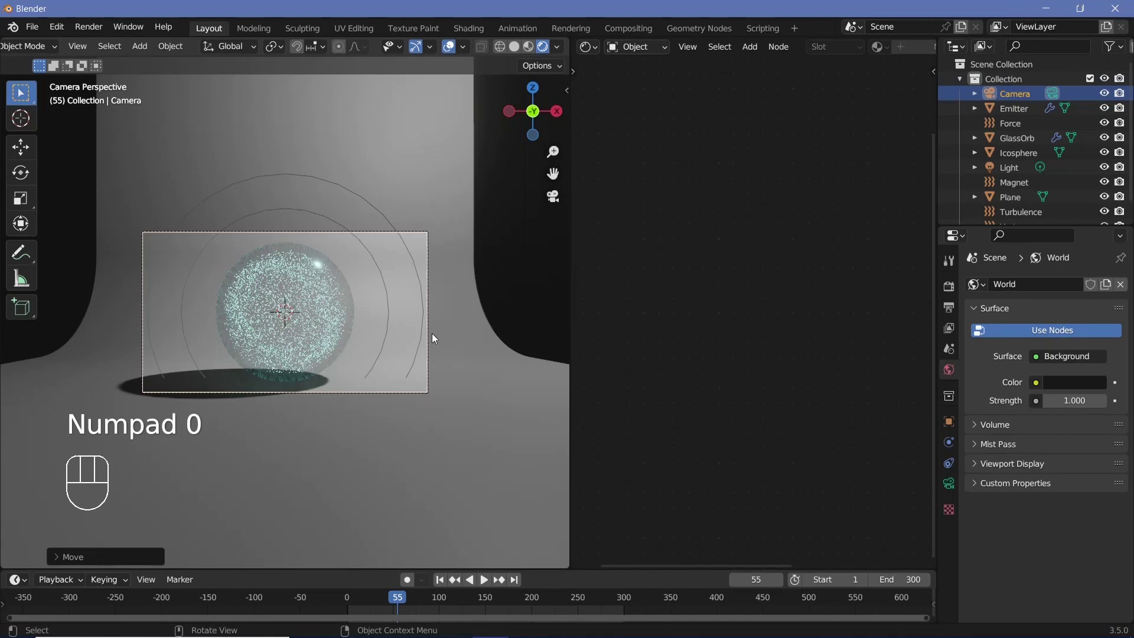
scroll("up", 3)
scroll("down", 3)
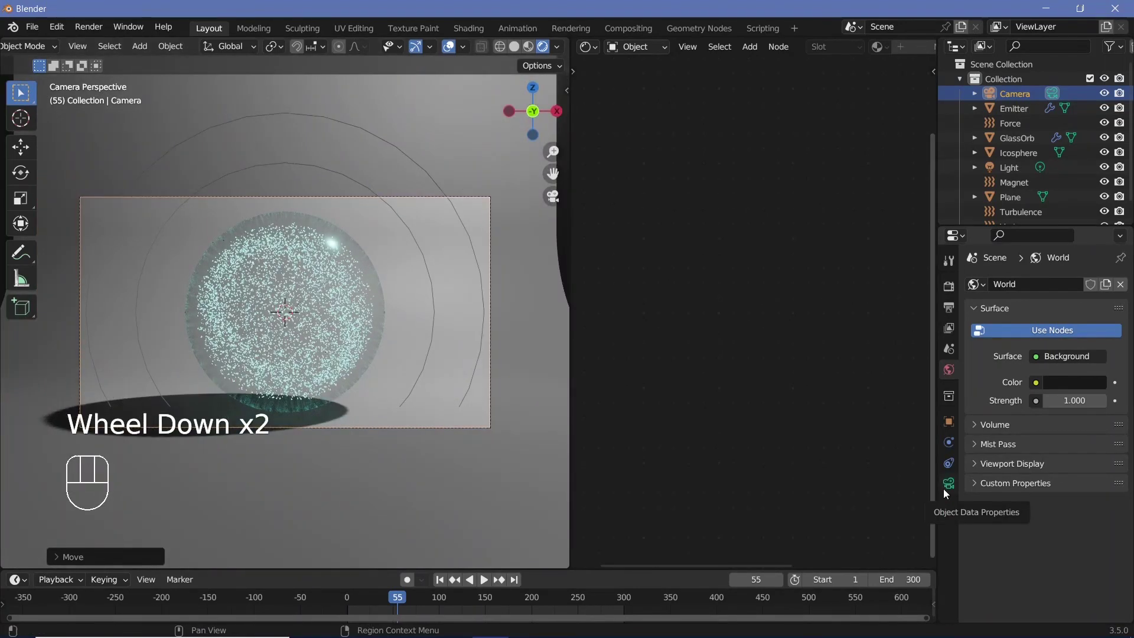
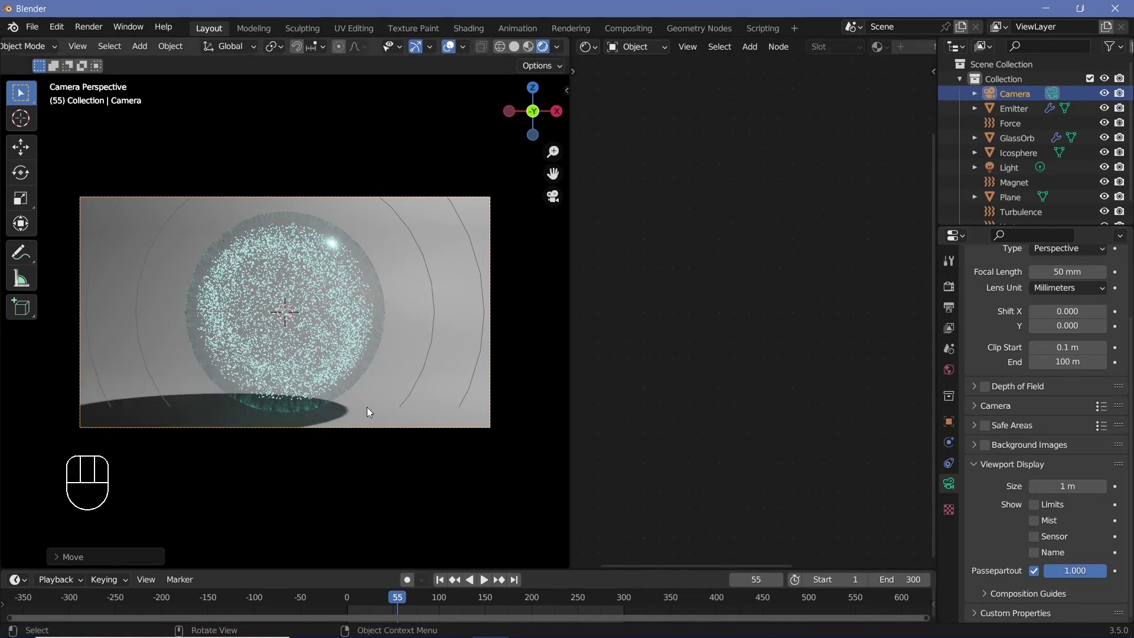
Set Passepartout to 1.0, then check the plane's material and set GlassOrb shadow mode to None
left_click(368, 420)
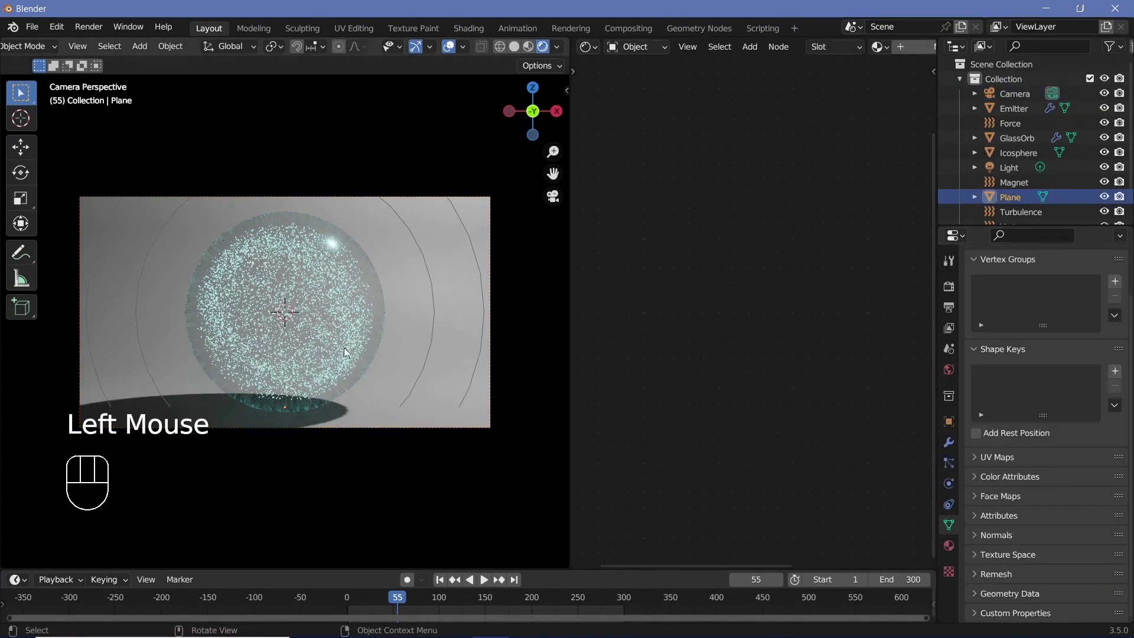
left_click(347, 347)
left_click(948, 546)
scroll("down", 3)
left_click_drag(1061, 461, 1000, 474)
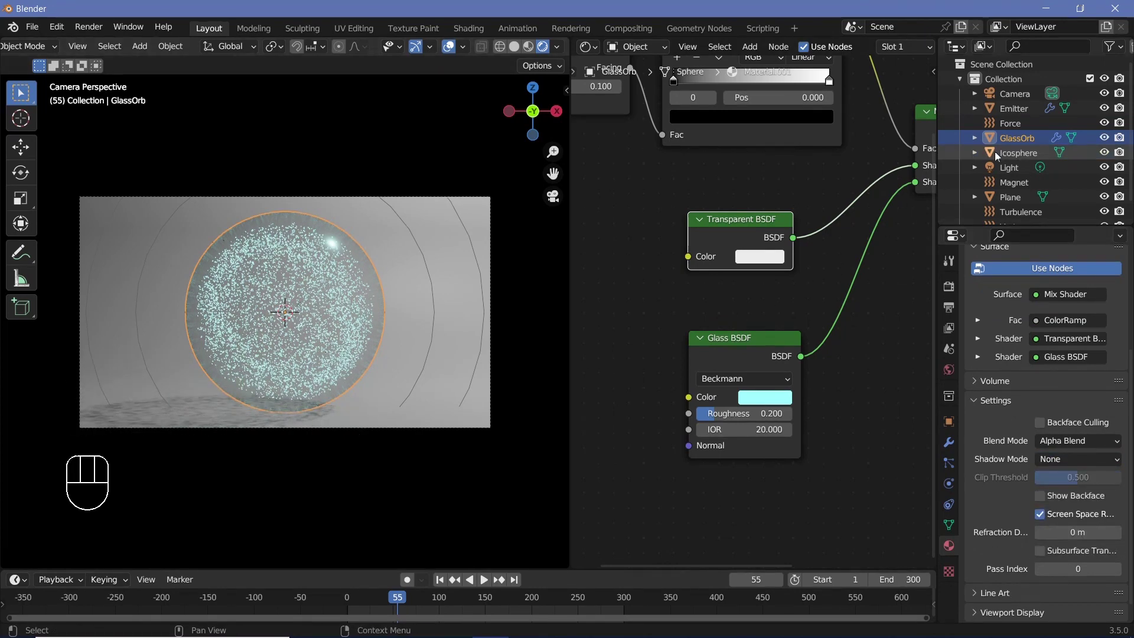
Inspect the Icosphere's material, then select the backdrop Plane showing its empty material slot
left_click(1008, 155)
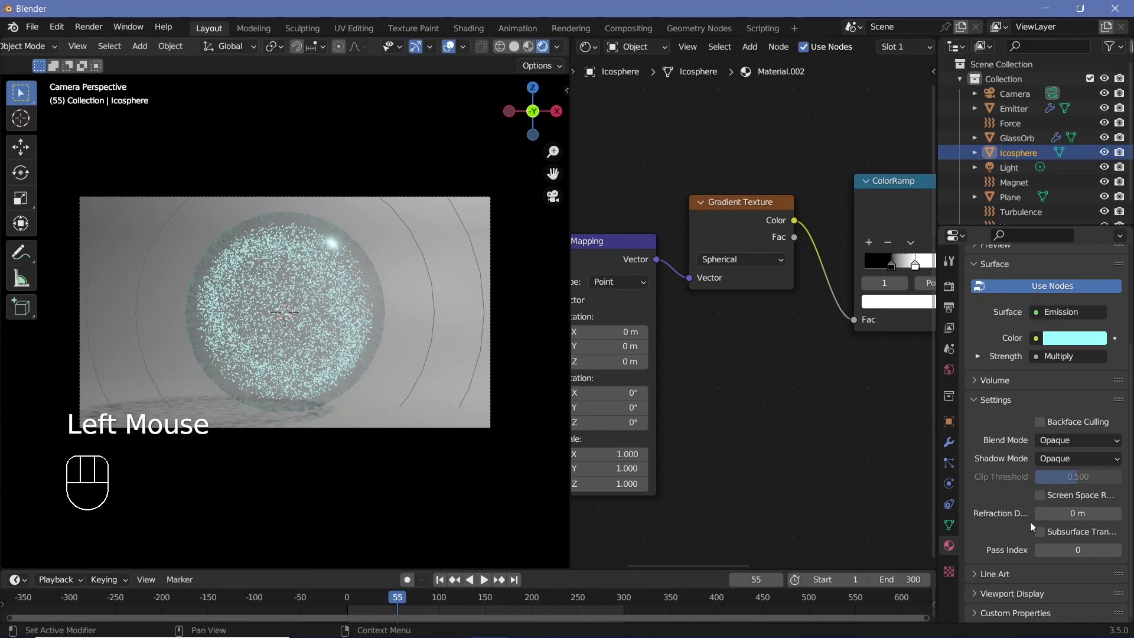
left_click_drag(1052, 468, 1050, 480)
left_click(380, 418)
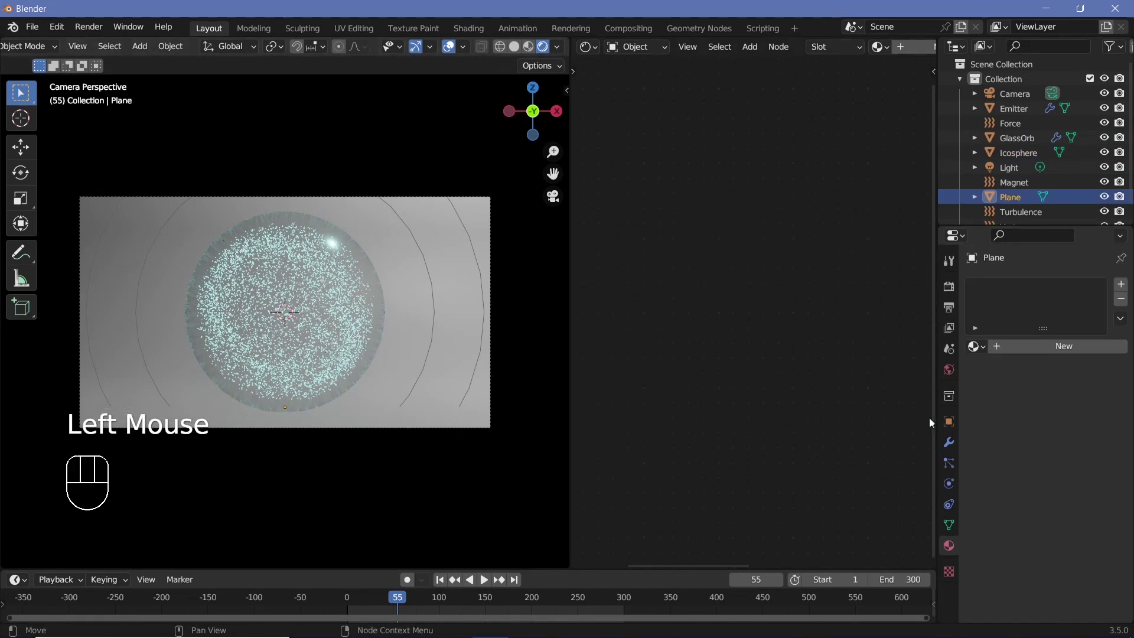
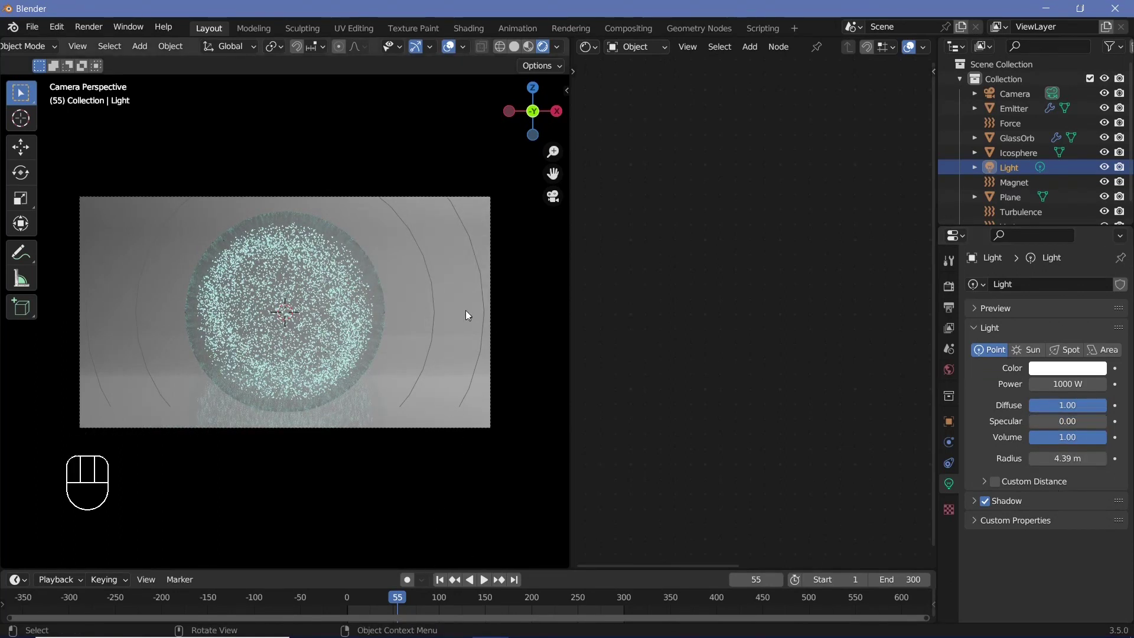
Raise the point light about 2.1 m on Z and scrub the timeline to frame 150
key("alt+g")
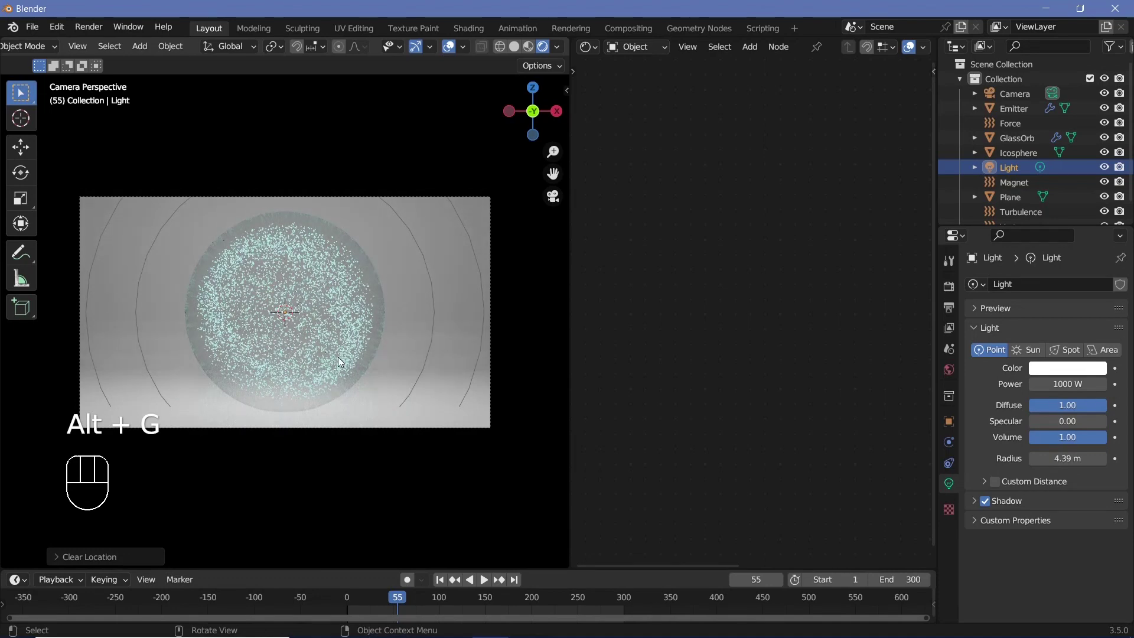
key("g")
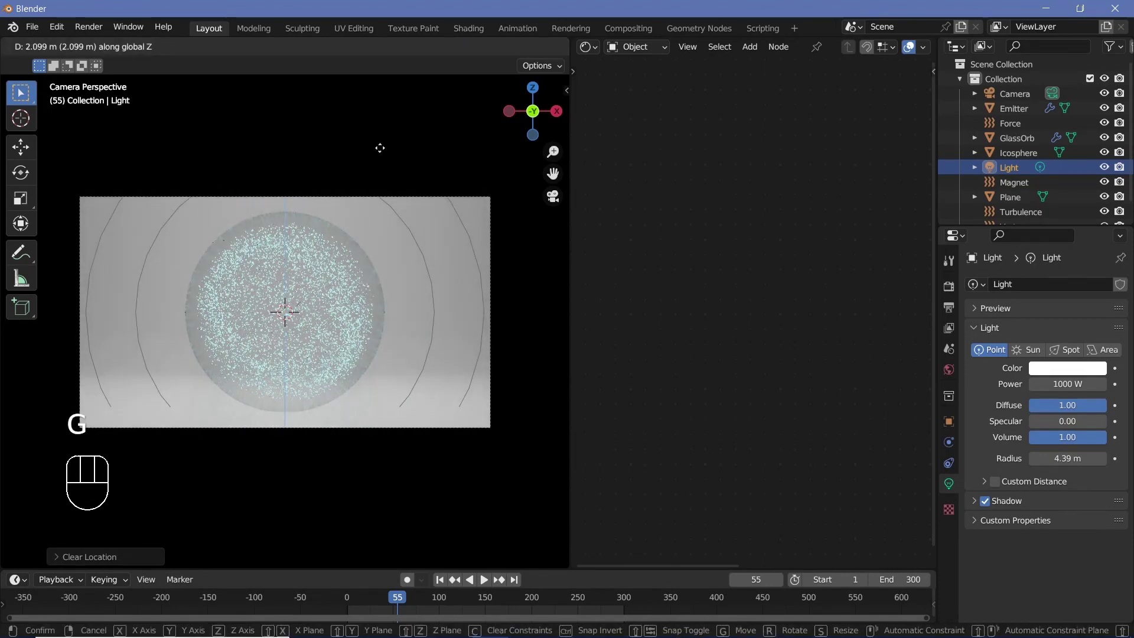
scroll("up", 3)
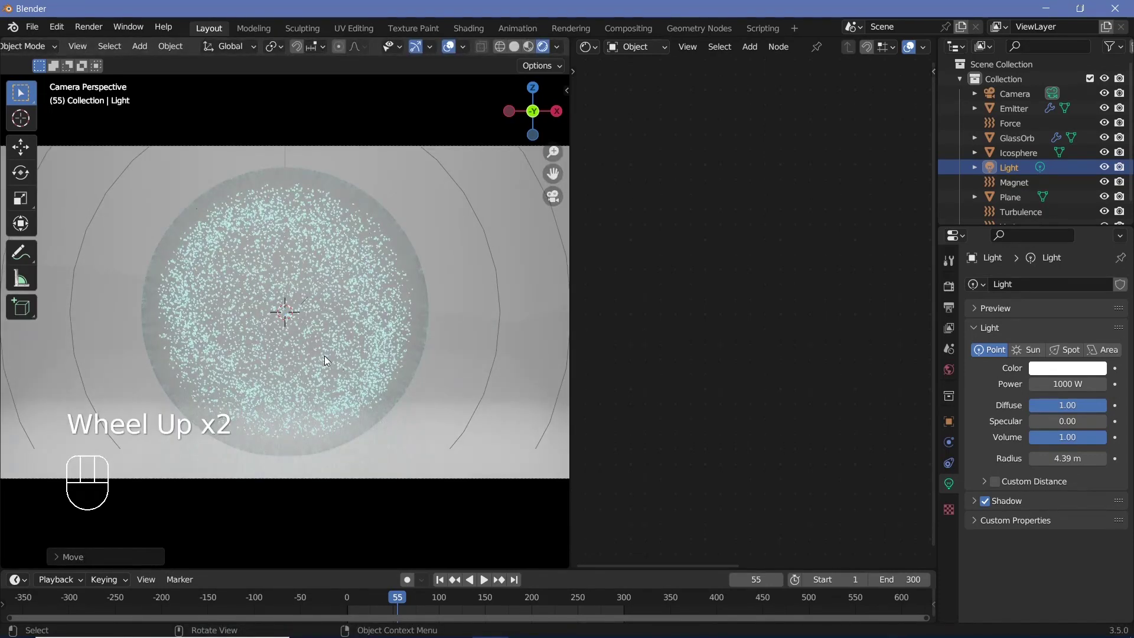
scroll("down", 3)
scroll("up", 3)
scroll("down", 3)
left_click_drag(362, 256, 330, 243)
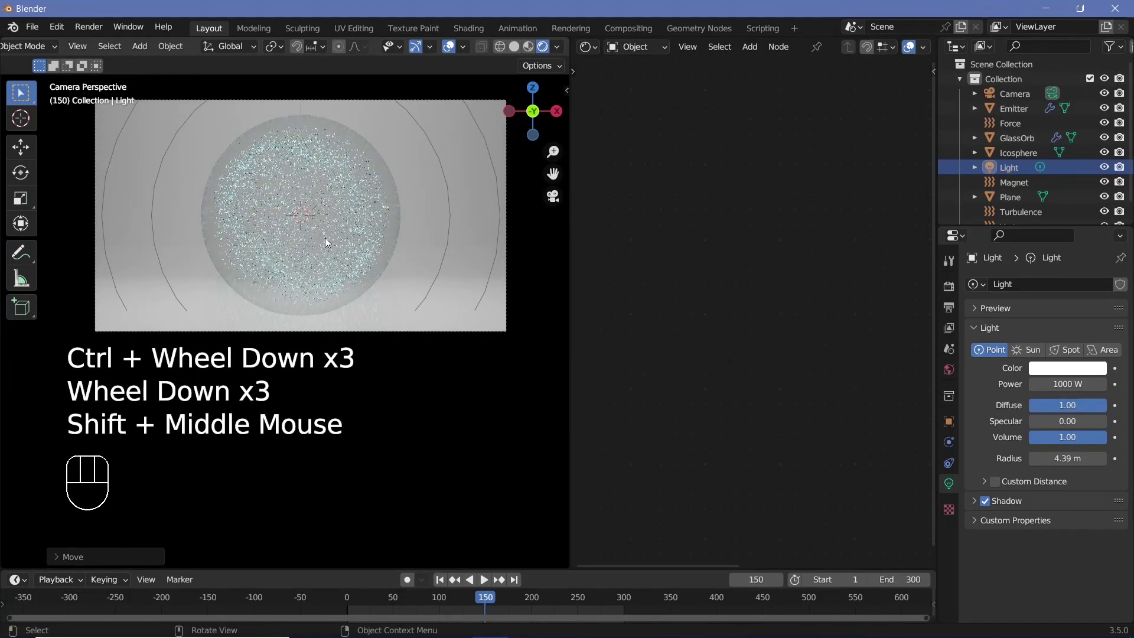
left_click(332, 196)
Enable Motion Blur in the Eevee render settings
scroll("up", 3)
left_click(950, 290)
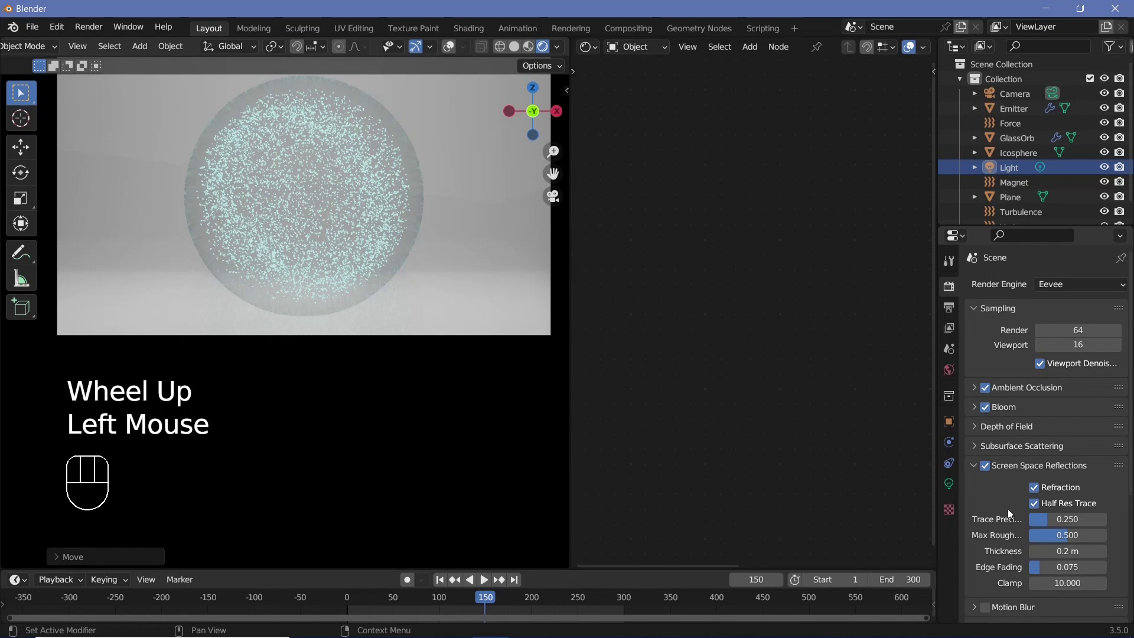
scroll("down", 3)
left_click_drag(979, 522, 970, 590)
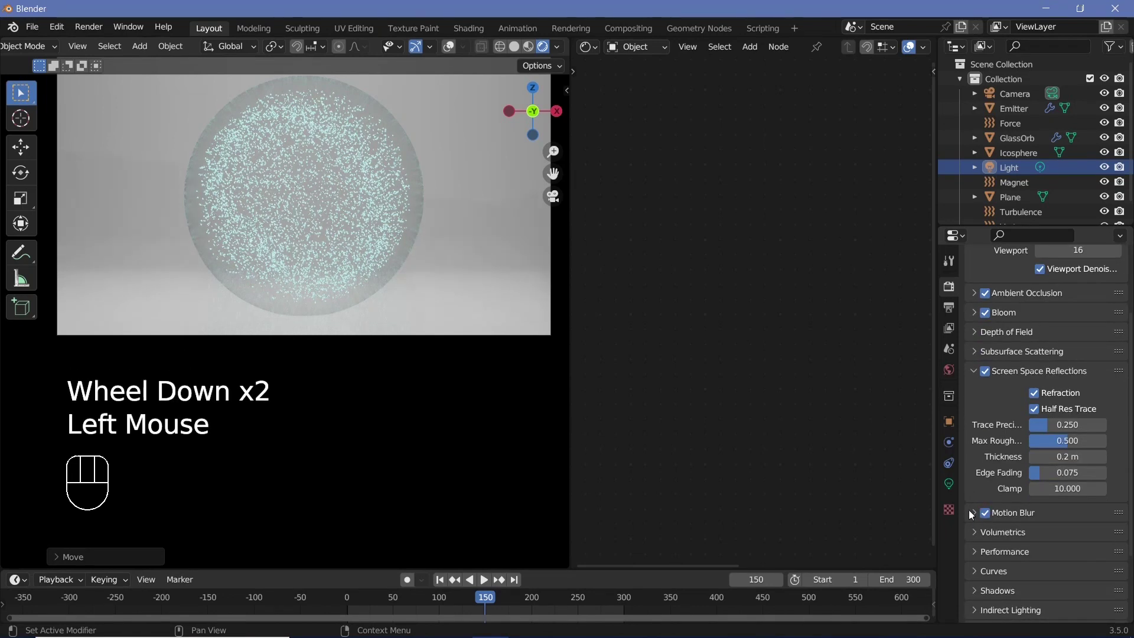